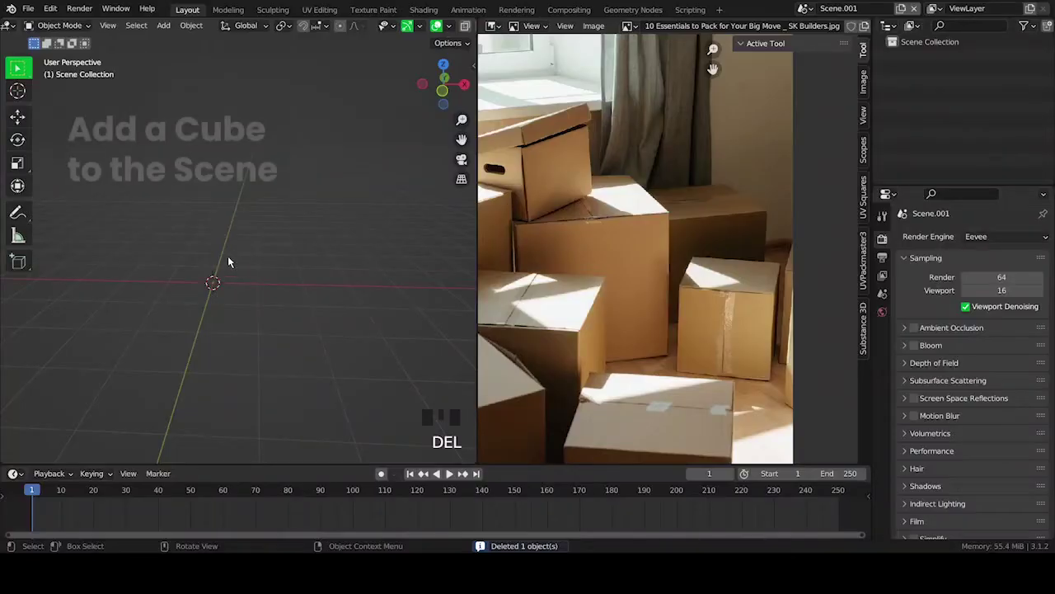
- Add a cube mesh and, in front view, move it up along Z to rest on the grid
{"action": "key", "text": "shift+a"}
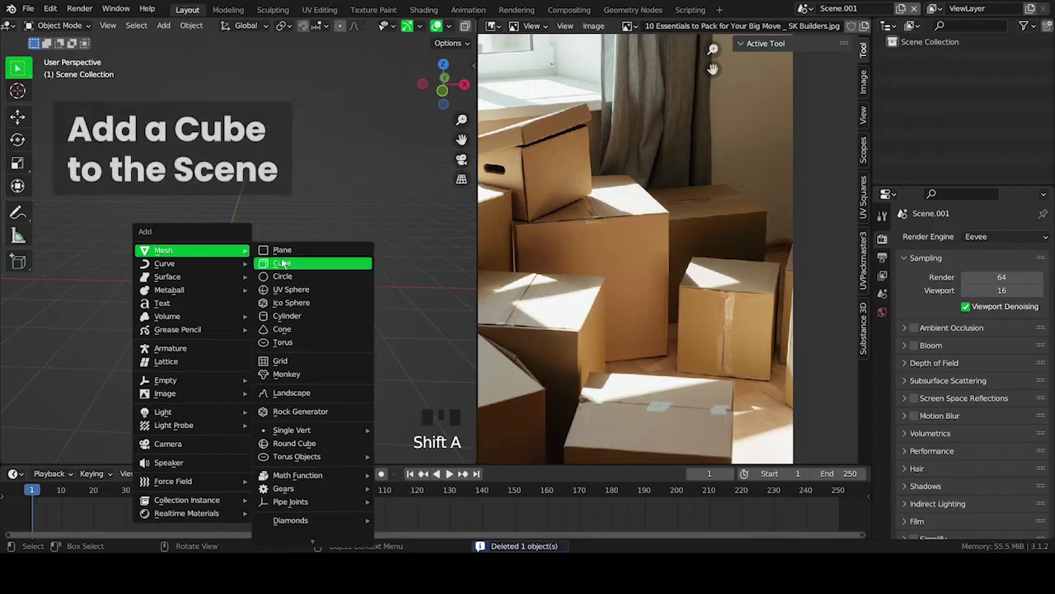
{"action": "left_click_drag", "start_coordinate": [243, 271], "coordinate": [256, 262]}
{"action": "key", "text": "KP_1"}
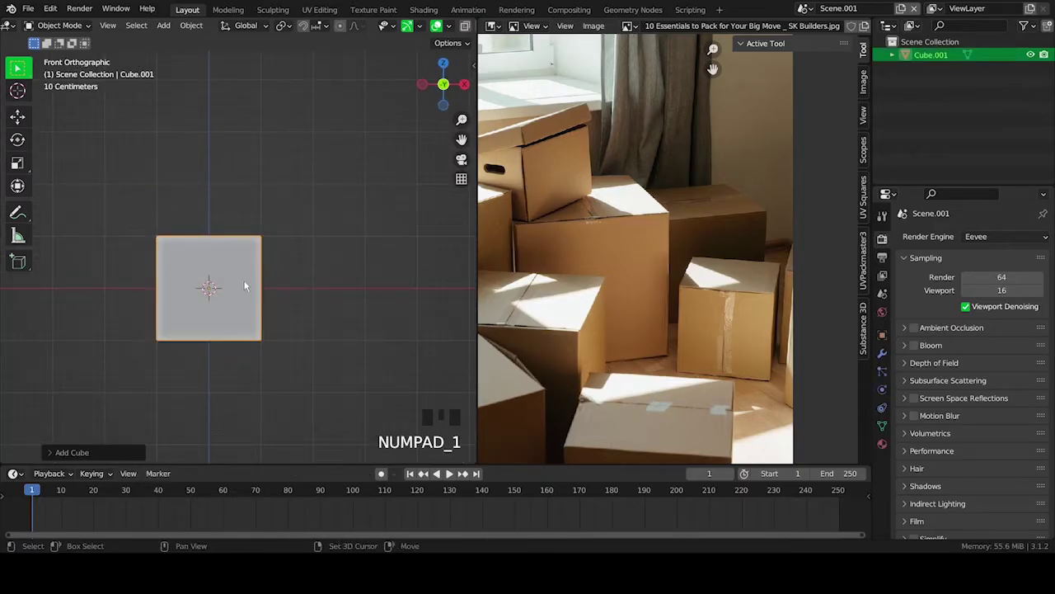
{"action": "left_click_drag", "start_coordinate": [248, 284], "coordinate": [273, 293]}
{"action": "key", "text": "g"}
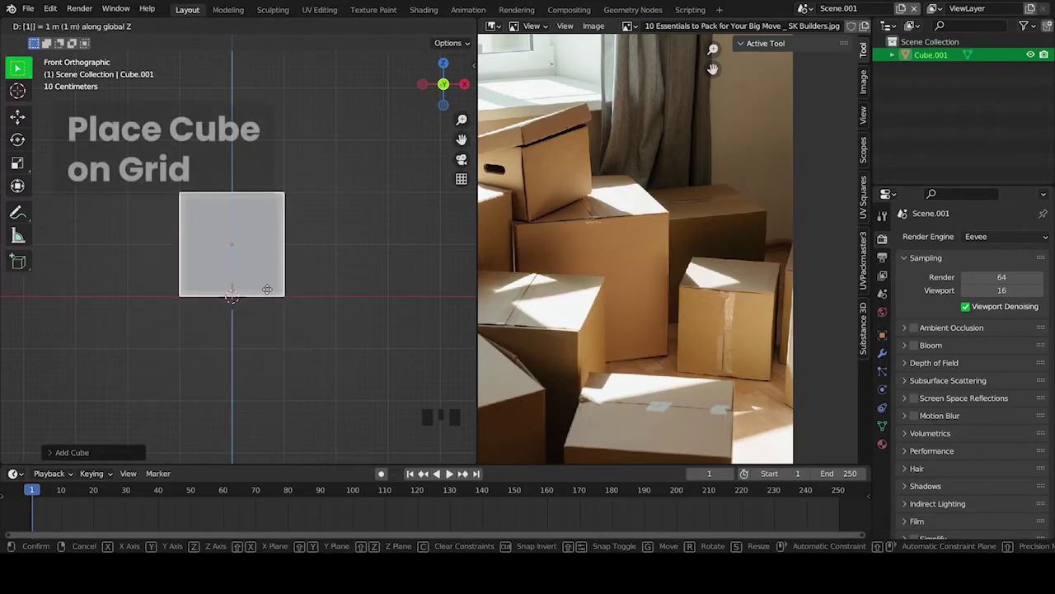
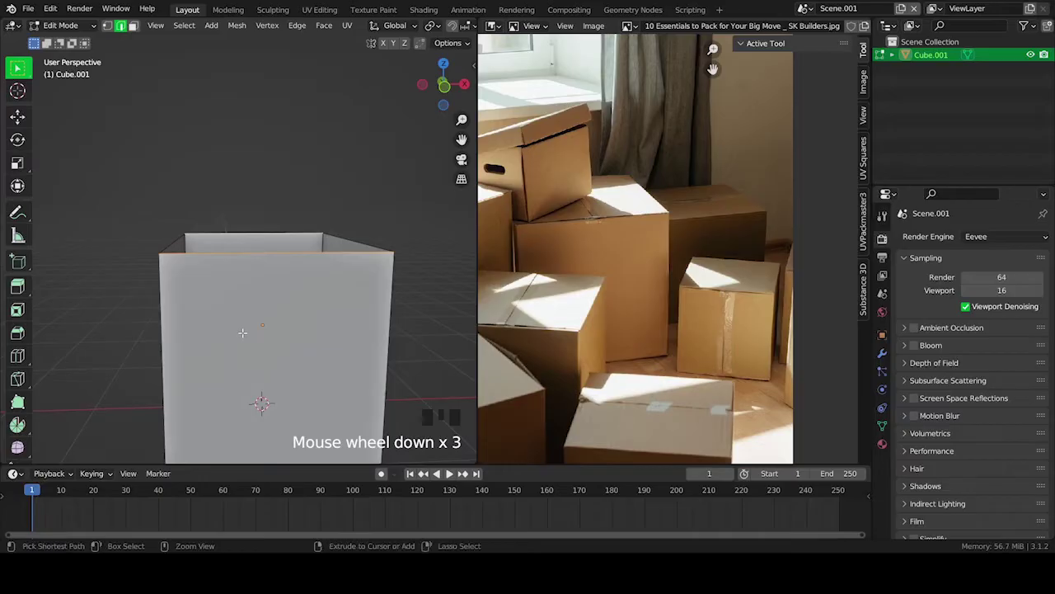
- Add a loop cut just below the open box's upper rim
{"action": "key", "text": "ctrl+r"}
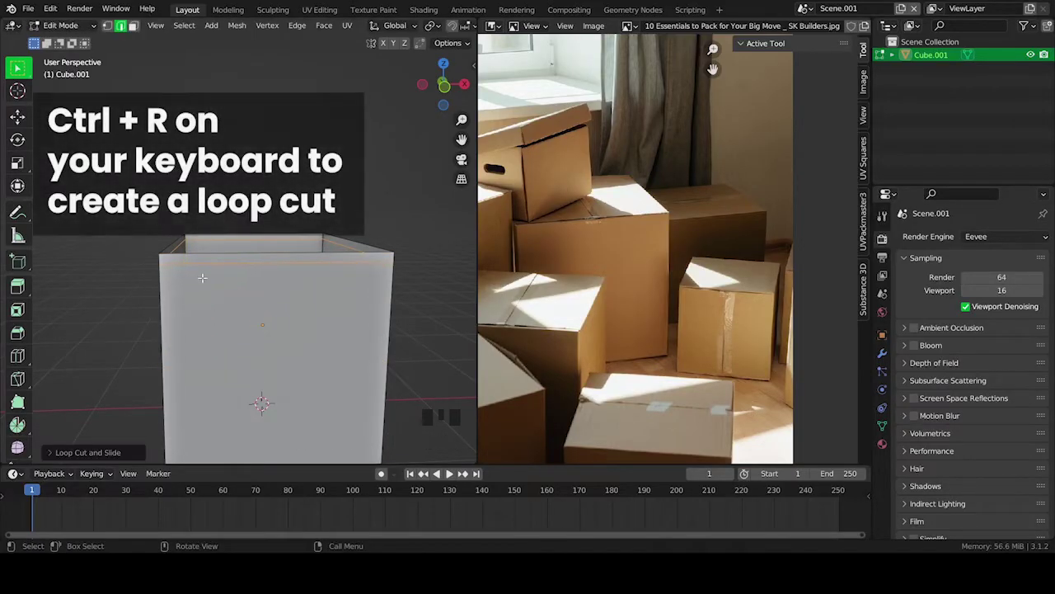
{"action": "scroll", "scroll_direction": "up", "scroll_amount": 3}
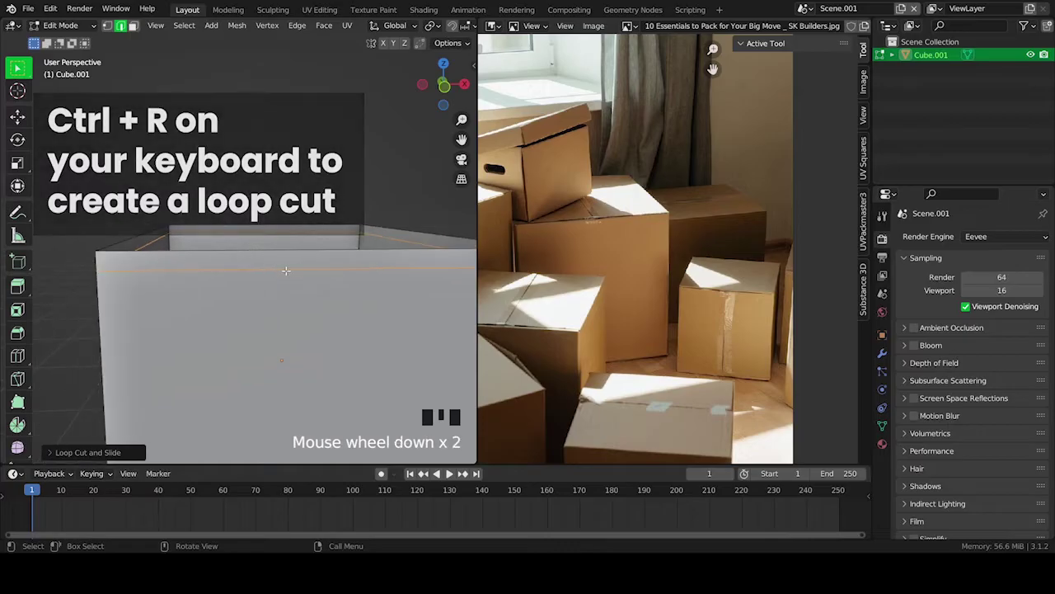
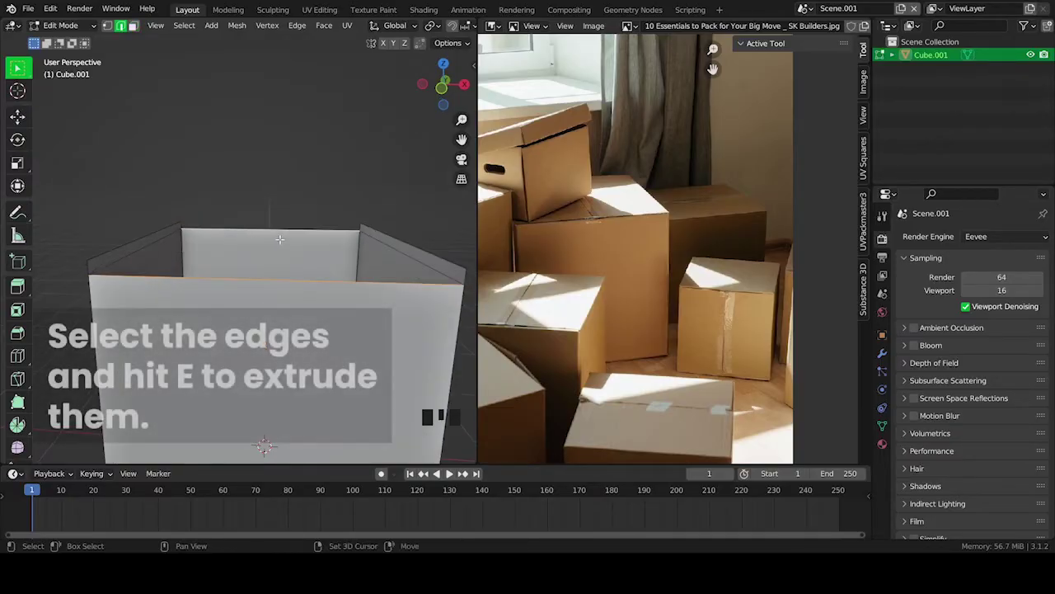
- Extrude two opposite top edges upward and narrow them along X into cover flaps
{"action": "key", "text": "e"}
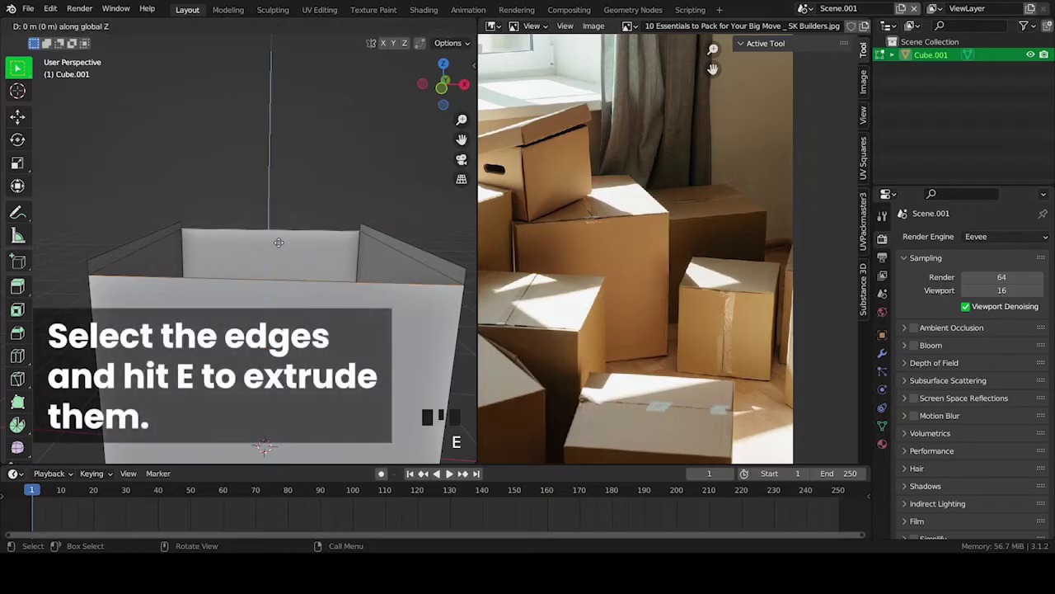
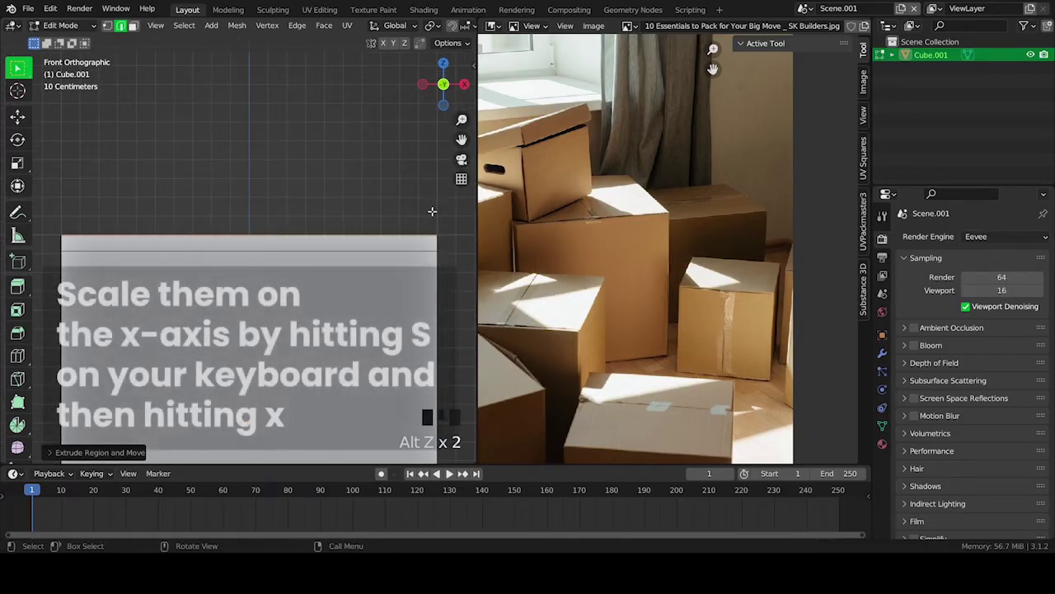
{"action": "key", "text": "s"}
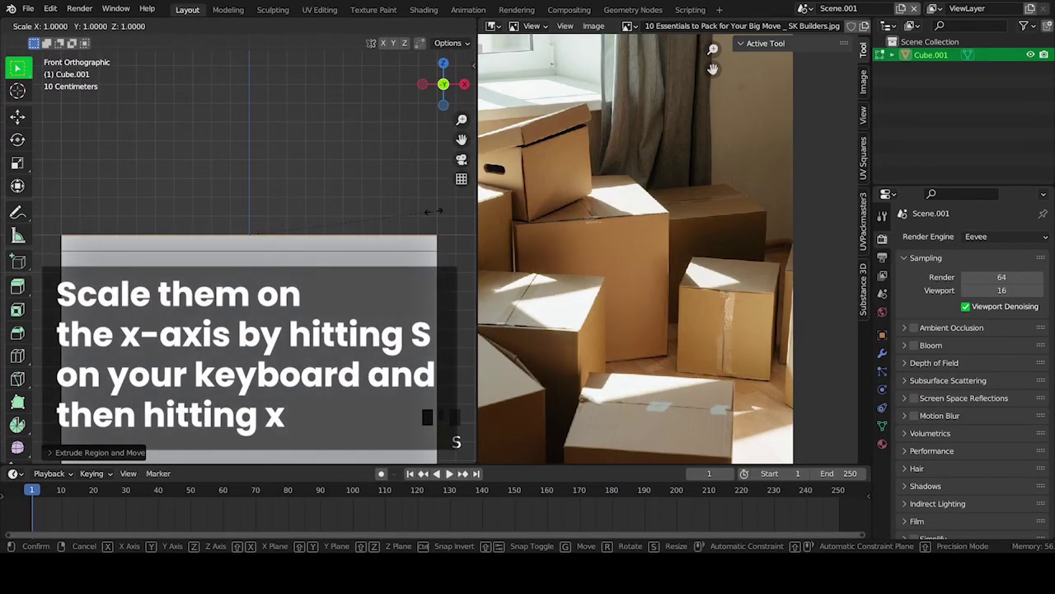
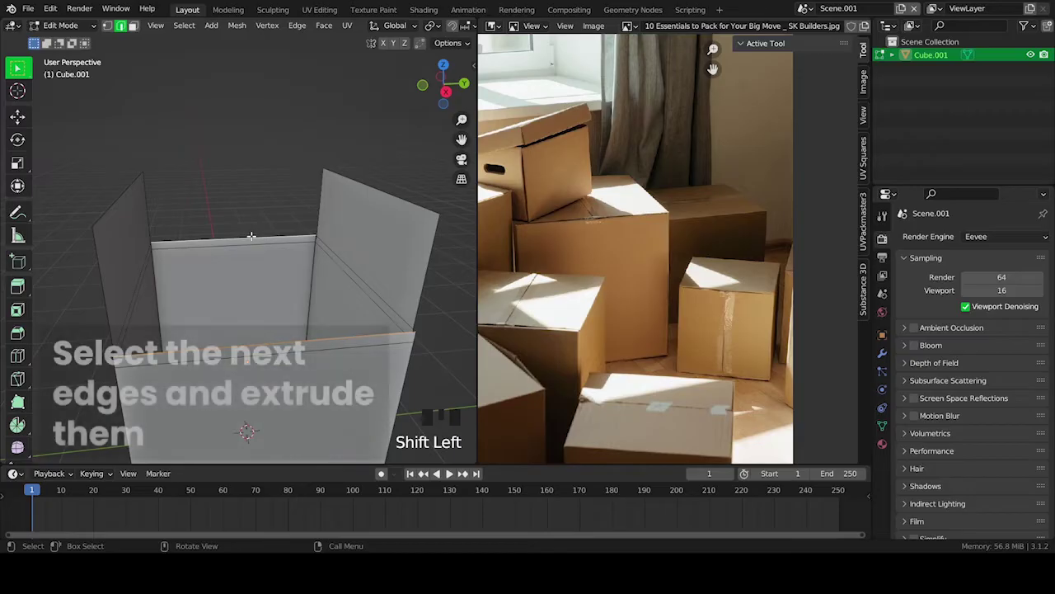
- From the side view, extrude the remaining two top edges upward into flaps
{"action": "key", "text": "KP_3"}
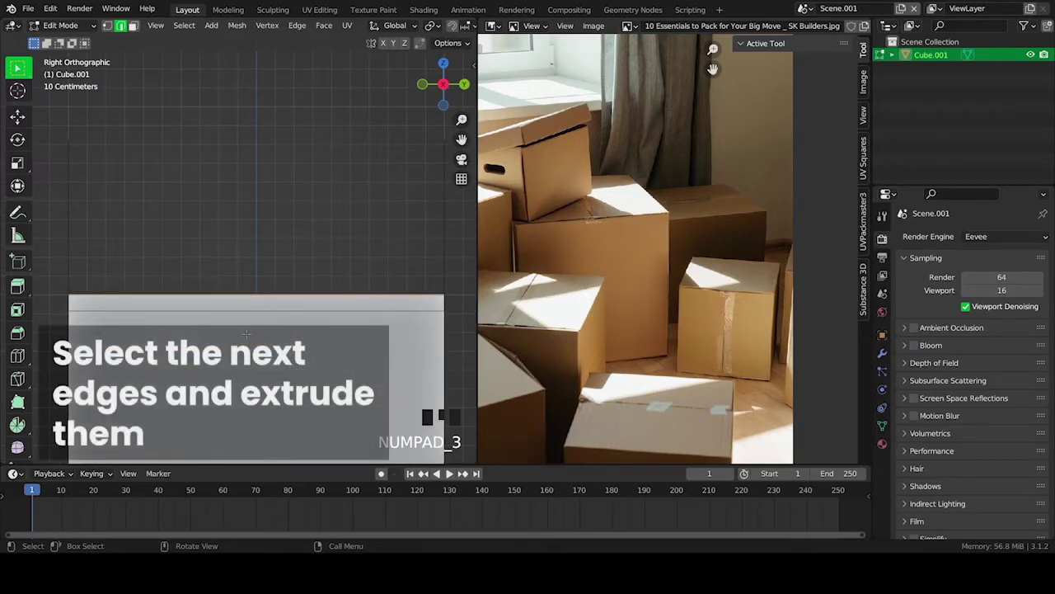
{"action": "scroll", "scroll_direction": "down", "scroll_amount": 3}
{"action": "key", "text": "e"}
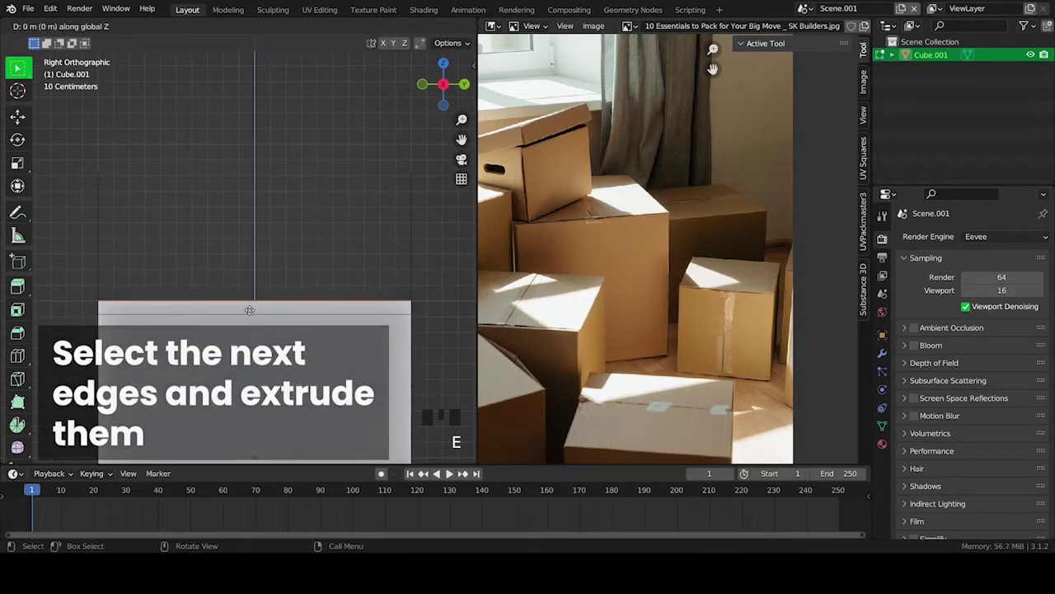
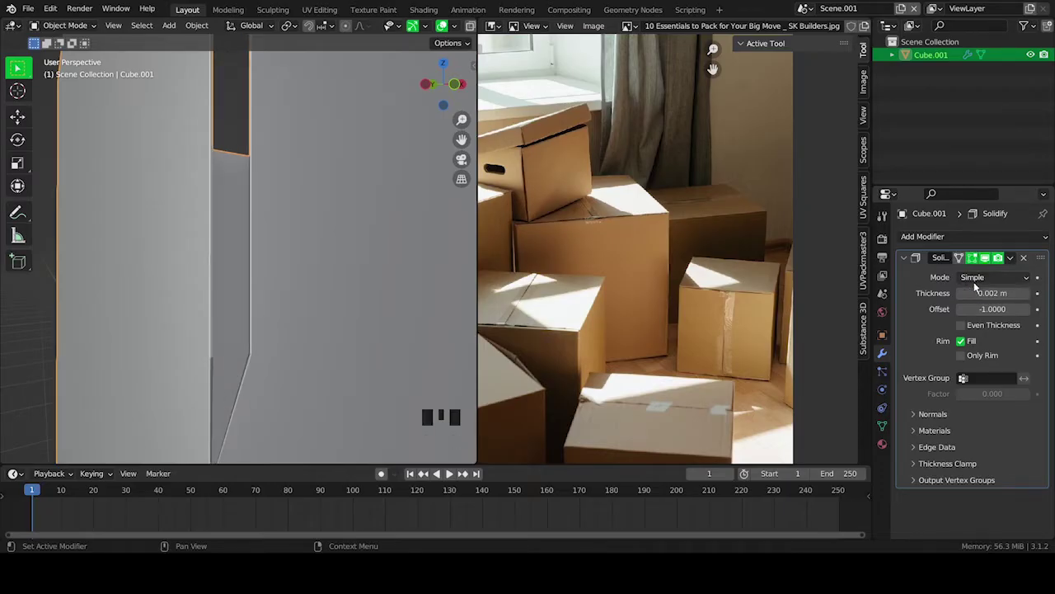
- With the Solidify modifier at 0.002 m, add a loop cut around the box at the flap base
{"action": "scroll", "scroll_direction": "down", "scroll_amount": 3}
{"action": "left_click_drag", "start_coordinate": [309, 369], "coordinate": [263, 240]}
{"action": "key", "text": "Tab"}
{"action": "key", "text": "ctrl+r"}
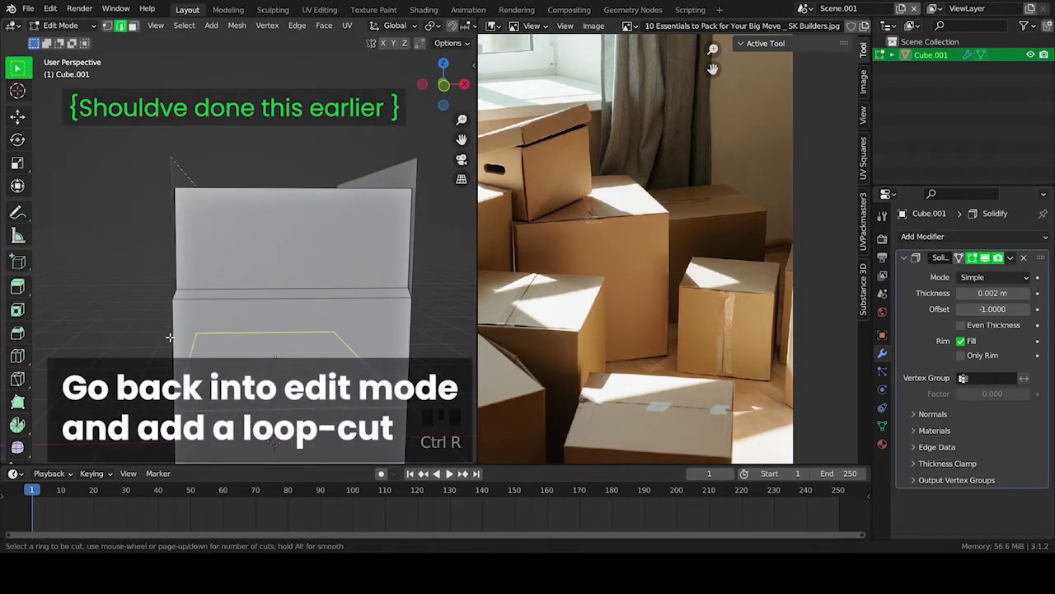
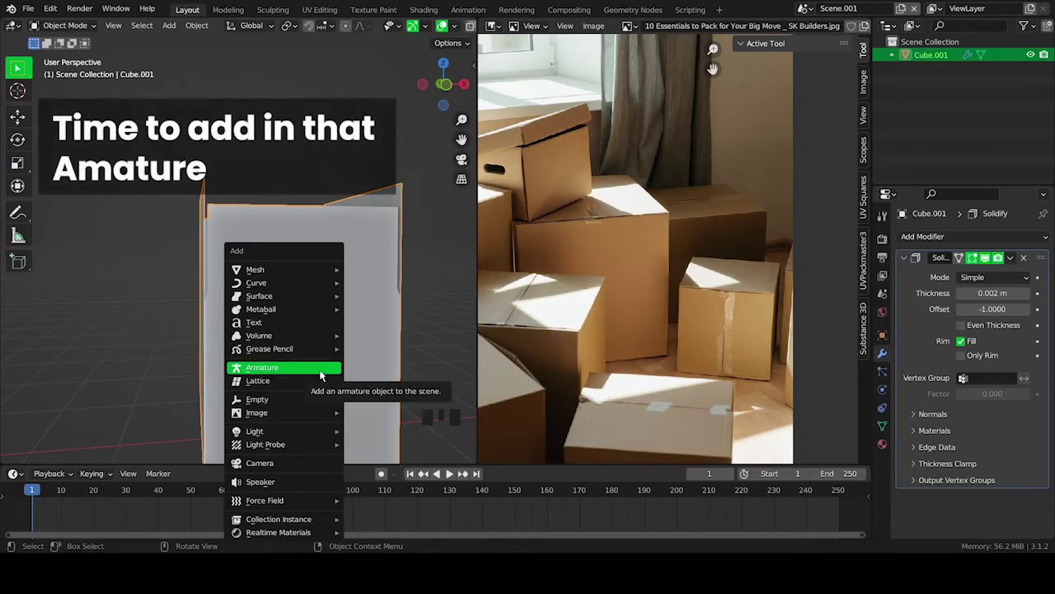
- Add an armature, switch to wireframe, and move its bone up along Z to the box's top opening
{"action": "left_click_drag", "start_coordinate": [312, 319], "coordinate": [287, 387]}
{"action": "key", "text": "KP_1"}
{"action": "scroll", "scroll_direction": "down", "scroll_amount": 3}
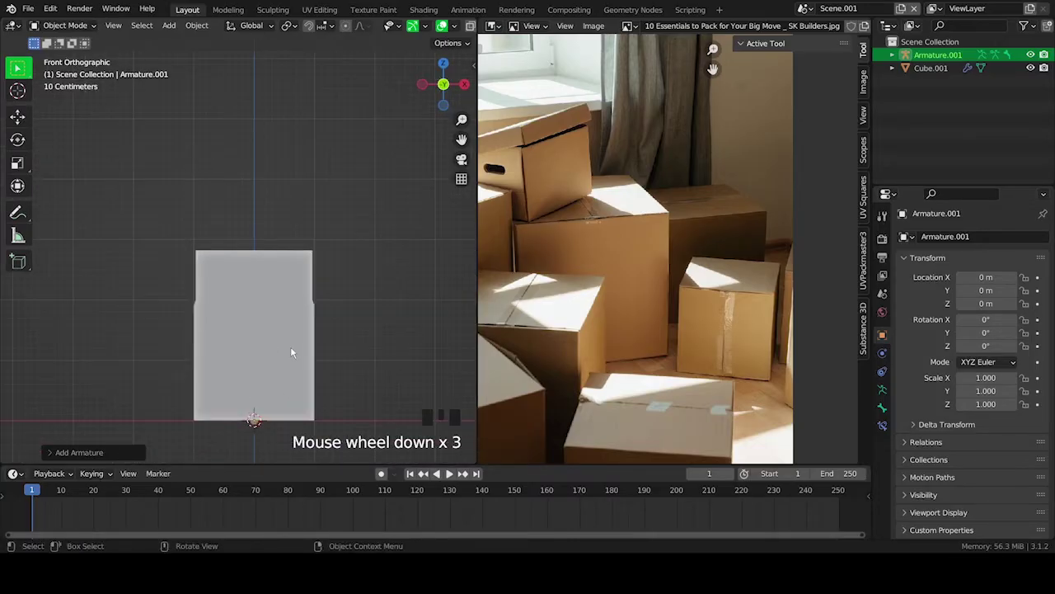
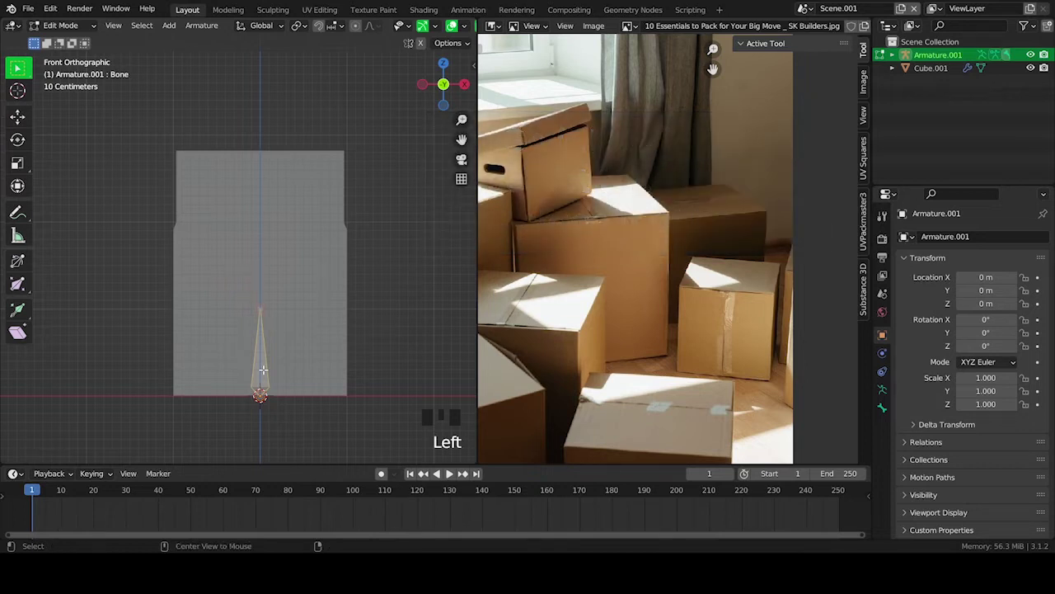
{"action": "scroll", "scroll_direction": "down", "scroll_amount": 3}
{"action": "left_click", "coordinate": [420, 33]}
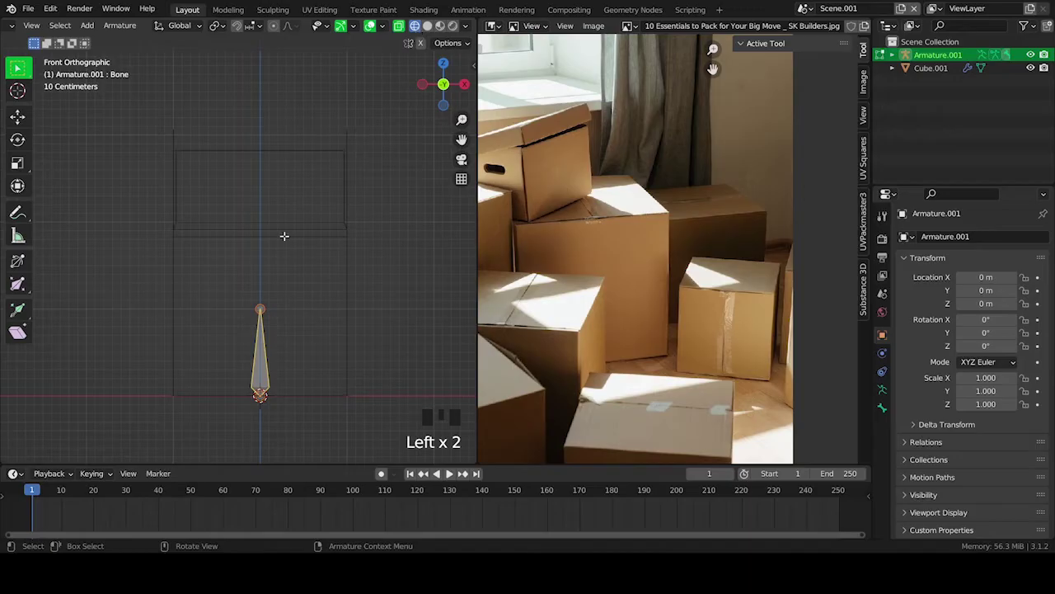
{"action": "scroll", "scroll_direction": "up", "scroll_amount": 3}
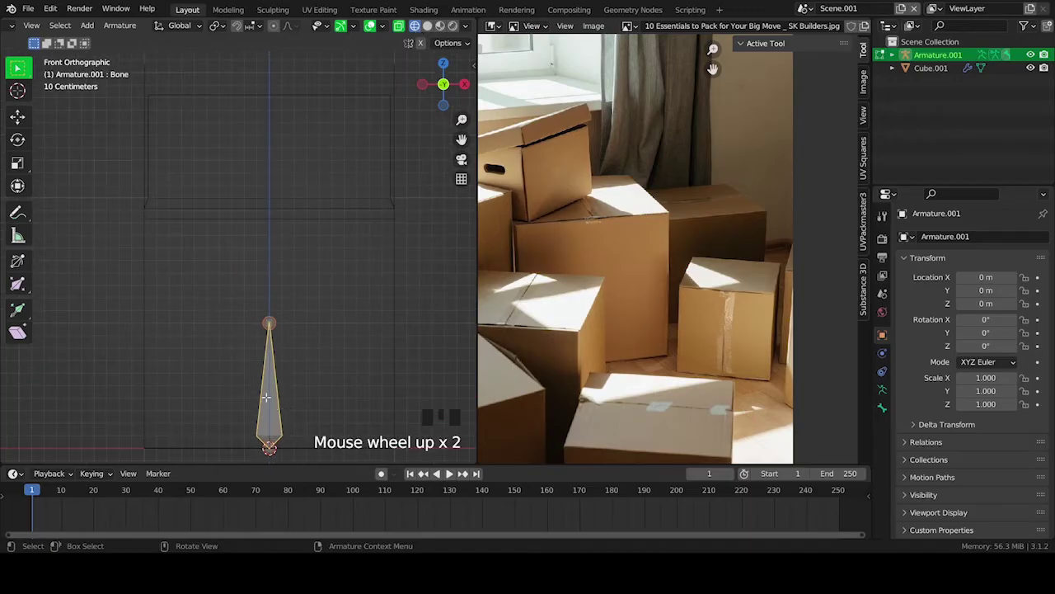
{"action": "key", "text": "g"}
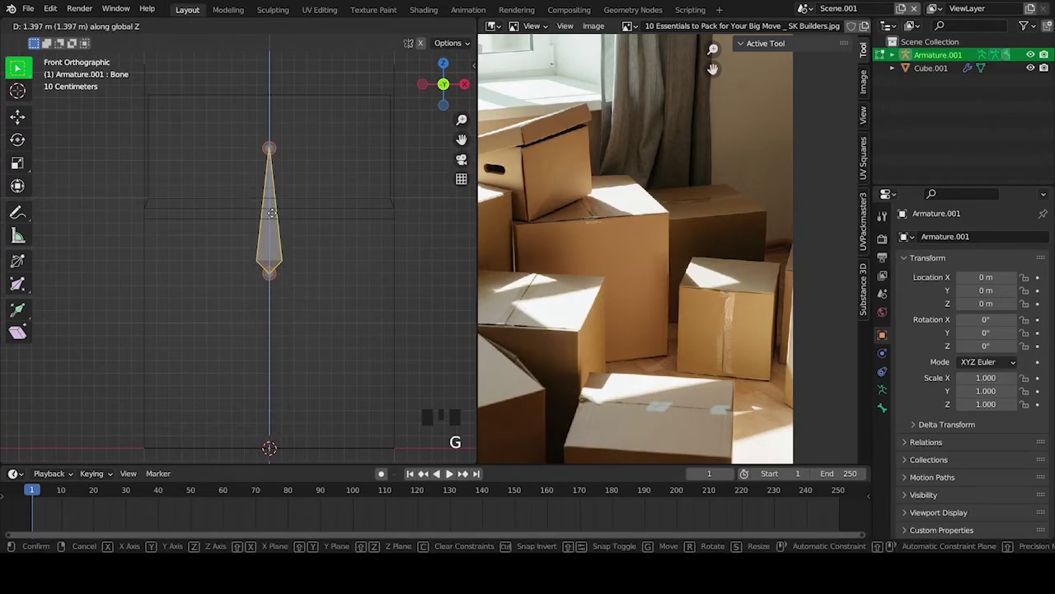
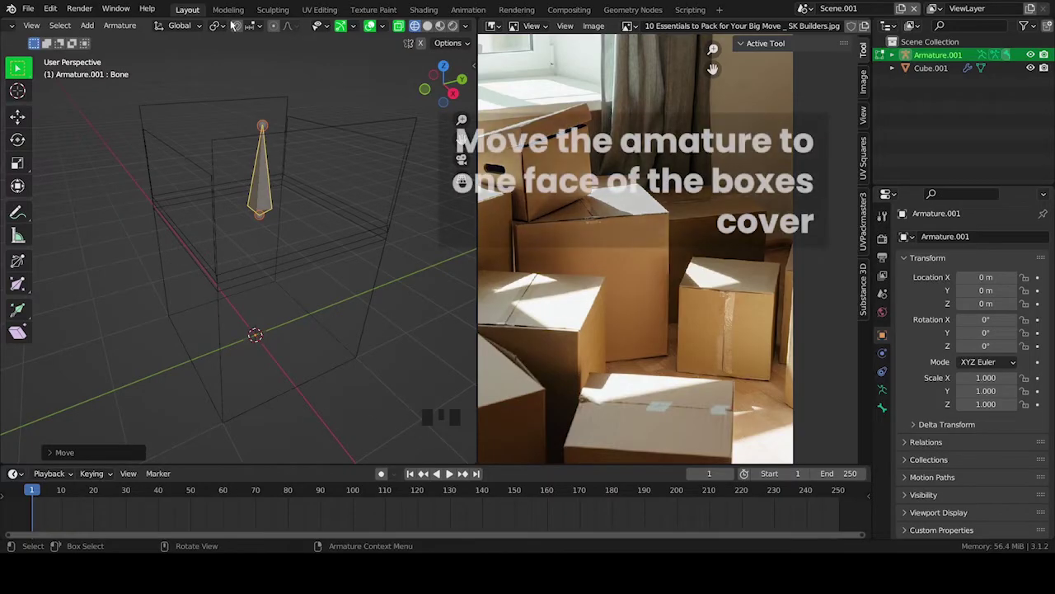
- With snapping on, place a bone at one flap, duplicate to the opposite flap, then duplicate both and rotate 90°
{"action": "left_click", "coordinate": [239, 27]}
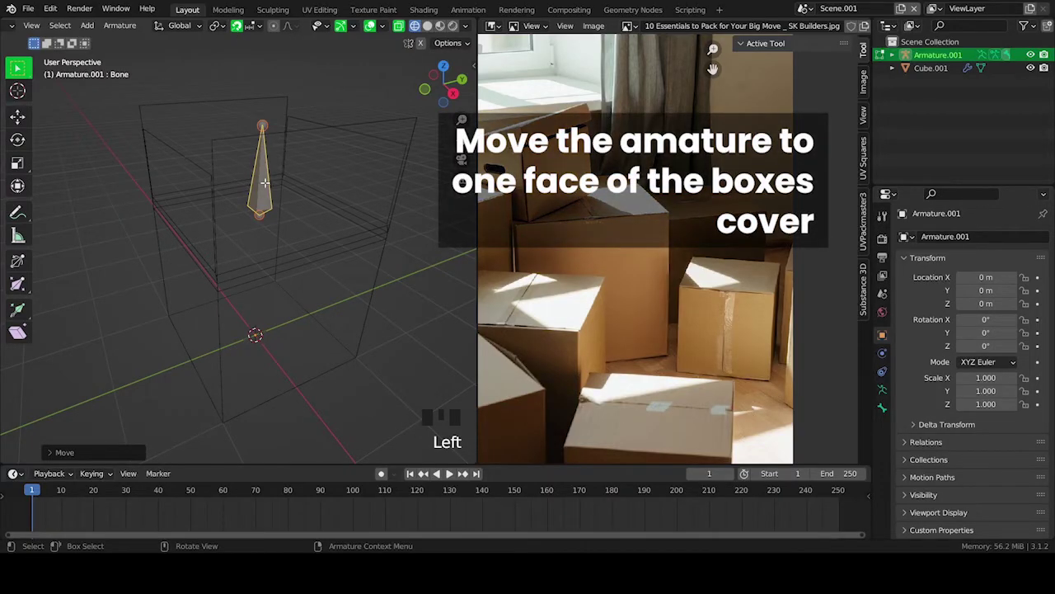
{"action": "key", "text": "g"}
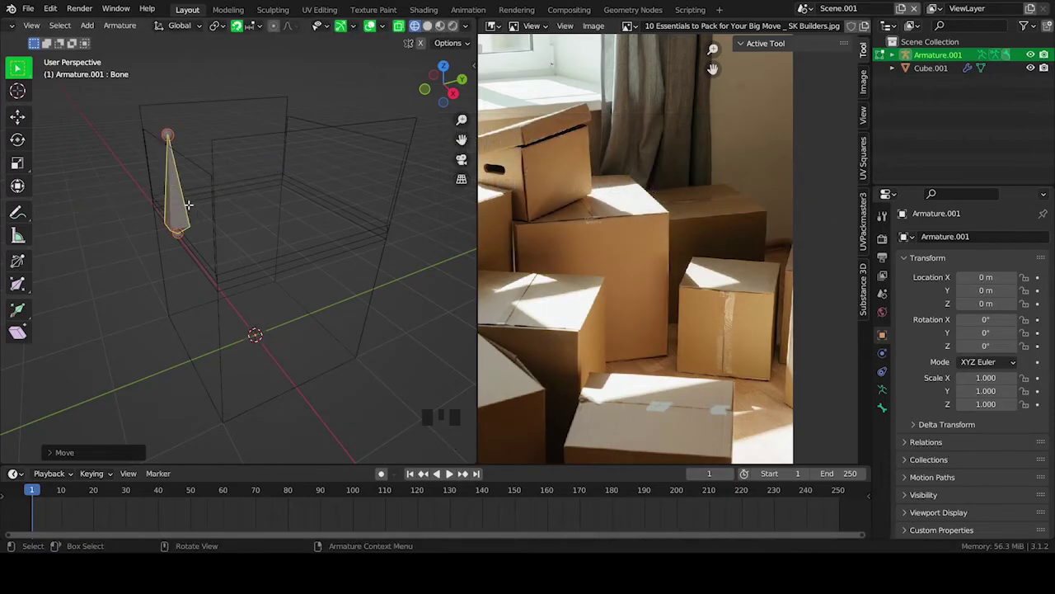
{"action": "key", "text": "shift+d"}
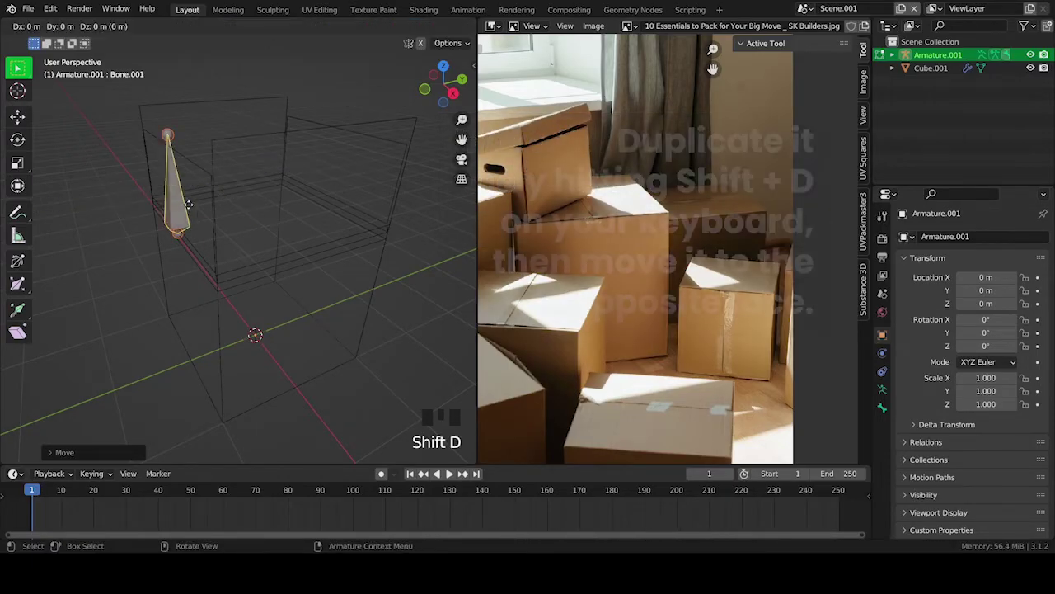
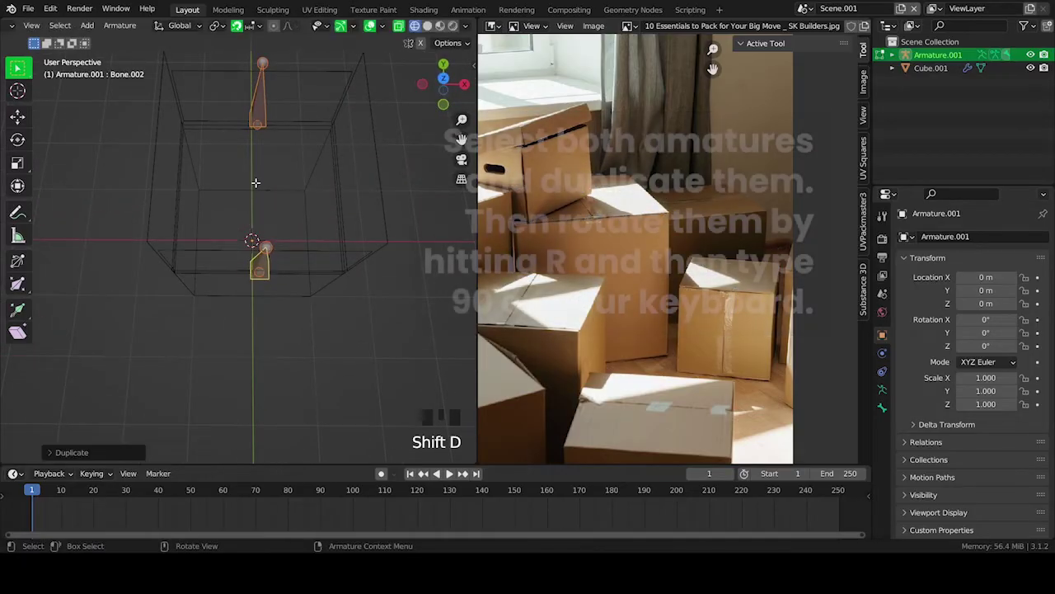
{"action": "key", "text": "r"}
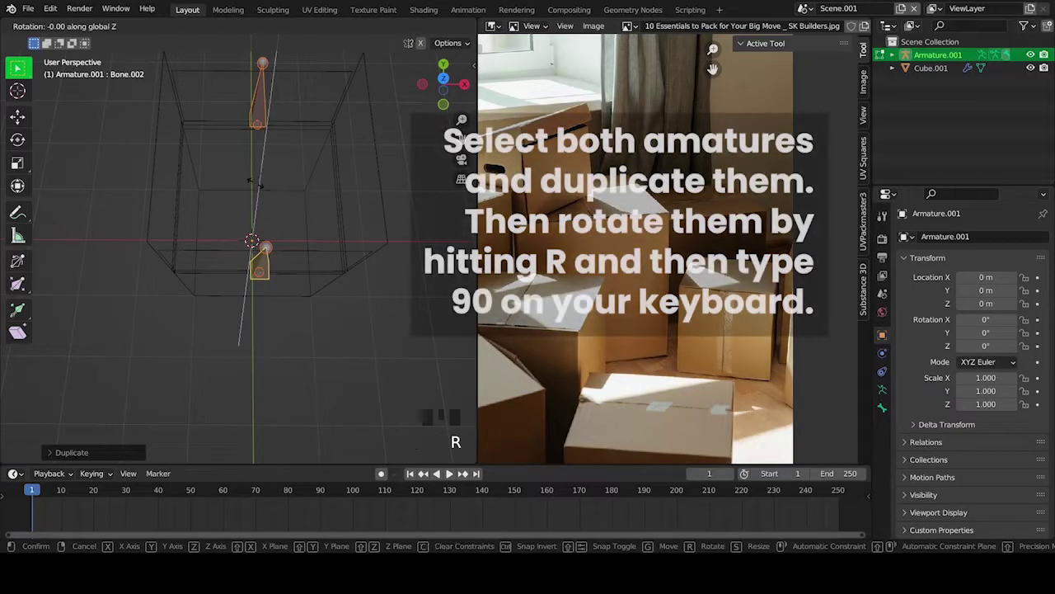
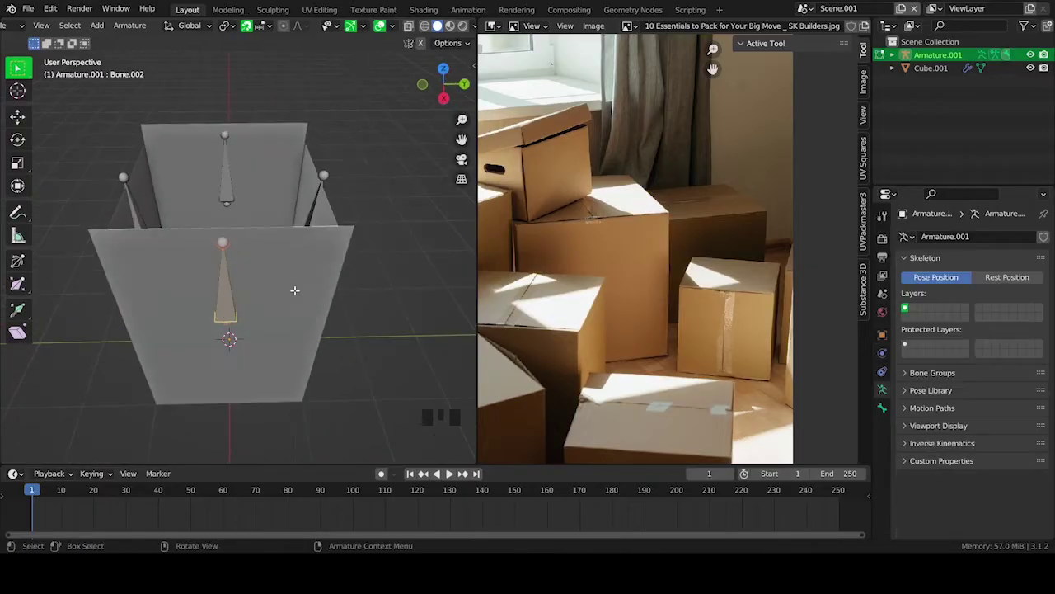
{"action": "key", "text": "KP_1"}
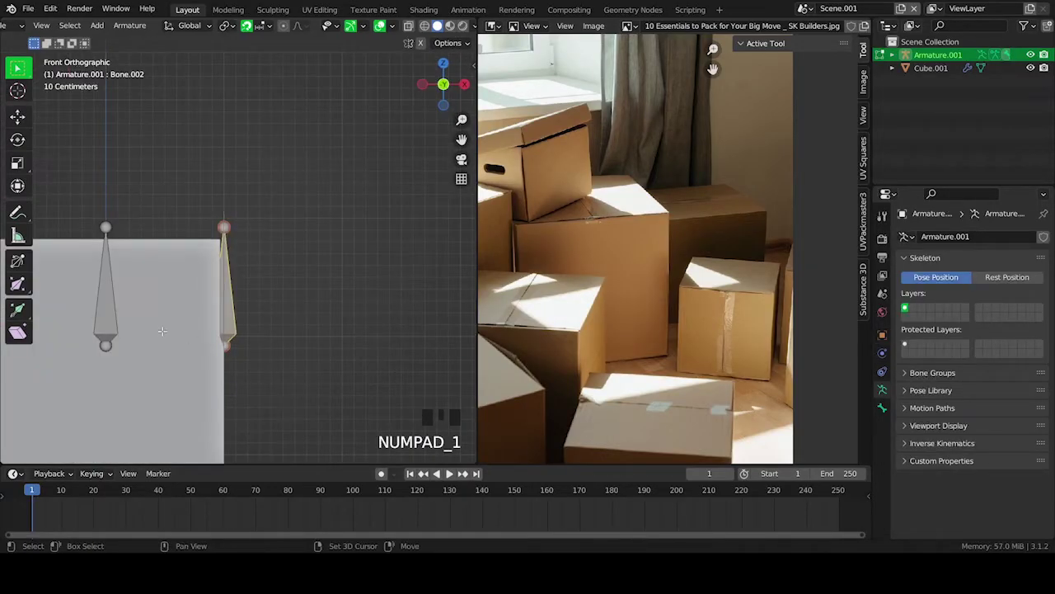
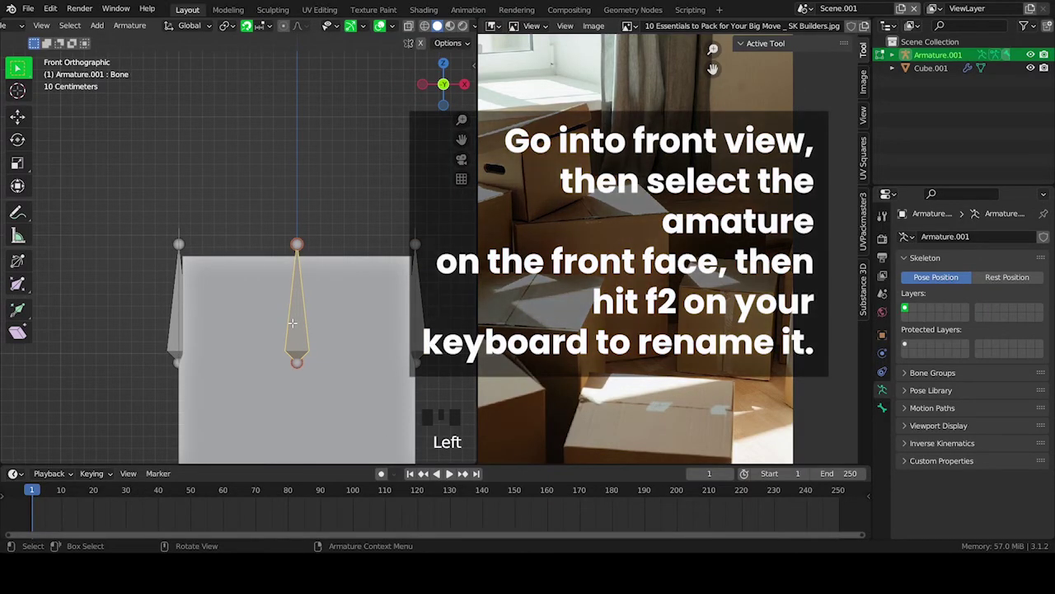
- Start renaming the selected front-face bone from its default name 'Bone'
{"action": "key", "text": "F2"}
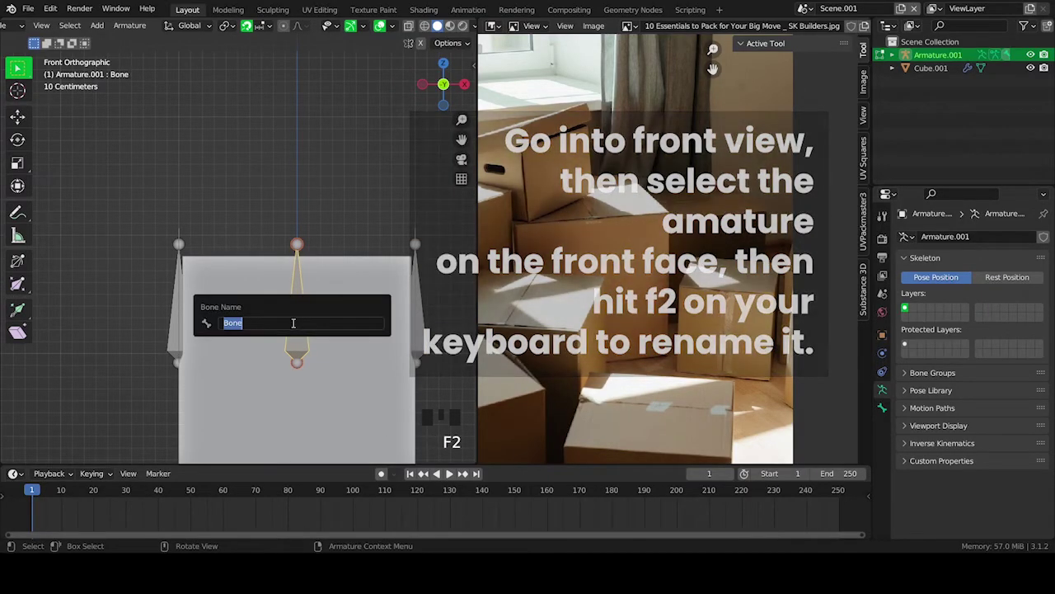
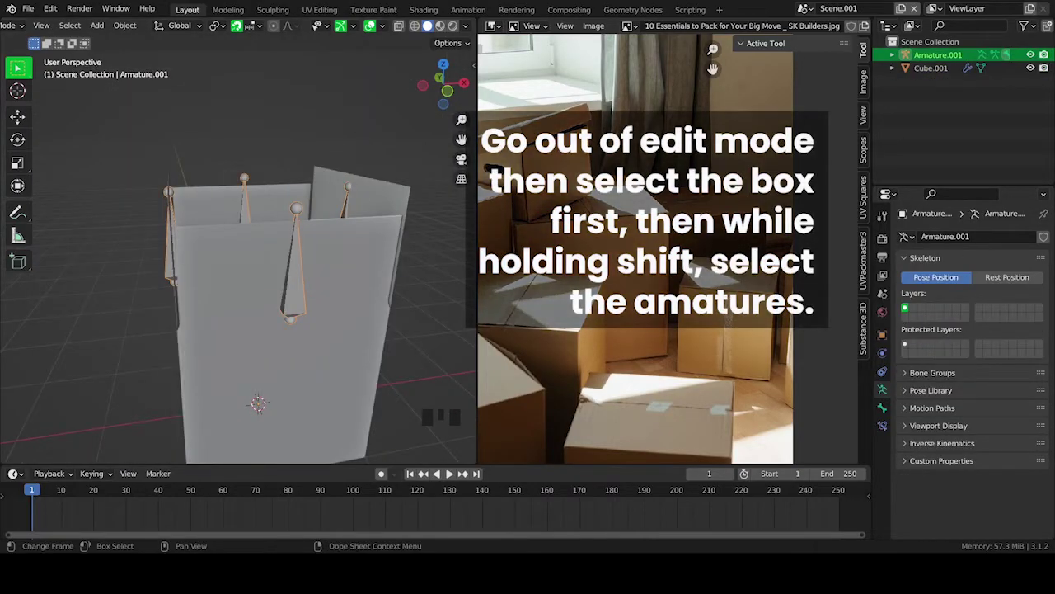
- Select the box then the armature and bring up the Set Parent options for Armature Deform
{"action": "left_click_drag", "start_coordinate": [263, 293], "coordinate": [354, 308]}
{"action": "left_click", "coordinate": [355, 309]}
{"action": "left_click", "coordinate": [287, 313]}
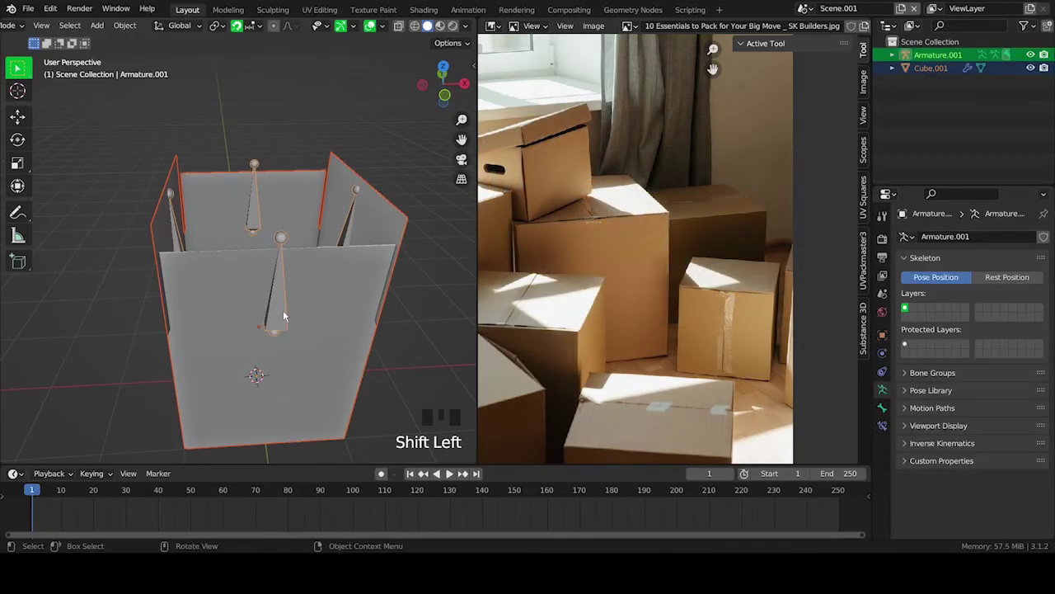
{"action": "key", "text": "ctrl+p"}
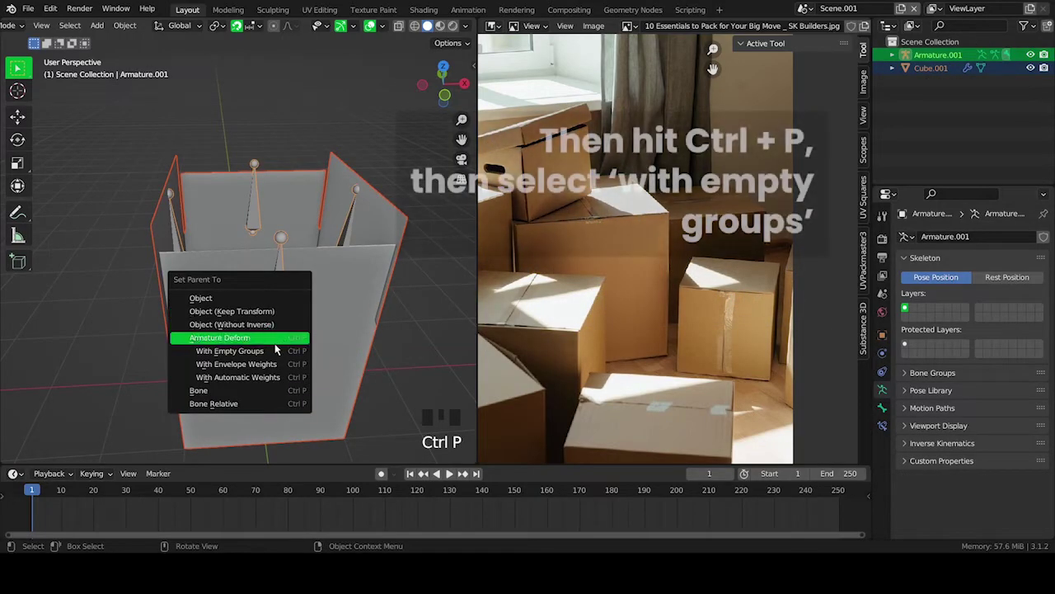
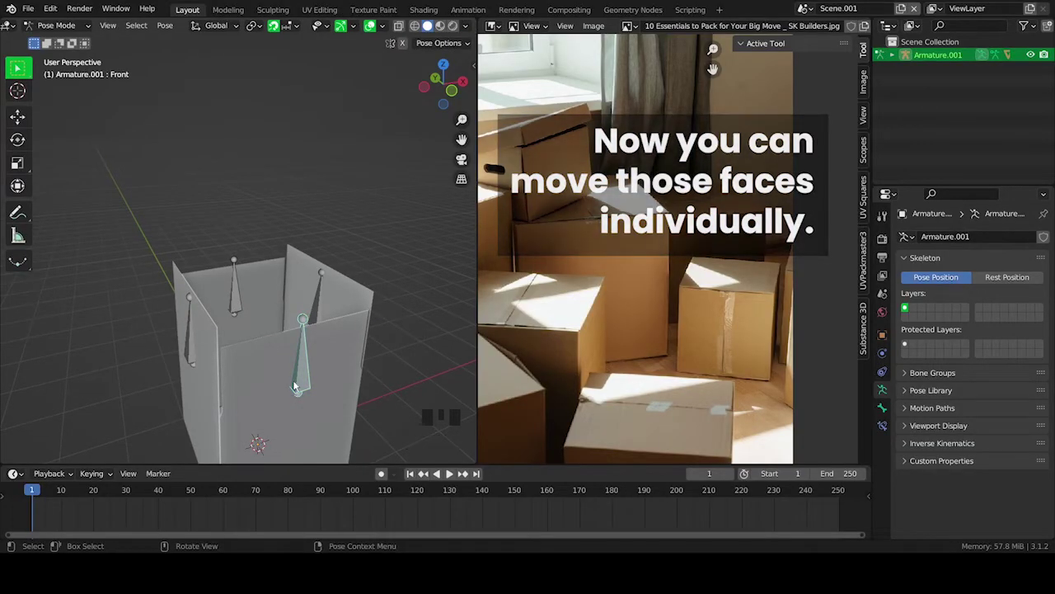
- In Pose Mode rotate the front, back, right and left flap bones to fold each flap inward
{"action": "left_click_drag", "start_coordinate": [281, 370], "coordinate": [366, 367]}
{"action": "key", "text": "r"}
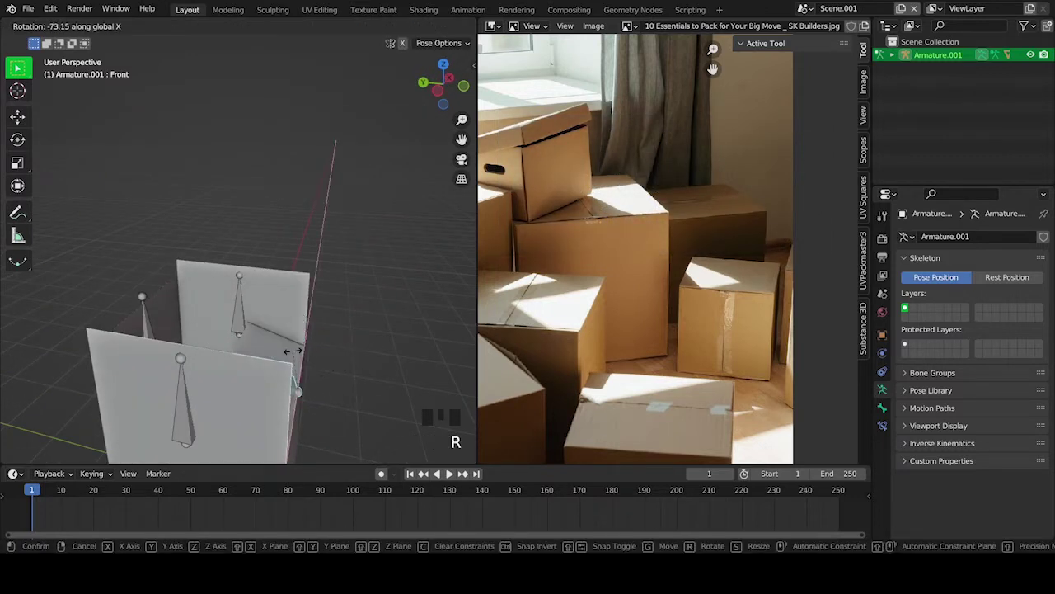
{"action": "left_click_drag", "start_coordinate": [332, 345], "coordinate": [255, 263]}
{"action": "left_click", "coordinate": [256, 263]}
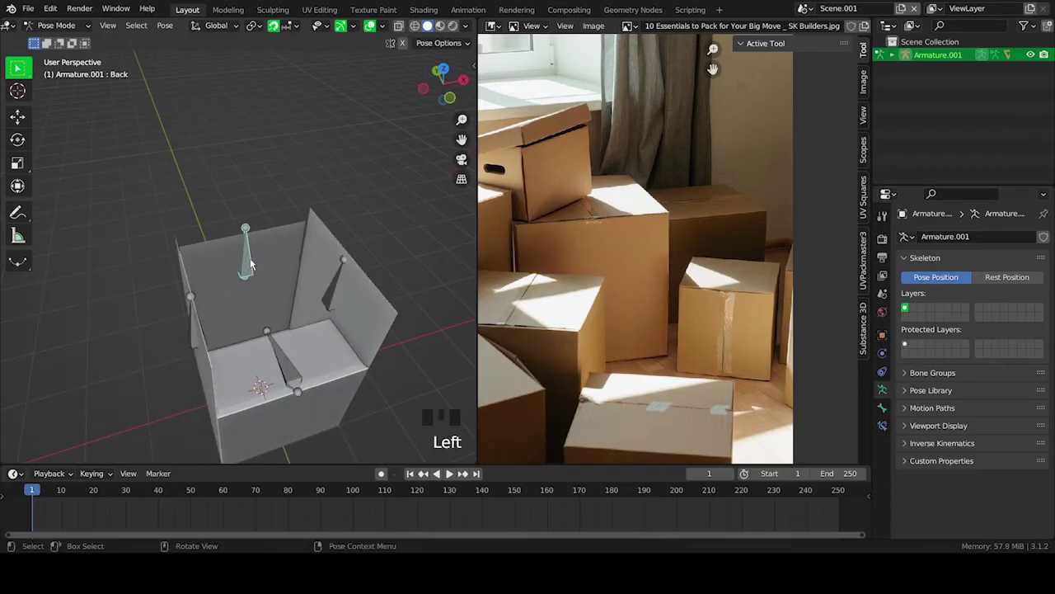
{"action": "key", "text": "r"}
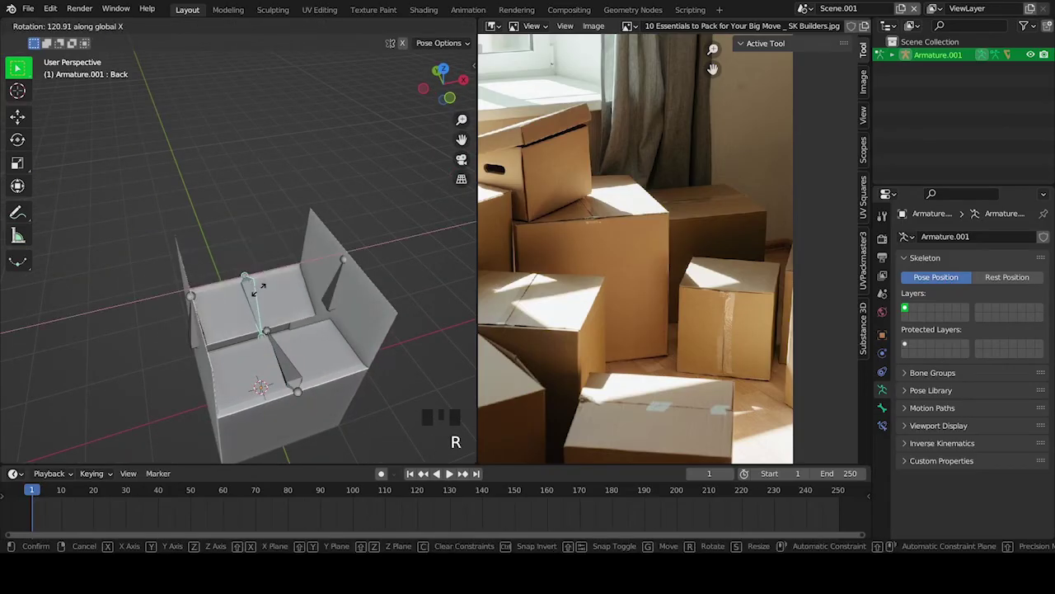
{"action": "left_click", "coordinate": [333, 294]}
{"action": "key", "text": "r"}
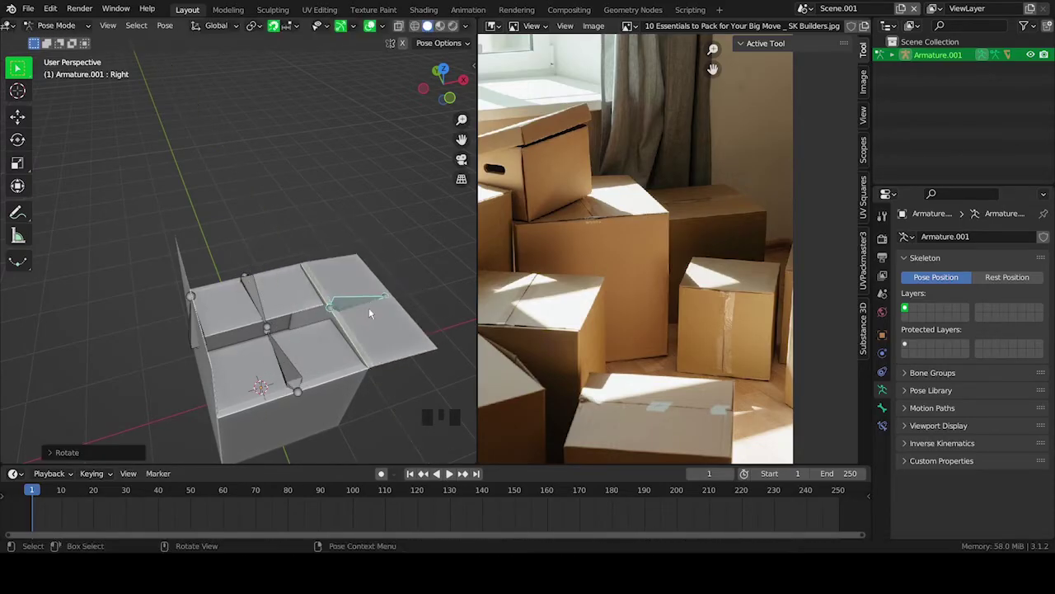
{"action": "left_click", "coordinate": [193, 329]}
{"action": "key", "text": "r"}
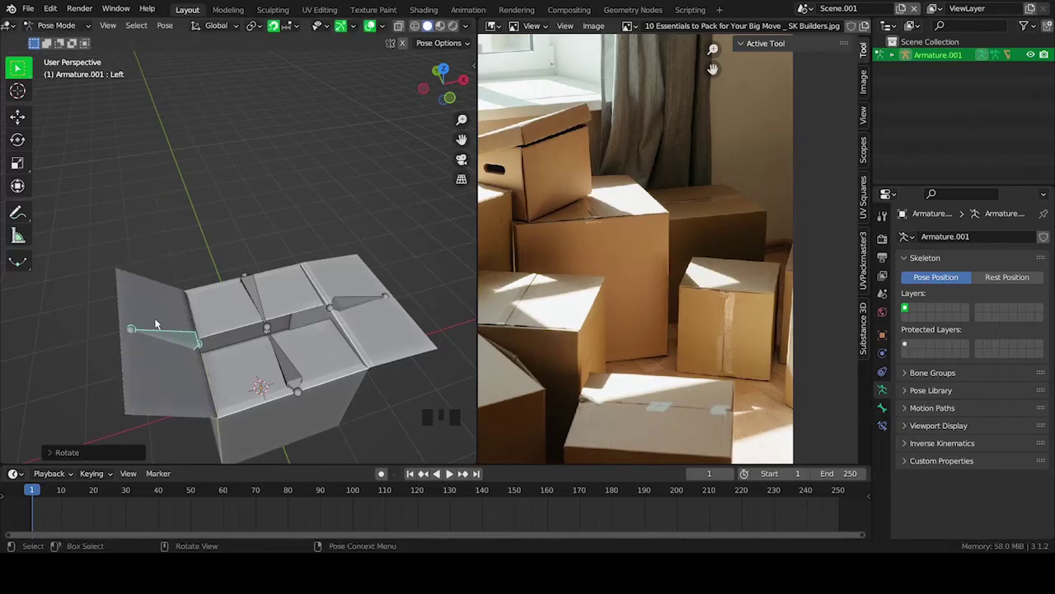
- Undo the side flap rotations and re-rotate the right flap to -90 degrees over the top
{"action": "left_click_drag", "start_coordinate": [271, 373], "coordinate": [299, 355]}
{"action": "scroll", "scroll_direction": "down", "scroll_amount": 3}
{"action": "left_click_drag", "start_coordinate": [284, 332], "coordinate": [310, 395]}
{"action": "key", "text": "ctrl+z"}
{"action": "key", "text": "ctrl+z"}
{"action": "key", "text": "ctrl+z"}
{"action": "key", "text": "r"}
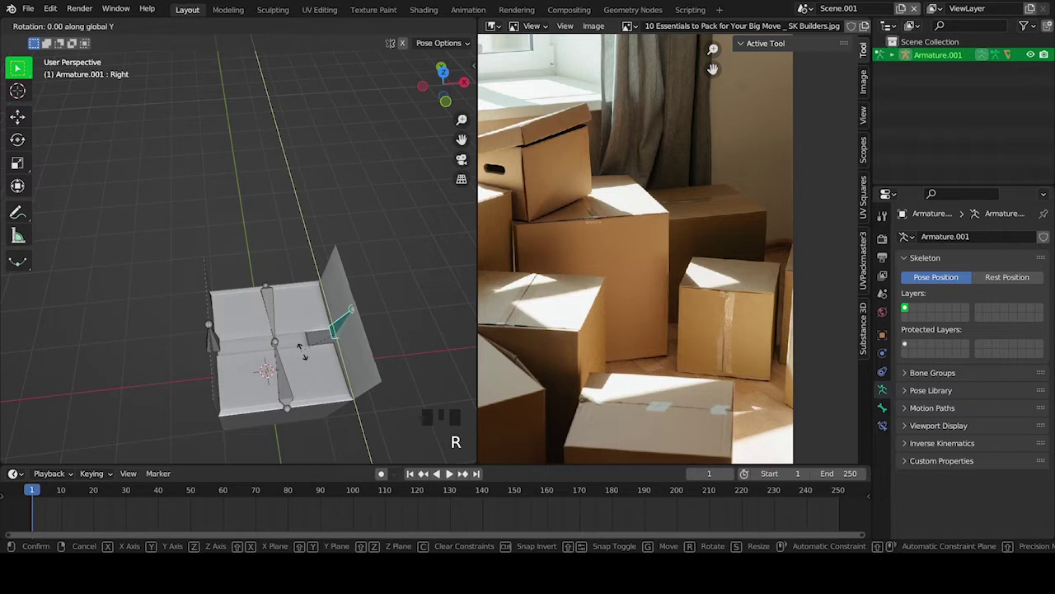
{"action": "key", "text": "ctrl+z"}
{"action": "key", "text": "r"}
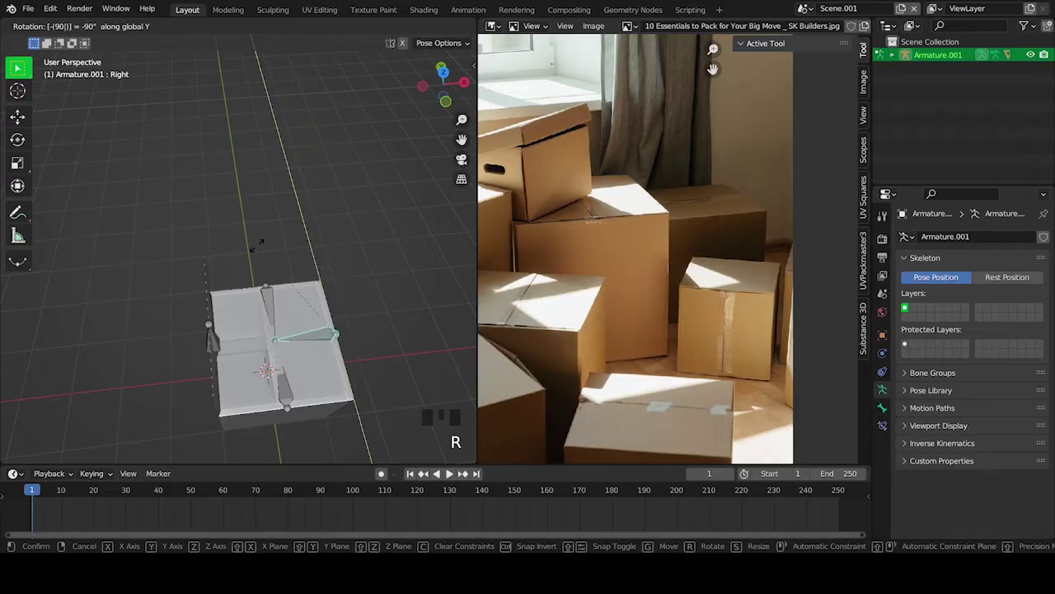
{"action": "left_click", "coordinate": [221, 357]}
- Rotate the left flap bone inward again so it folds shut over the box
{"action": "left_click", "coordinate": [217, 348]}
{"action": "key", "text": "r"}
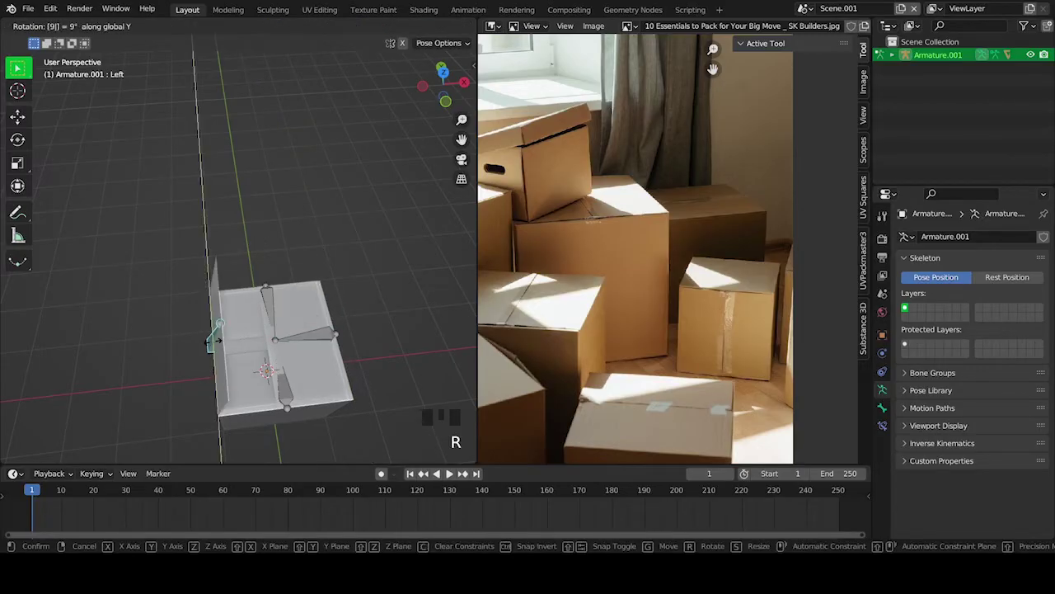
{"action": "left_click_drag", "start_coordinate": [258, 380], "coordinate": [296, 362]}
{"action": "scroll", "scroll_direction": "up", "scroll_amount": 3}
{"action": "left_click_drag", "start_coordinate": [256, 345], "coordinate": [271, 323]}
{"action": "key", "text": "r"}
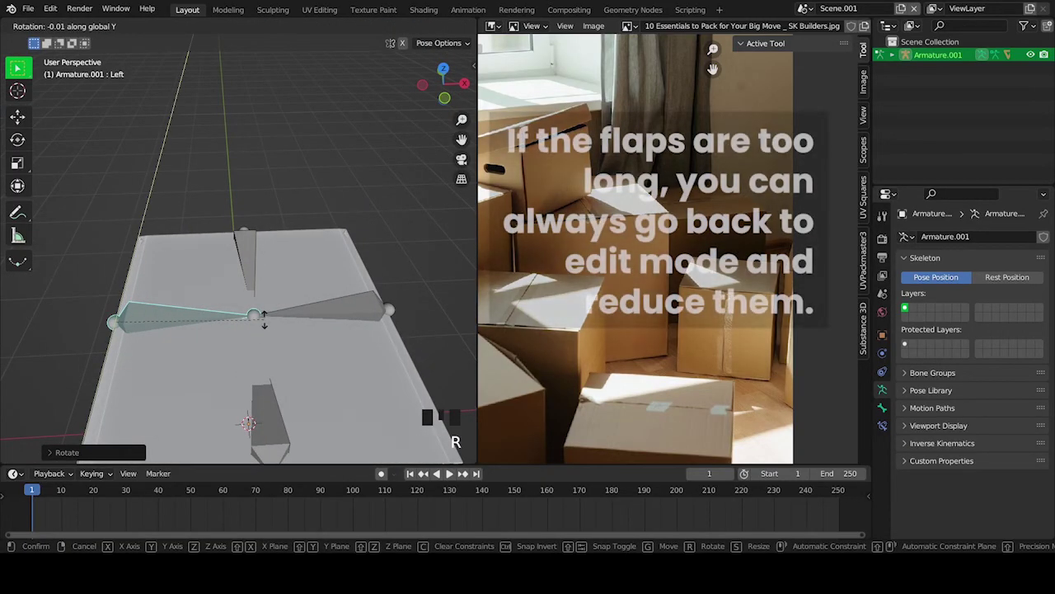
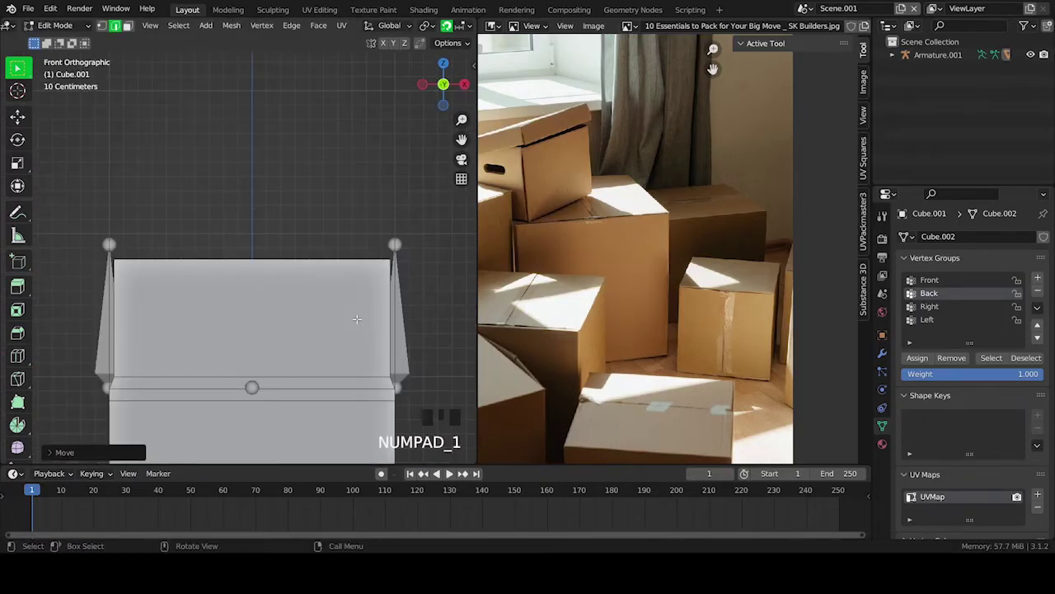
- Lower the flap top edges along Z with clipping off so the flaps close without overlapping, then leave Edit Mode
{"action": "key", "text": "g"}
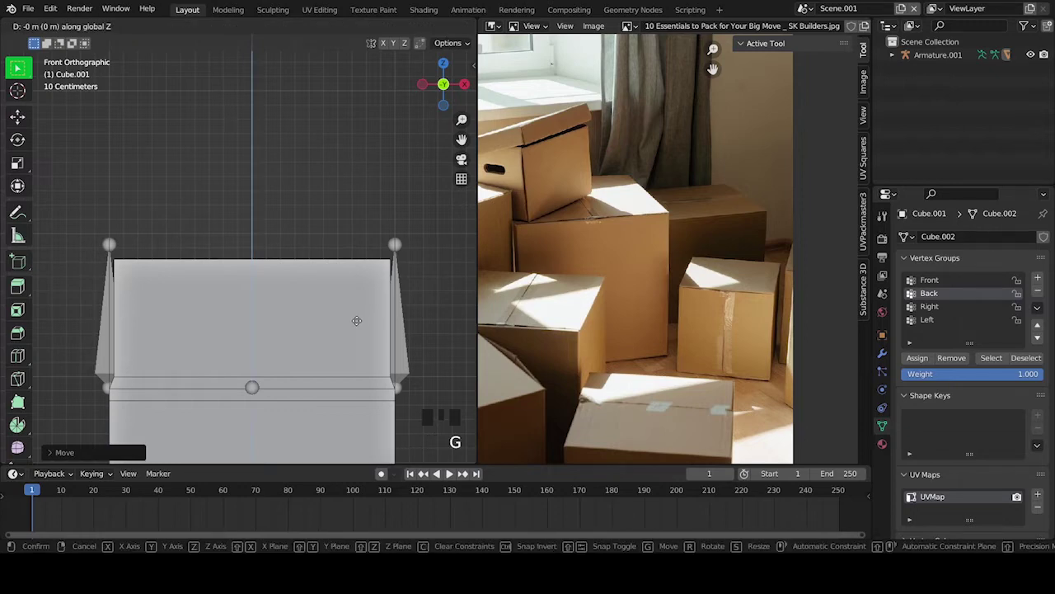
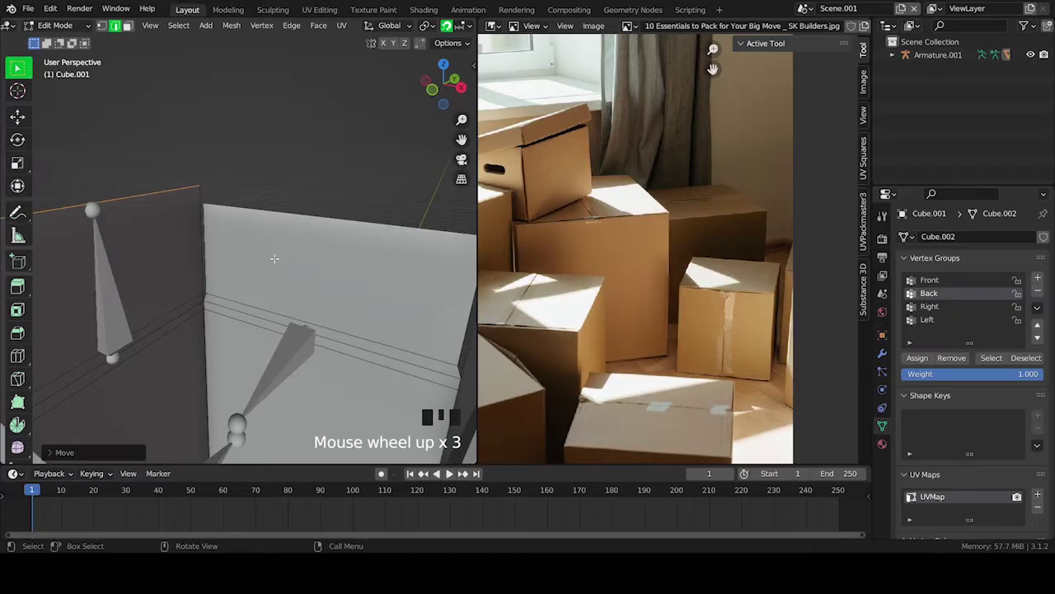
{"action": "scroll", "scroll_direction": "down", "scroll_amount": 3}
{"action": "key", "text": "g"}
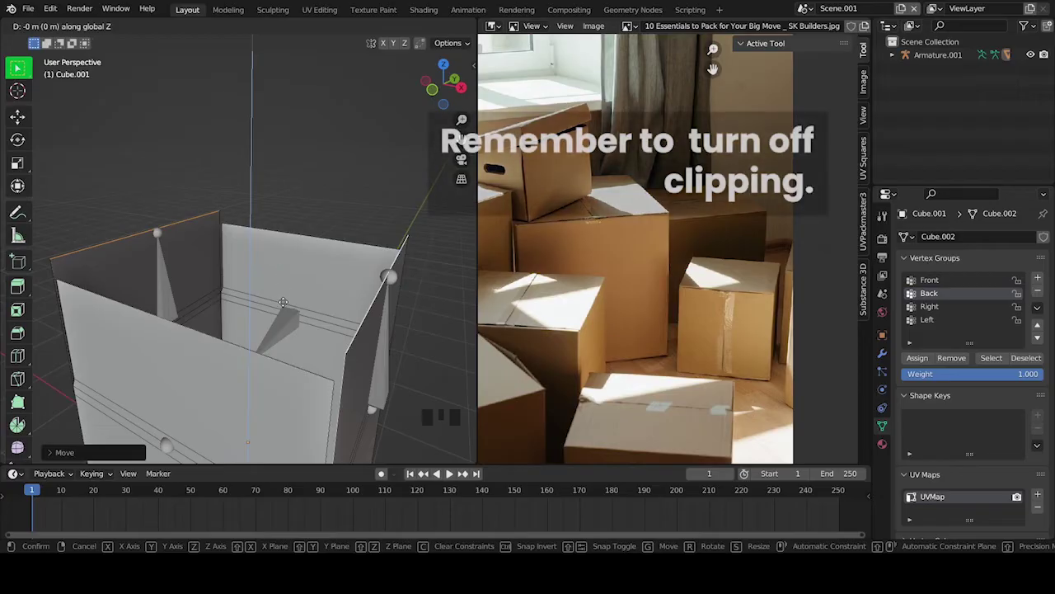
{"action": "key", "text": "ctrl+z"}
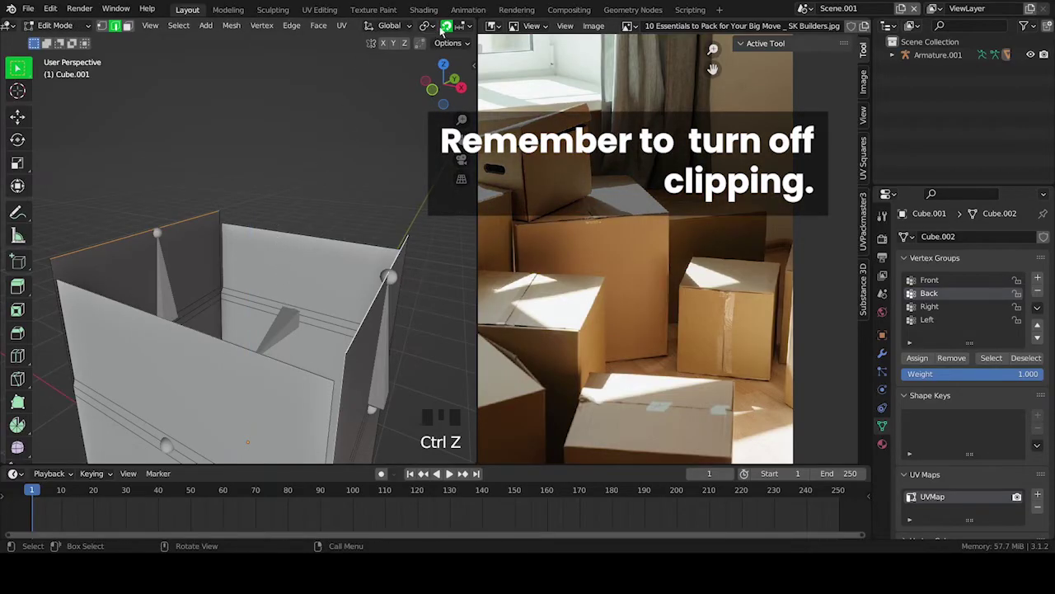
{"action": "left_click", "coordinate": [444, 33]}
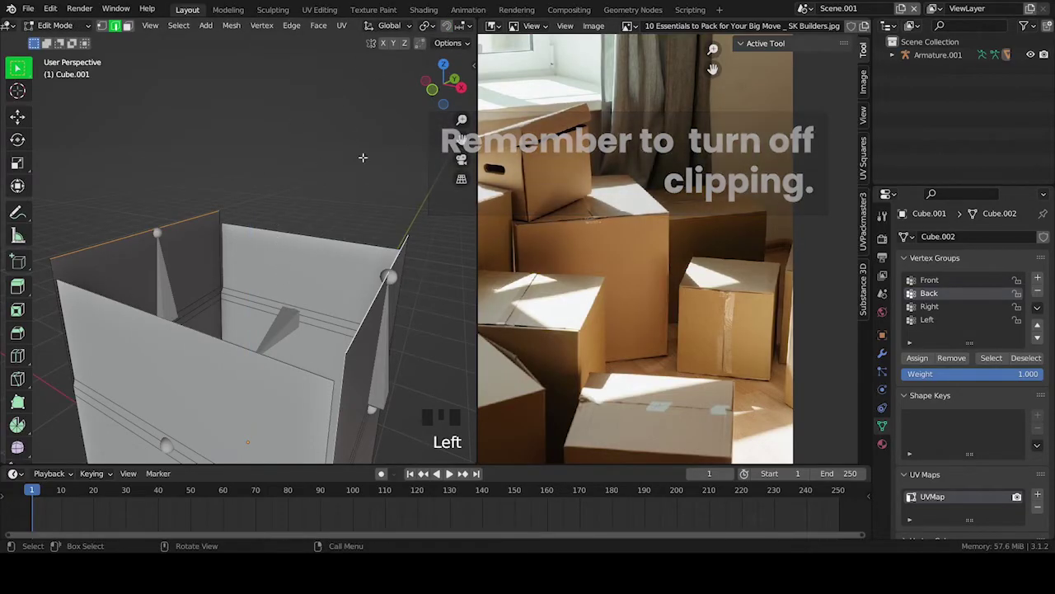
{"action": "key", "text": "g"}
{"action": "key", "text": "Tab"}
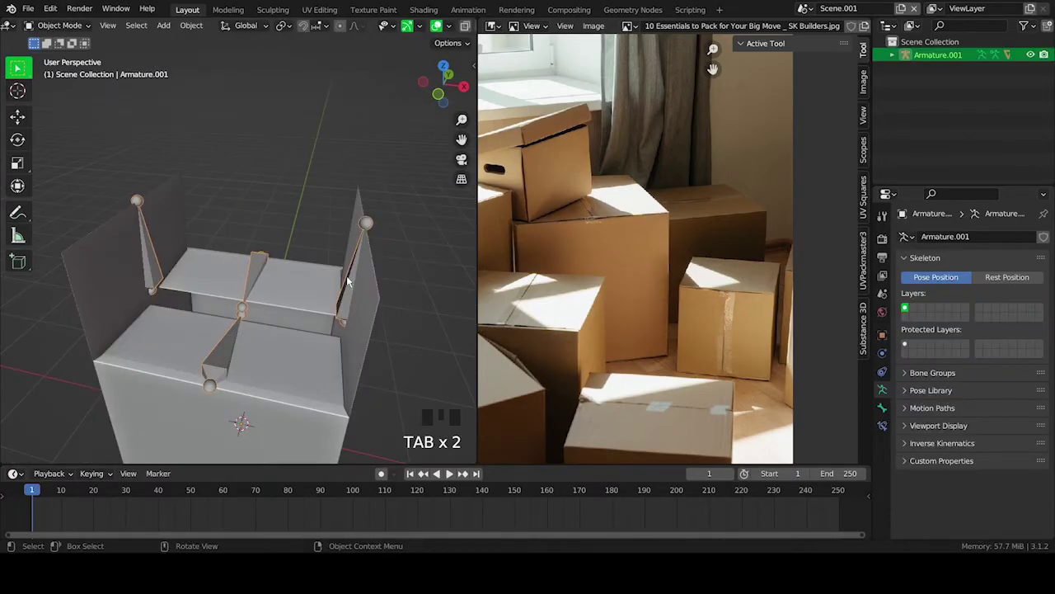
- In Pose Mode rotate the right and left flap bones closed to check the fit, then stand them upright again
{"action": "key", "text": "ctrl+Tab"}
{"action": "key", "text": "r"}
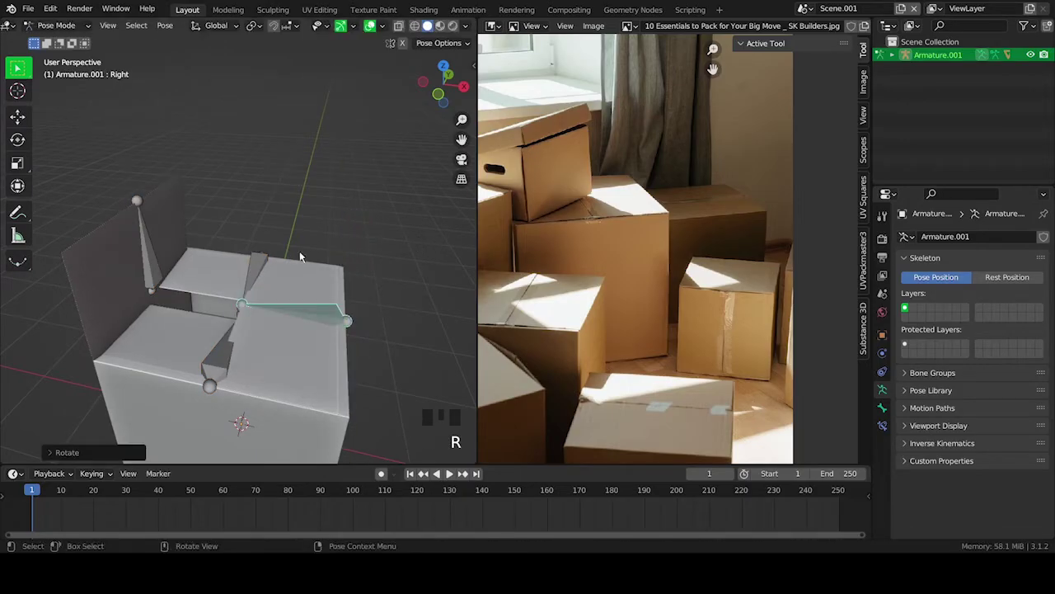
{"action": "left_click", "coordinate": [153, 243]}
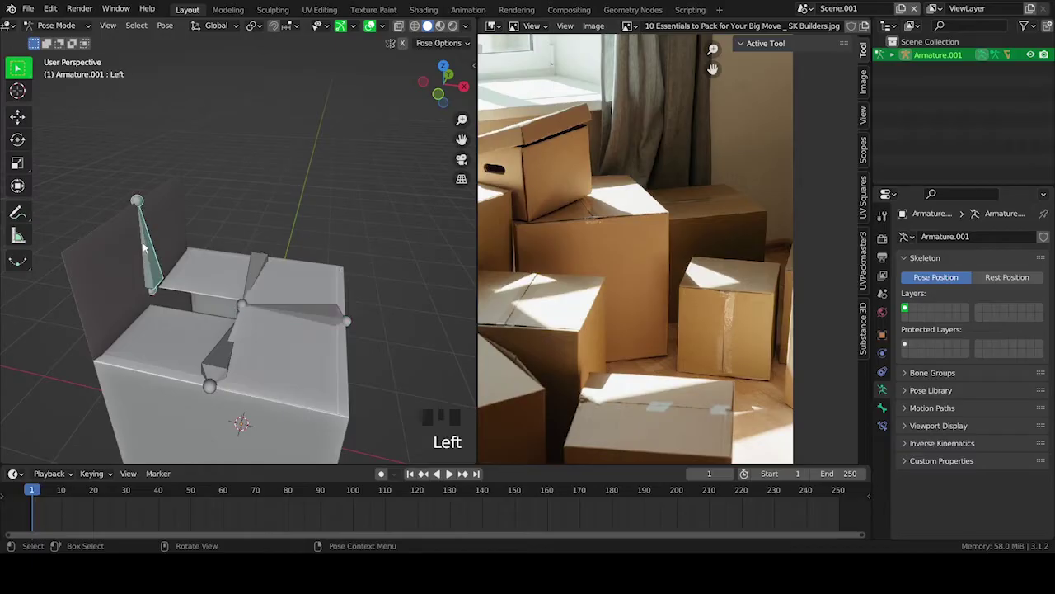
{"action": "key", "text": "r"}
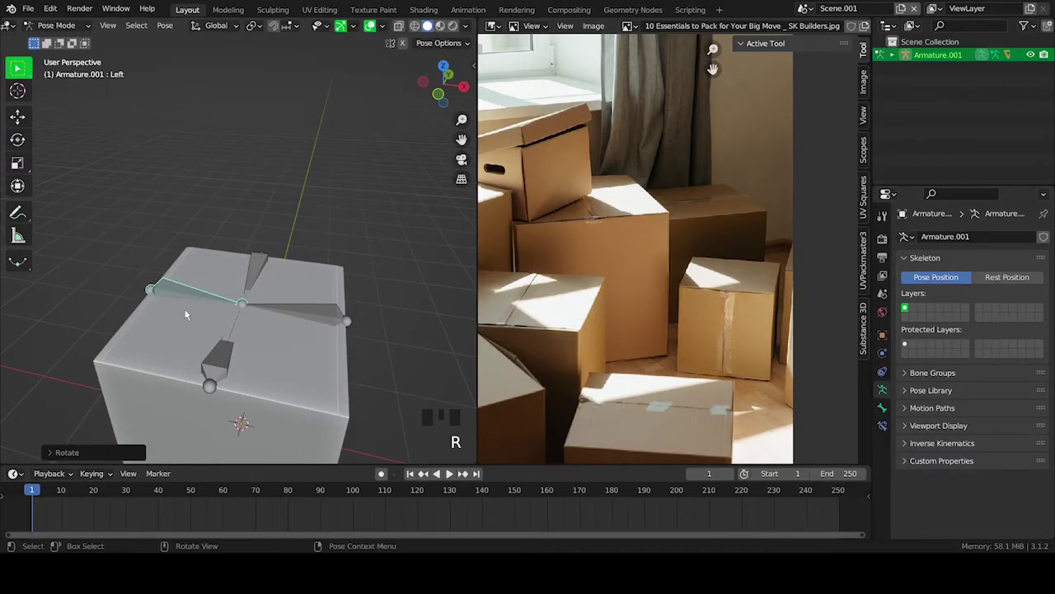
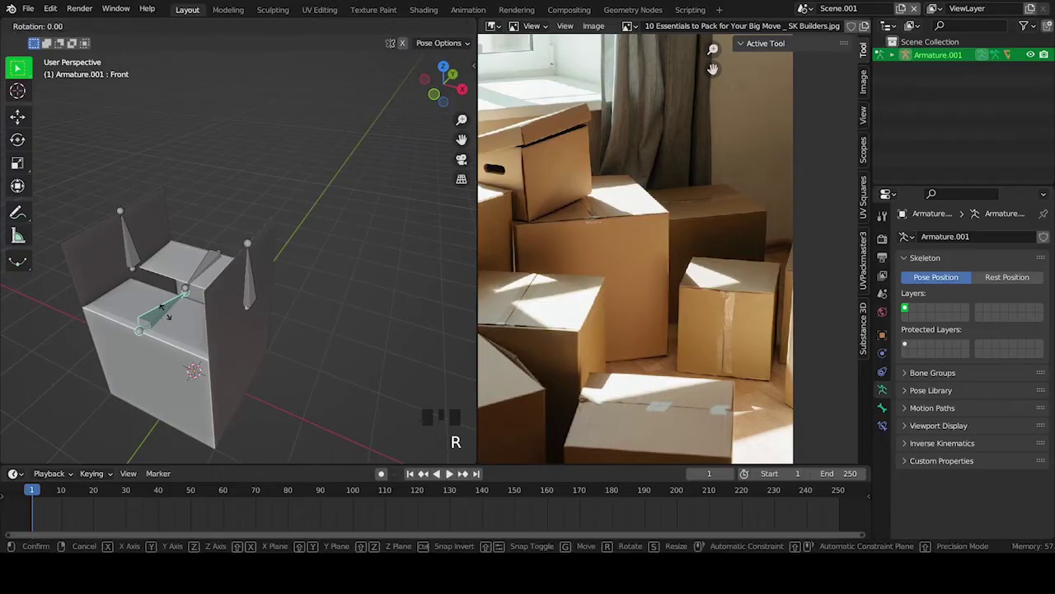
{"action": "scroll", "scroll_direction": "up", "scroll_amount": 3}
{"action": "left_click_drag", "start_coordinate": [225, 300], "coordinate": [684, 541]}
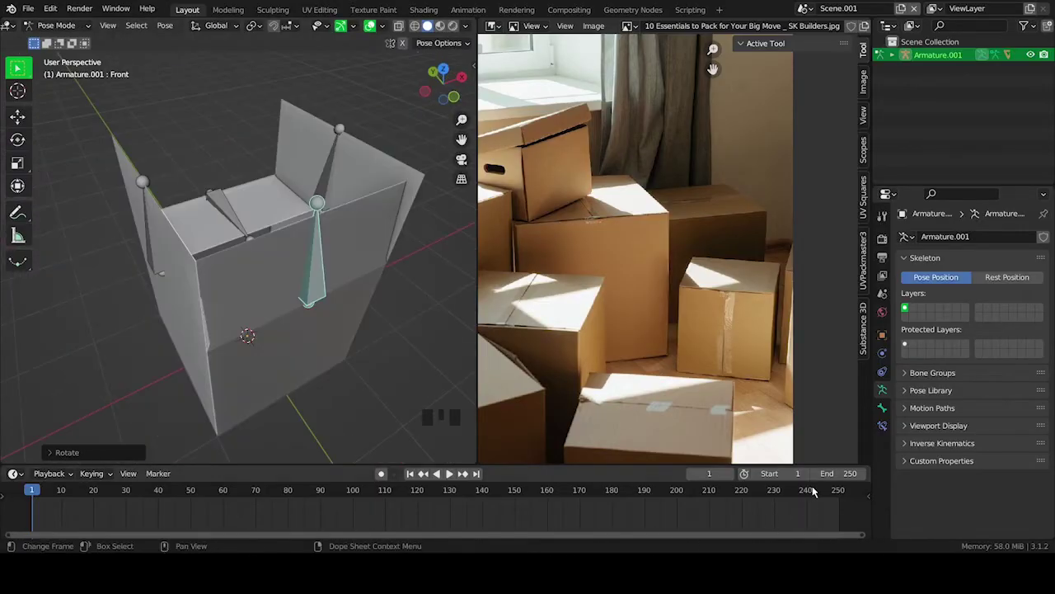
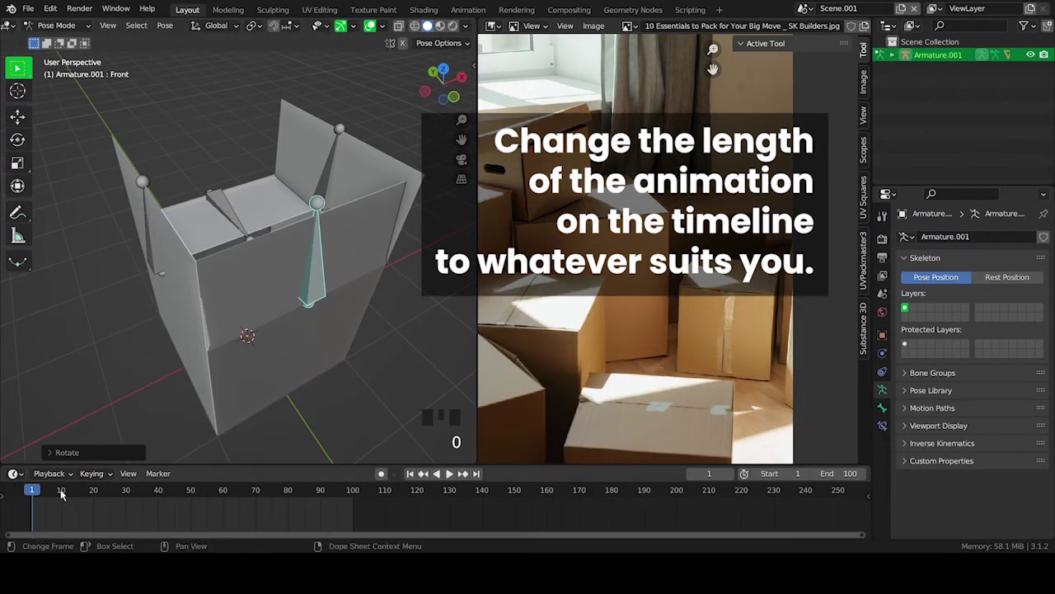
- Set the timeline's End frame to 100 and inspect the box from the front
{"action": "key", "text": "Left"}
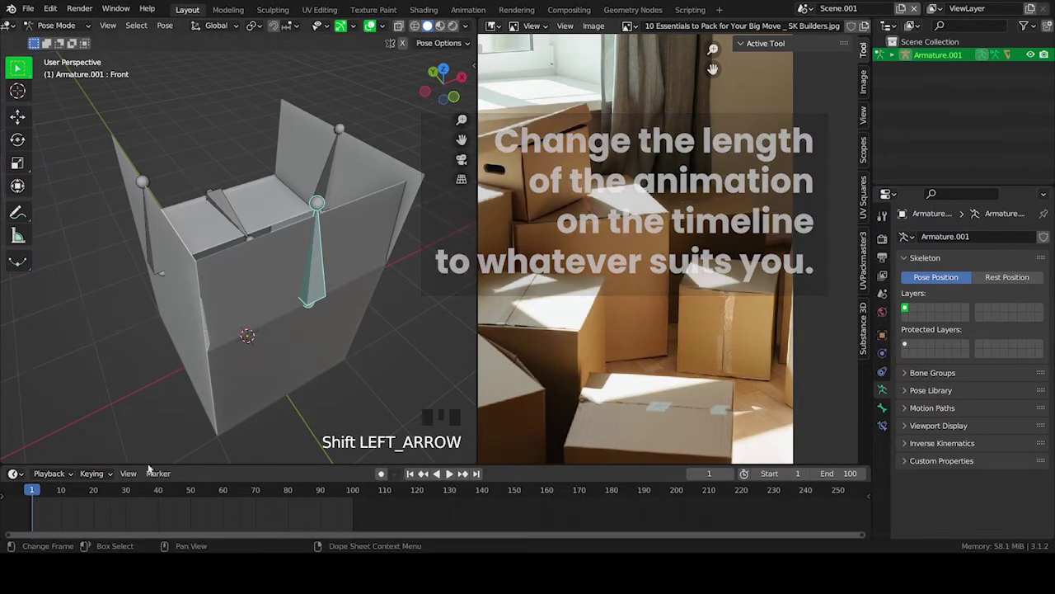
{"action": "left_click_drag", "start_coordinate": [166, 293], "coordinate": [124, 304]}
{"action": "scroll", "scroll_direction": "down", "scroll_amount": 3}
{"action": "key", "text": "KP_1"}
{"action": "scroll", "scroll_direction": "up", "scroll_amount": 3}
{"action": "middle_click", "coordinate": [249, 321]}
{"action": "left_click", "coordinate": [220, 323]}
- Reset the flap rotations upright and select all four flap bones in Pose Mode
{"action": "key", "text": "r"}
{"action": "scroll", "scroll_direction": "down", "scroll_amount": 3}
{"action": "left_click_drag", "start_coordinate": [229, 300], "coordinate": [246, 262]}
{"action": "scroll", "scroll_direction": "down", "scroll_amount": 3}
{"action": "left_click_drag", "start_coordinate": [252, 262], "coordinate": [228, 218]}
{"action": "left_click", "coordinate": [227, 218]}
{"action": "key", "text": "a"}
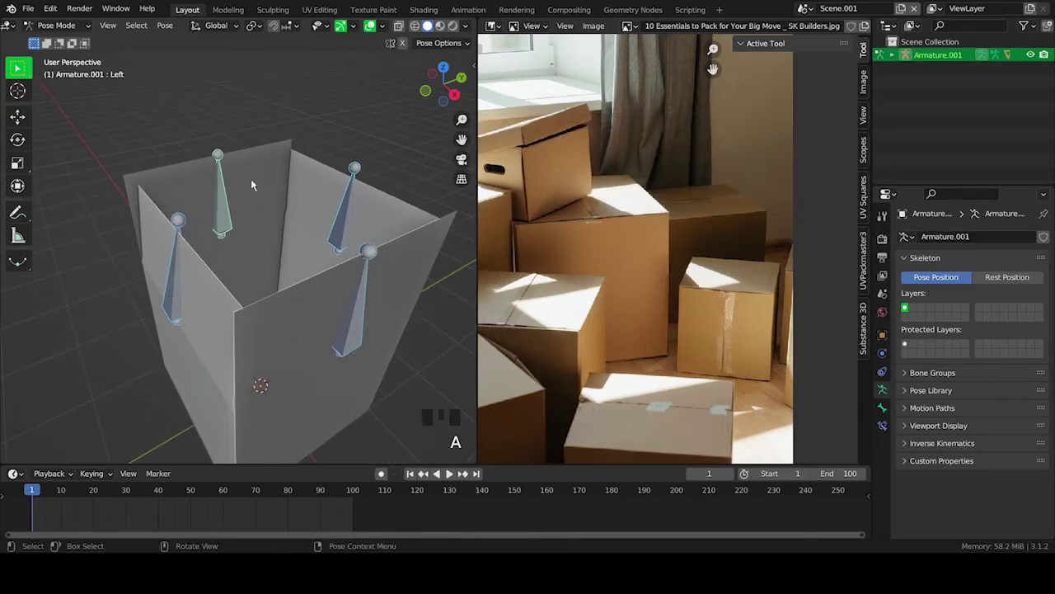
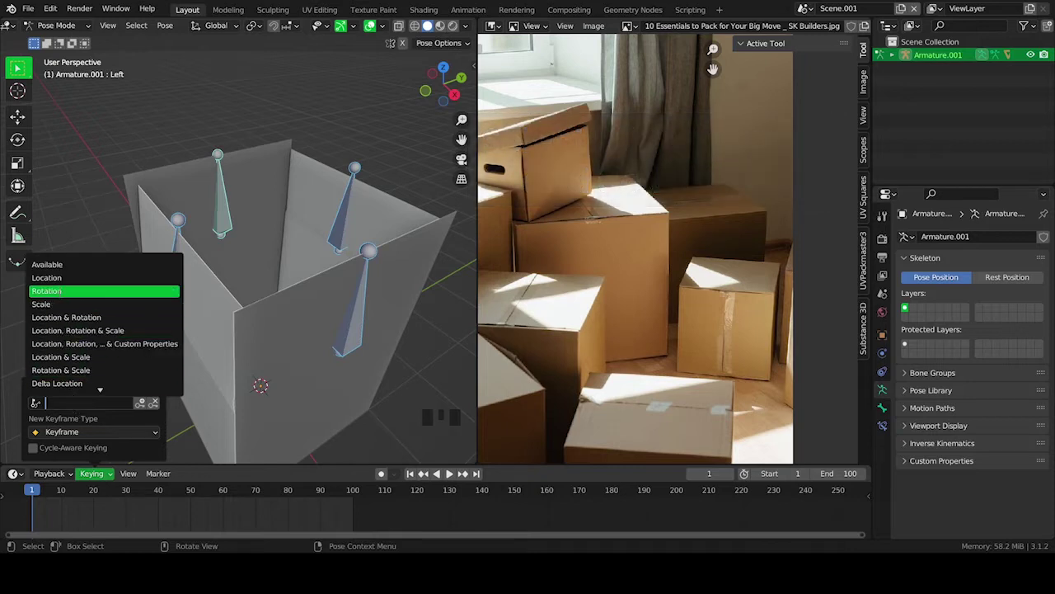
- Set keying to rotation only, show the sidebar Item transforms and keyframe the flaps' open pose at frame 1
{"action": "left_click", "coordinate": [389, 479]}
{"action": "left_click", "coordinate": [405, 479]}
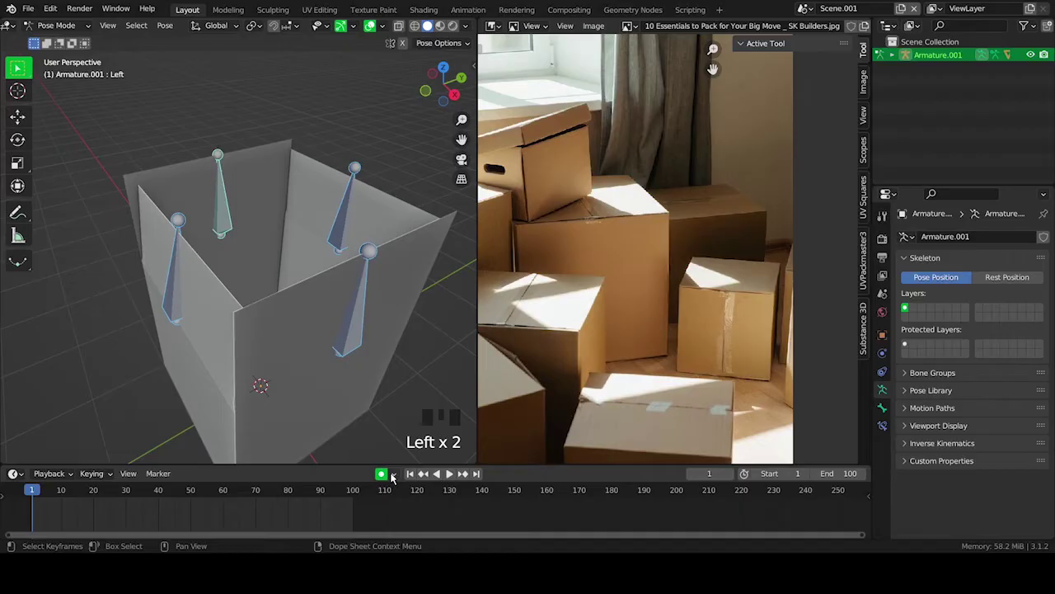
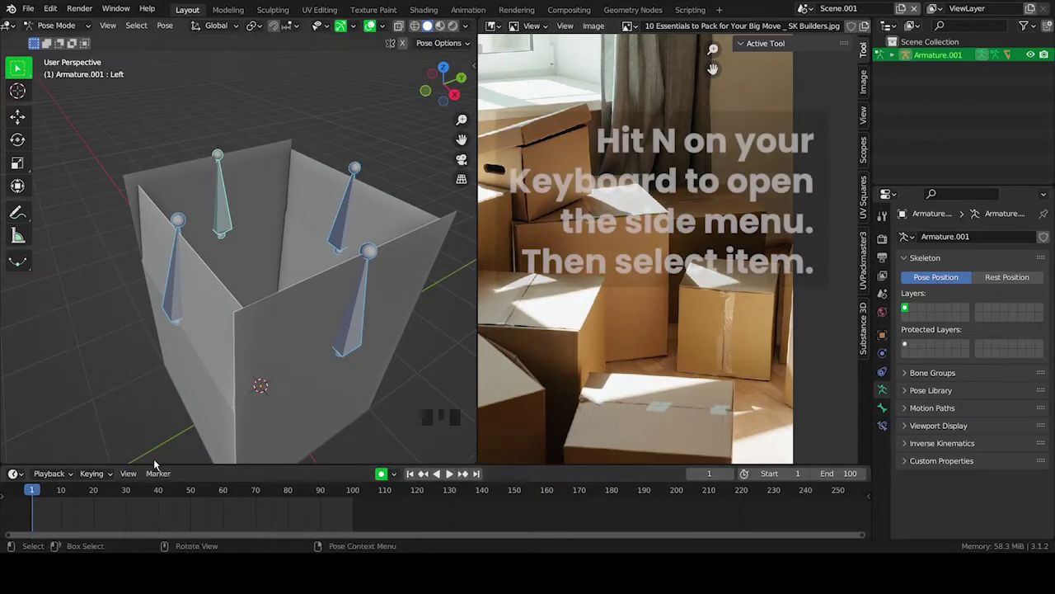
{"action": "key", "text": "n"}
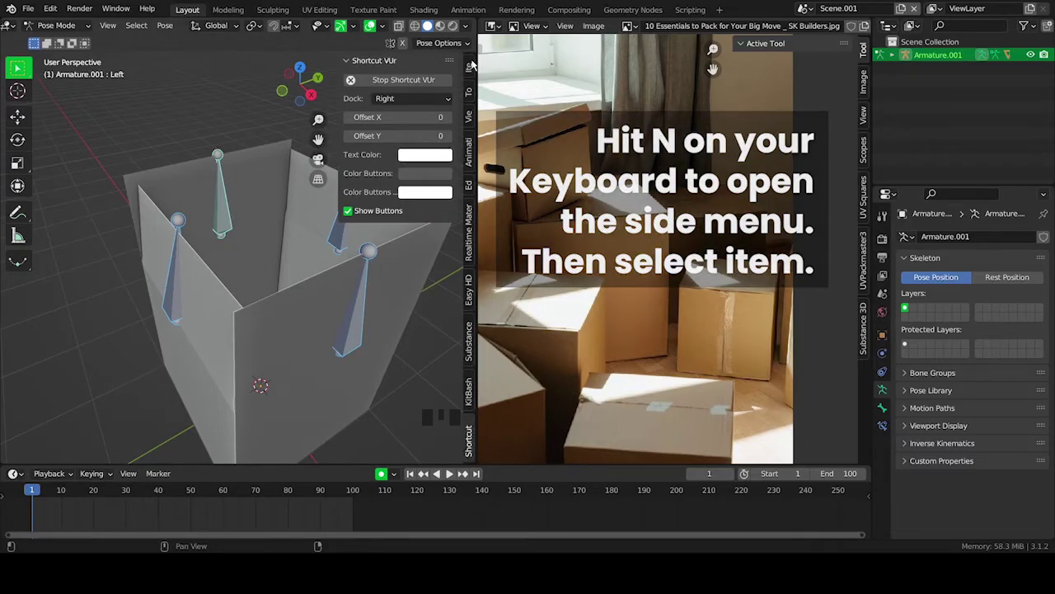
{"action": "left_click", "coordinate": [476, 64]}
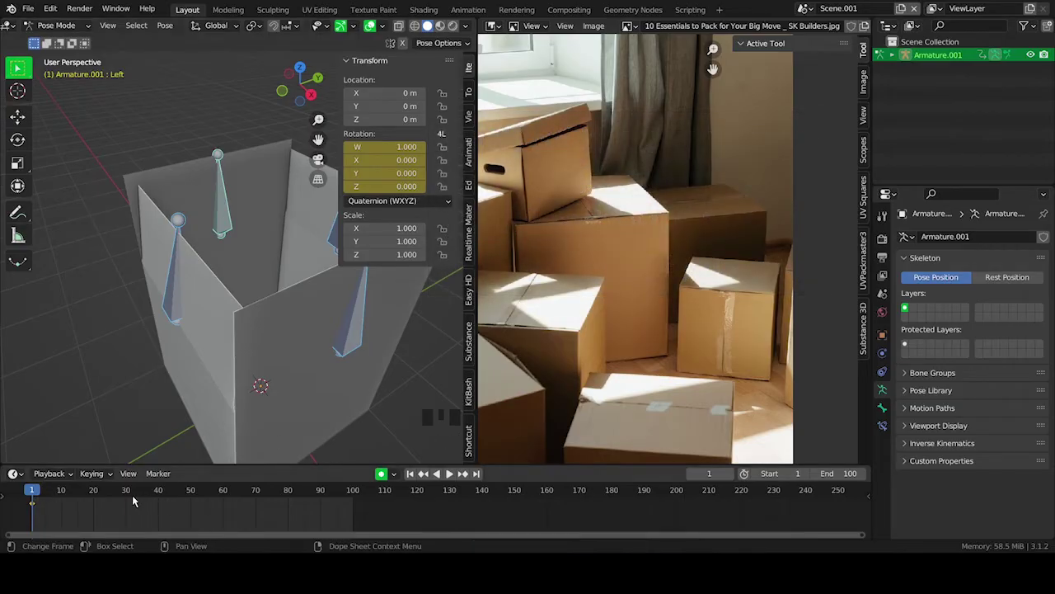
{"action": "left_click_drag", "start_coordinate": [129, 493], "coordinate": [121, 365]}
{"action": "key", "text": "ctrl+z"}
- Jump to frame 30 and select a flap bone, orbiting to see the flaps
{"action": "left_click_drag", "start_coordinate": [99, 342], "coordinate": [247, 282]}
{"action": "left_click", "coordinate": [247, 281]}
{"action": "left_click_drag", "start_coordinate": [263, 280], "coordinate": [301, 276]}
{"action": "scroll", "scroll_direction": "down", "scroll_amount": 3}
{"action": "left_click_drag", "start_coordinate": [285, 282], "coordinate": [158, 271]}
{"action": "scroll", "scroll_direction": "up", "scroll_amount": 3}
{"action": "left_click_drag", "start_coordinate": [199, 263], "coordinate": [161, 306]}
- Rotate the flap bones folded shut over the box at frame 30 with auto keying recording each pose
{"action": "key", "text": "r"}
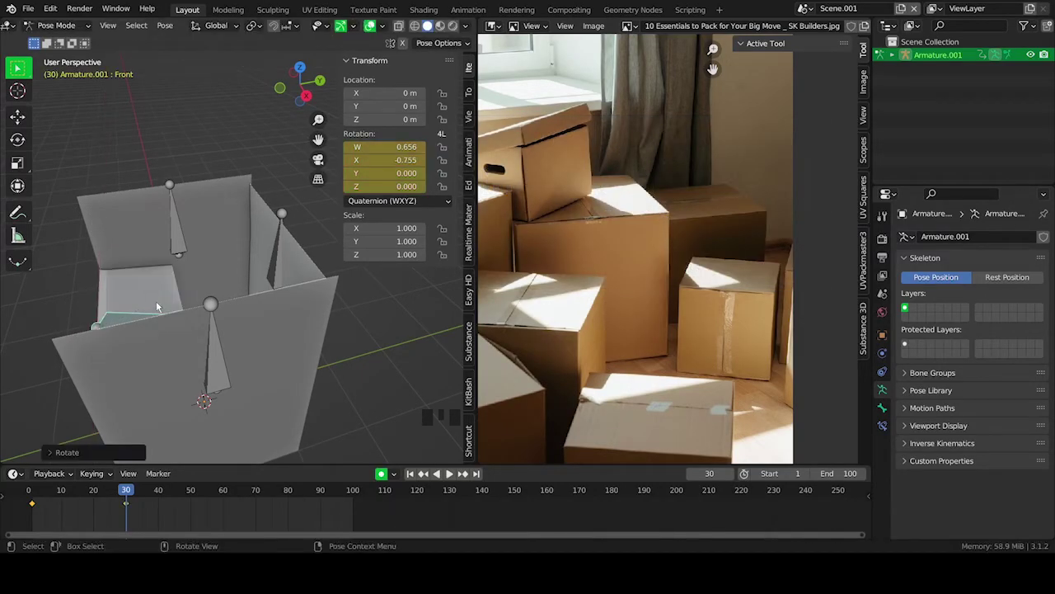
{"action": "left_click", "coordinate": [284, 276]}
{"action": "key", "text": "r"}
{"action": "left_click_drag", "start_coordinate": [202, 316], "coordinate": [235, 289]}
{"action": "left_click", "coordinate": [160, 274]}
{"action": "key", "text": "r"}
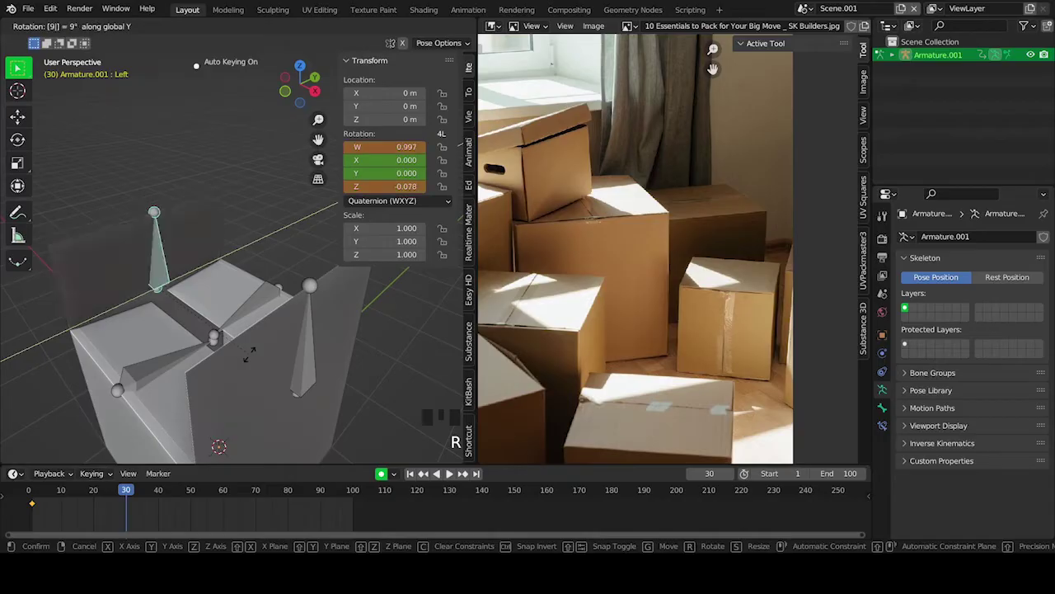
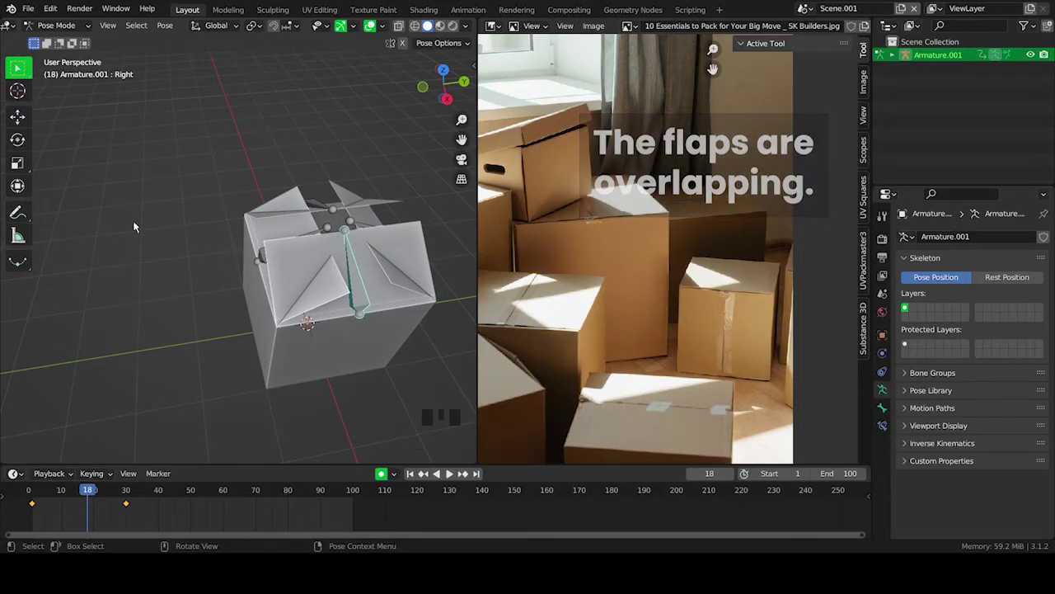
- Select both top flap bones and slide their keyframes a few frames later in the timeline
{"action": "scroll", "scroll_direction": "up", "scroll_amount": 3}
{"action": "left_click", "coordinate": [379, 279]}
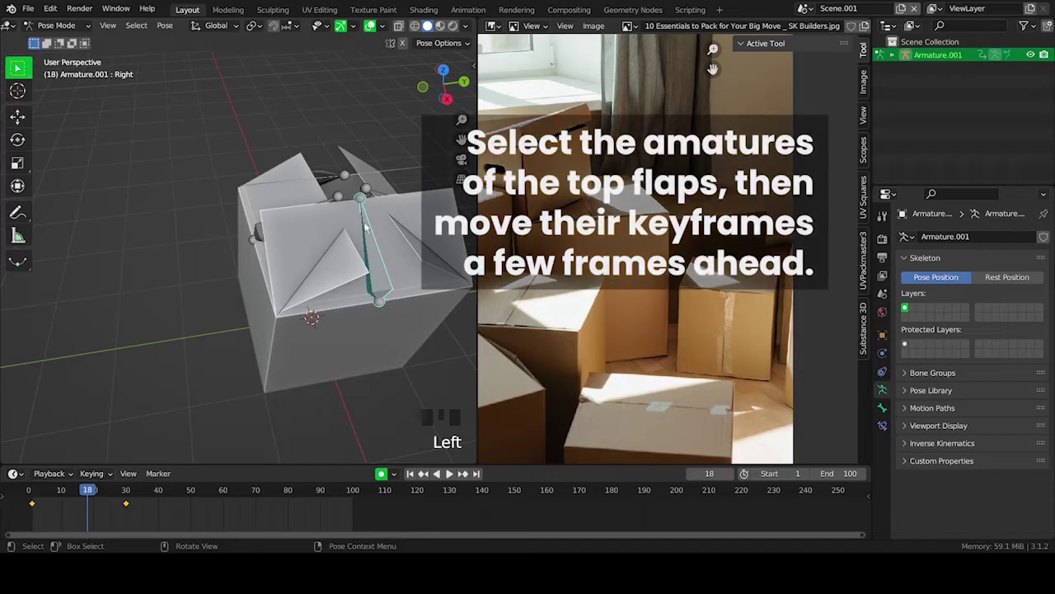
{"action": "left_click", "coordinate": [322, 172]}
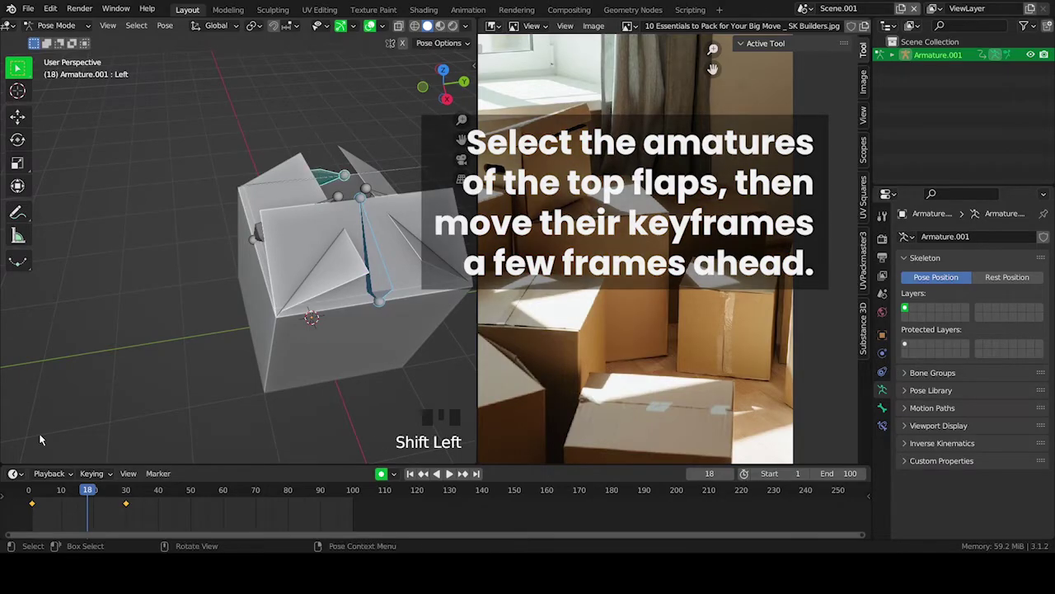
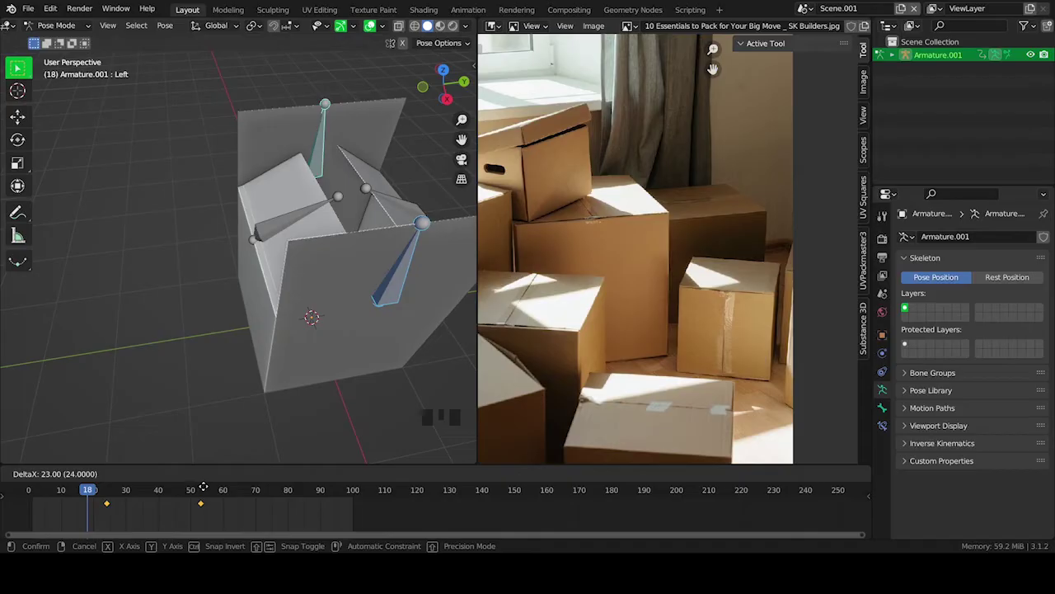
{"action": "left_click_drag", "start_coordinate": [39, 495], "coordinate": [71, 514]}
- Play the animation and scrub to frame 25 to check the staggered closing
{"action": "key", "text": "space"}
{"action": "key", "text": "space"}
{"action": "left_click_drag", "start_coordinate": [141, 498], "coordinate": [116, 502]}
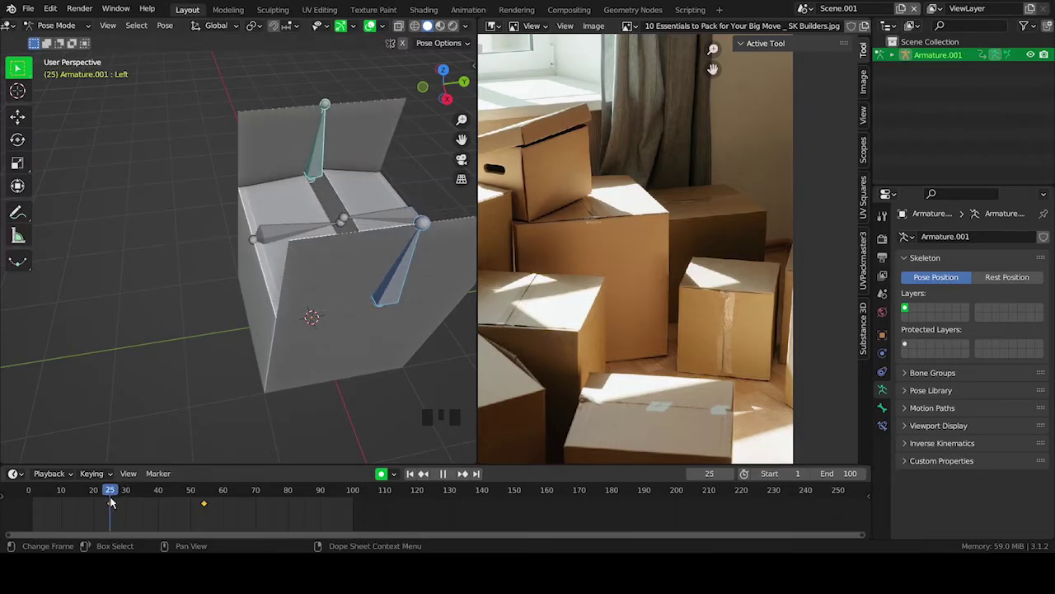
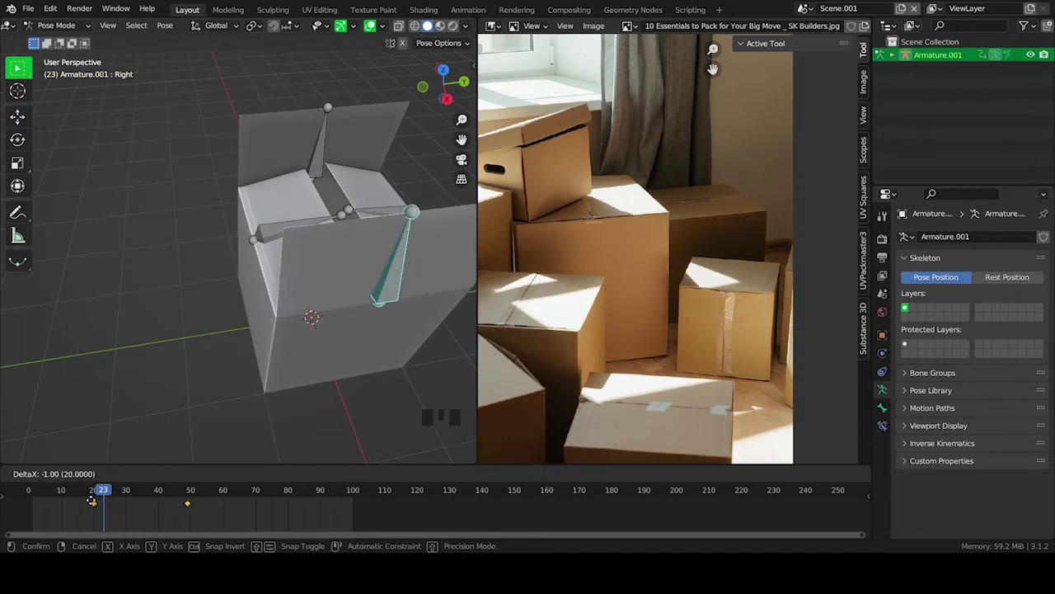
- Nudge the top flaps' keyframes by a frame and play the box-closing animation to verify the sequence
{"action": "left_click_drag", "start_coordinate": [112, 492], "coordinate": [41, 503]}
{"action": "key", "text": "space"}
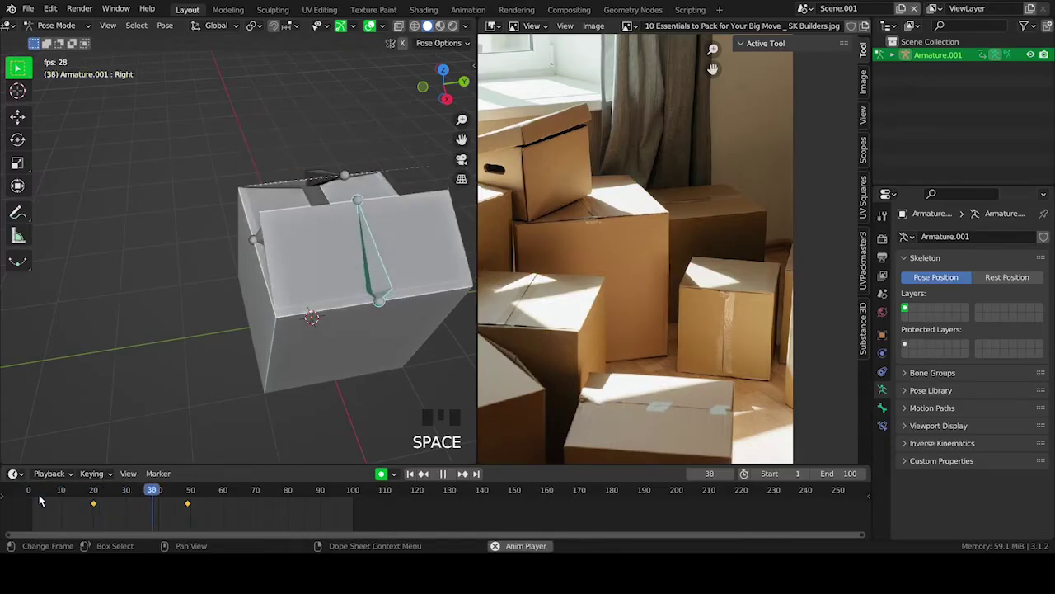
{"action": "key", "text": "space"}
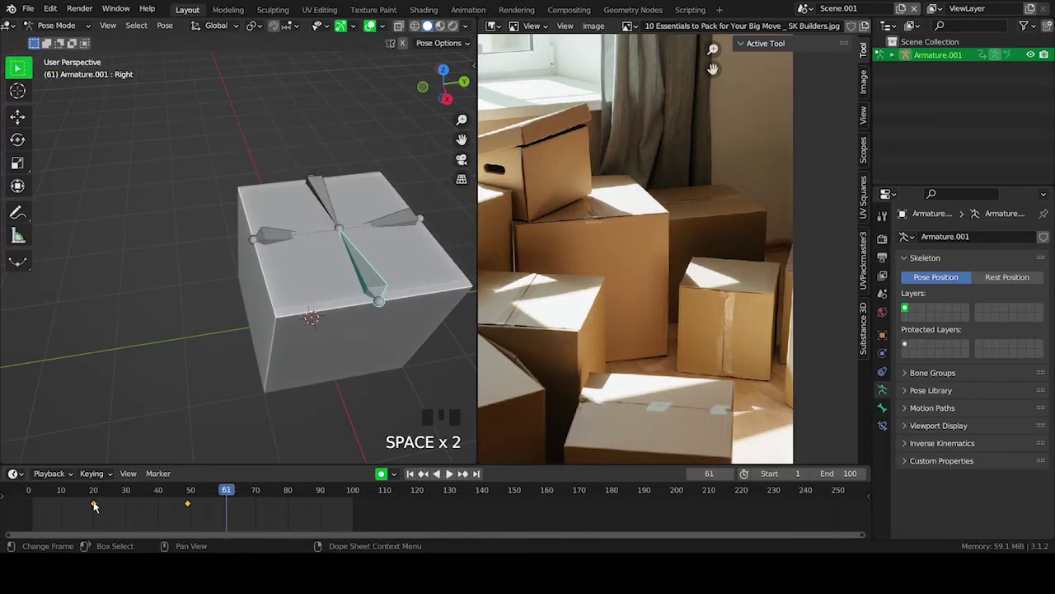
{"action": "left_click_drag", "start_coordinate": [113, 494], "coordinate": [42, 490]}
{"action": "key", "text": "space"}
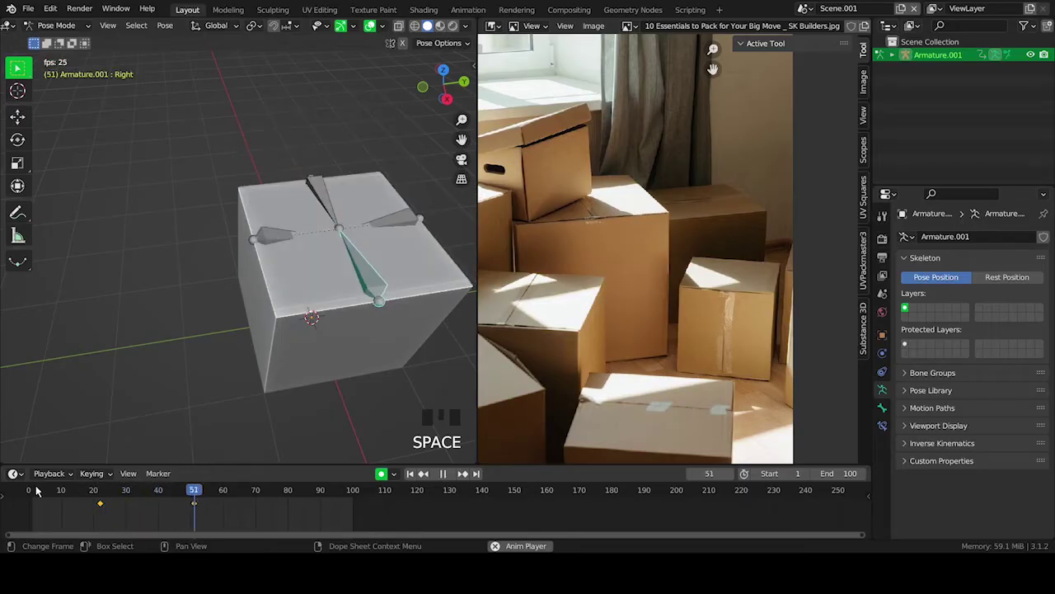
{"action": "key", "text": "space"}
- Leave Pose Mode for Object Mode and orbit around the closed box
{"action": "key", "text": "ctrl+s"}
{"action": "left_click_drag", "start_coordinate": [342, 342], "coordinate": [88, 34]}
{"action": "left_click_drag", "start_coordinate": [87, 34], "coordinate": [204, 213]}
{"action": "left_click_drag", "start_coordinate": [203, 213], "coordinate": [246, 301]}
- Add a Mesh Plane and move it up along Z in front view to rest on the closed box top
{"action": "key", "text": "shift+a"}
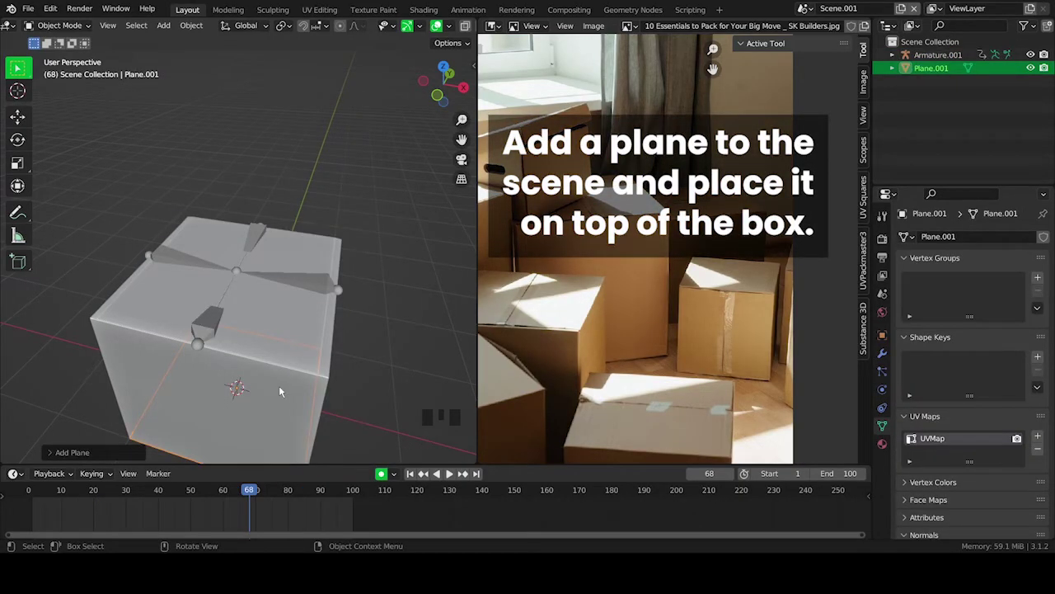
{"action": "key", "text": "KP_1"}
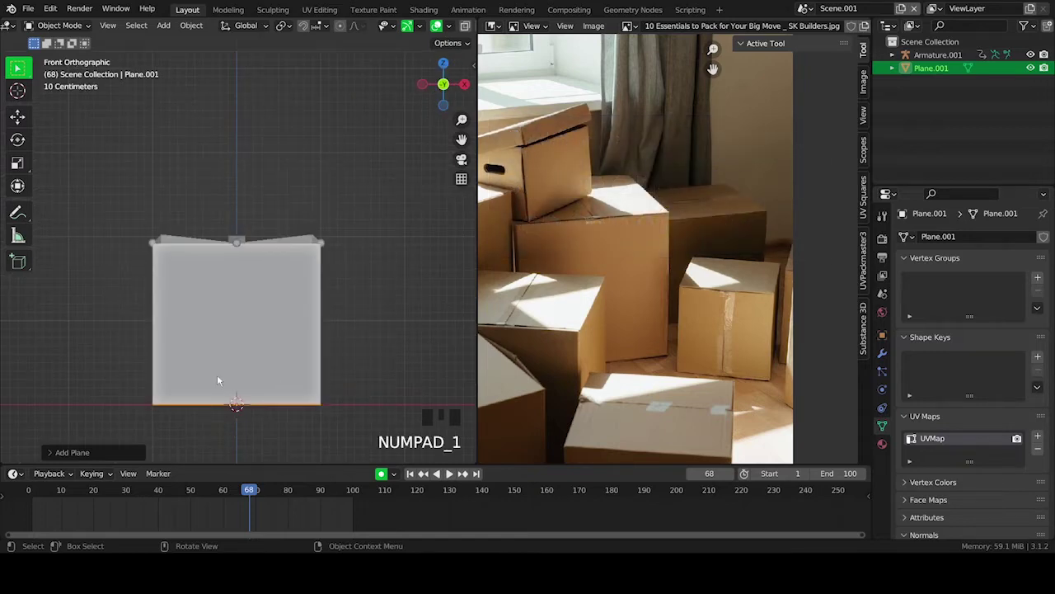
{"action": "key", "text": "g"}
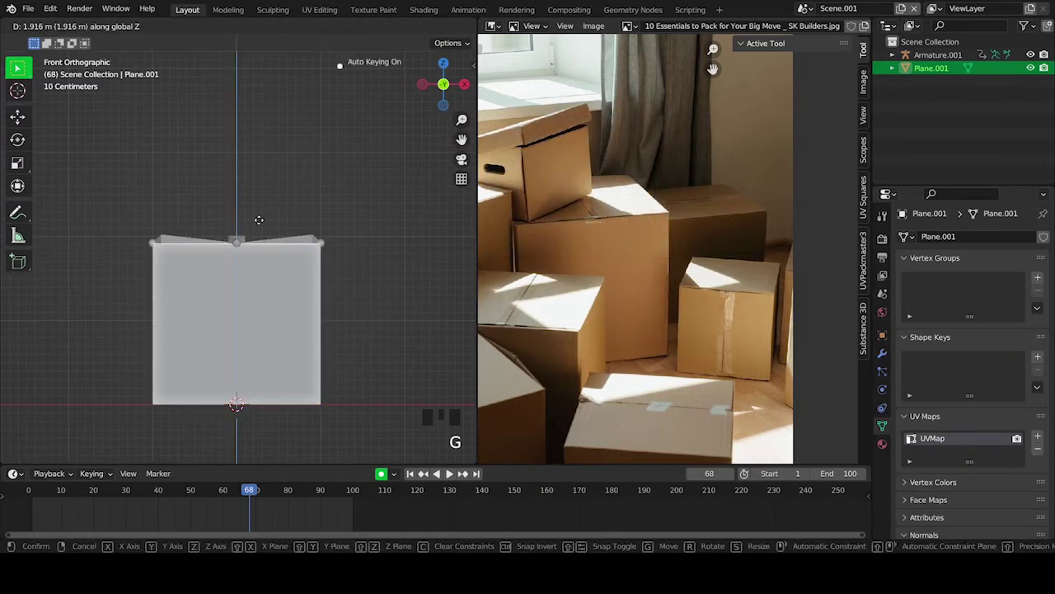
{"action": "left_click_drag", "start_coordinate": [262, 258], "coordinate": [258, 241]}
{"action": "scroll", "scroll_direction": "up", "scroll_amount": 3}
{"action": "key", "text": "KP_1"}
{"action": "key", "text": "g"}
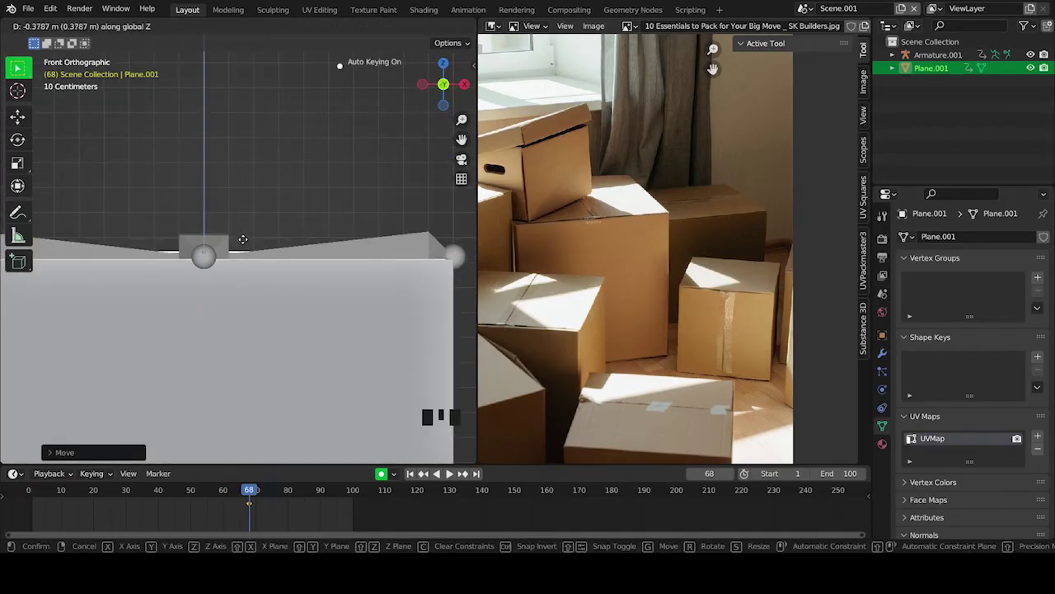
{"action": "left_click_drag", "start_coordinate": [269, 224], "coordinate": [270, 304]}
- Scale the plane along X into a thin tape strip across the flaps
{"action": "scroll", "scroll_direction": "up", "scroll_amount": 3}
{"action": "left_click_drag", "start_coordinate": [321, 308], "coordinate": [341, 258]}
{"action": "scroll", "scroll_direction": "down", "scroll_amount": 3}
{"action": "left_click_drag", "start_coordinate": [366, 249], "coordinate": [396, 164]}
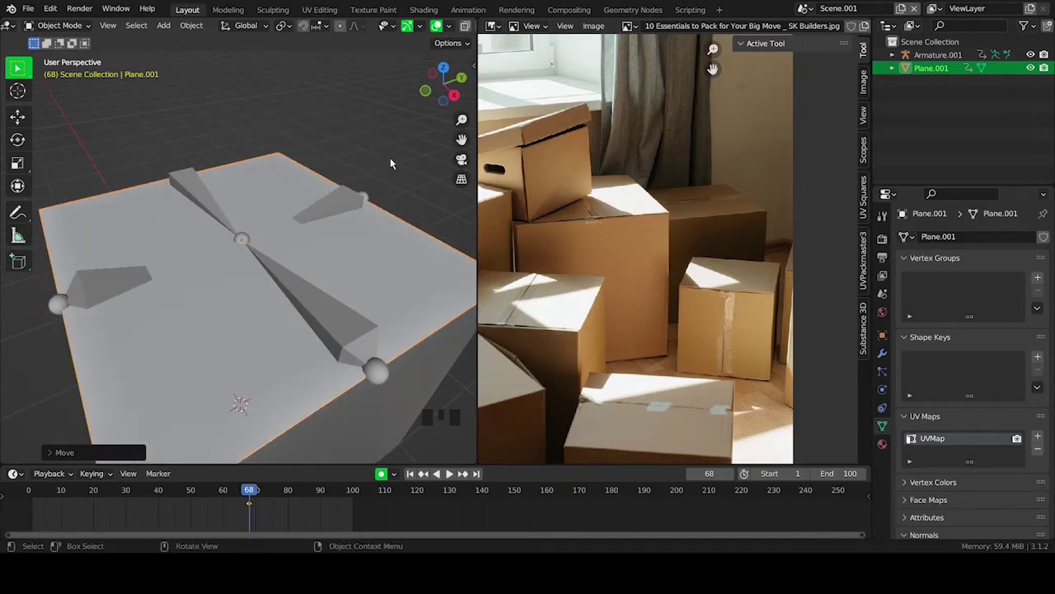
{"action": "scroll", "scroll_direction": "down", "scroll_amount": 3}
{"action": "left_click_drag", "start_coordinate": [396, 164], "coordinate": [361, 221]}
{"action": "key", "text": "s"}
{"action": "key", "text": "ctrl+z"}
{"action": "key", "text": "s"}
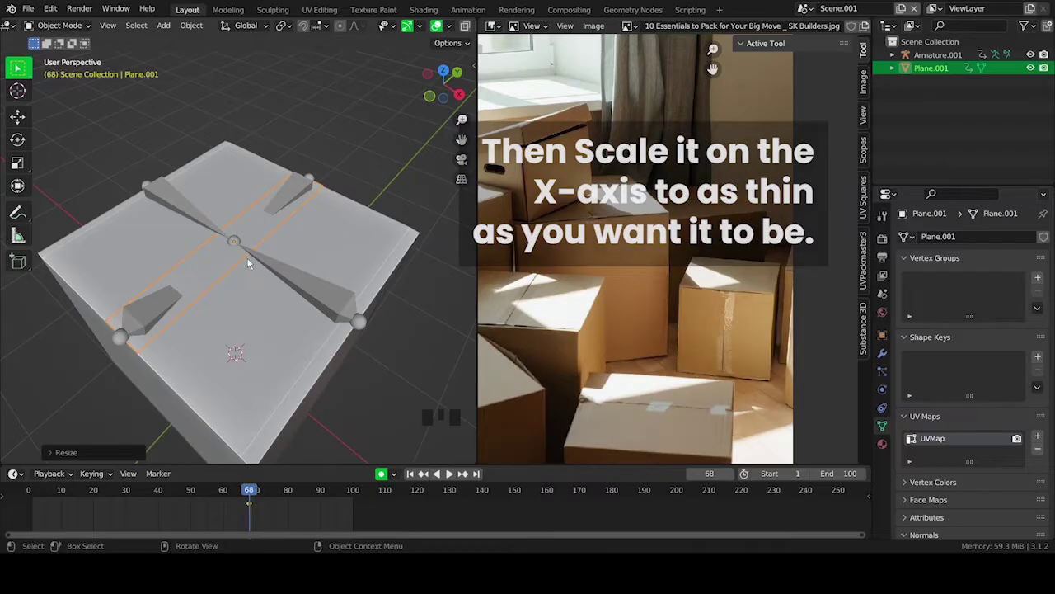
- Check the strip from around the box and save the file
{"action": "scroll", "scroll_direction": "down", "scroll_amount": 3}
{"action": "left_click_drag", "start_coordinate": [257, 334], "coordinate": [297, 295]}
{"action": "key", "text": "ctrl+s"}
{"action": "left_click_drag", "start_coordinate": [338, 294], "coordinate": [342, 310]}
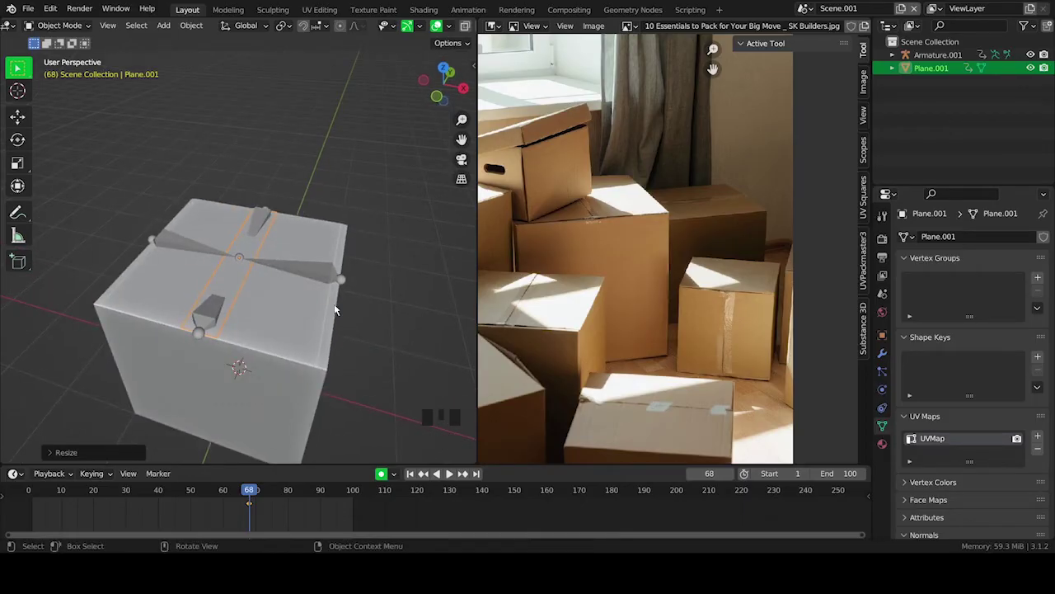
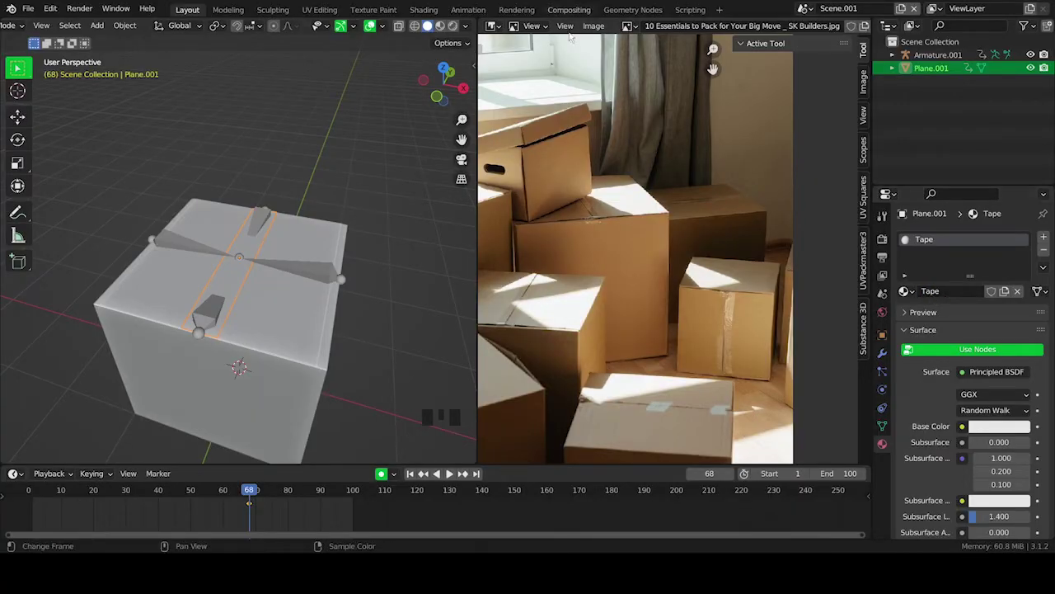
- Split the image area and switch it to a Shader Editor showing the Tape material's nodes
{"action": "left_click_drag", "start_coordinate": [501, 59], "coordinate": [522, 40]}
{"action": "left_click_drag", "start_coordinate": [501, 23], "coordinate": [570, 165]}
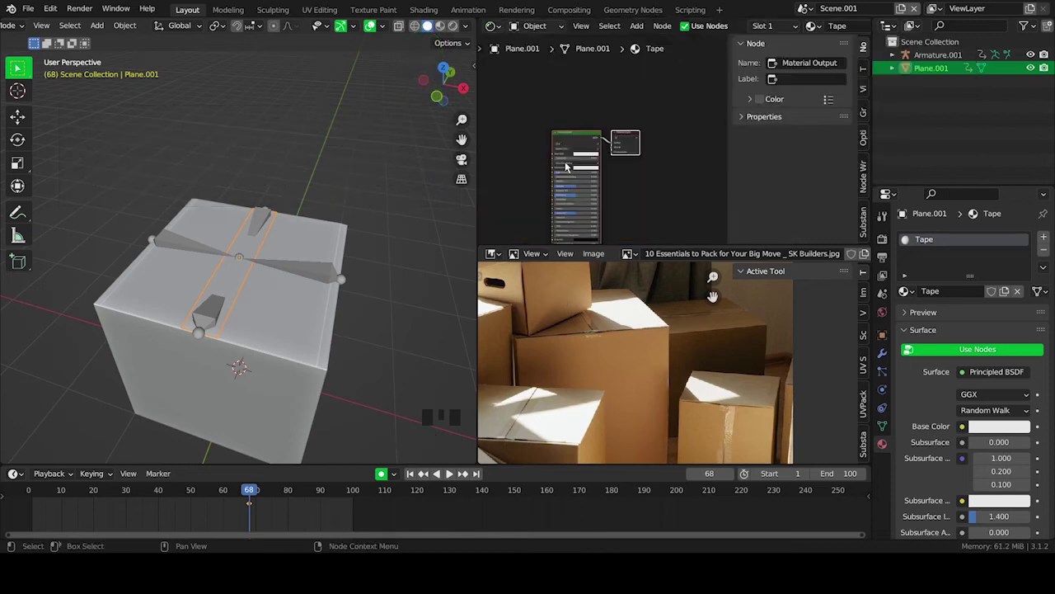
- Frame the node graph, select the Principled BSDF and add an Image Texture feeding its base colour via Ctrl+T
{"action": "key", "text": "n"}
{"action": "scroll", "scroll_direction": "up", "scroll_amount": 3}
{"action": "left_click_drag", "start_coordinate": [571, 139], "coordinate": [686, 85]}
{"action": "left_click", "coordinate": [686, 84]}
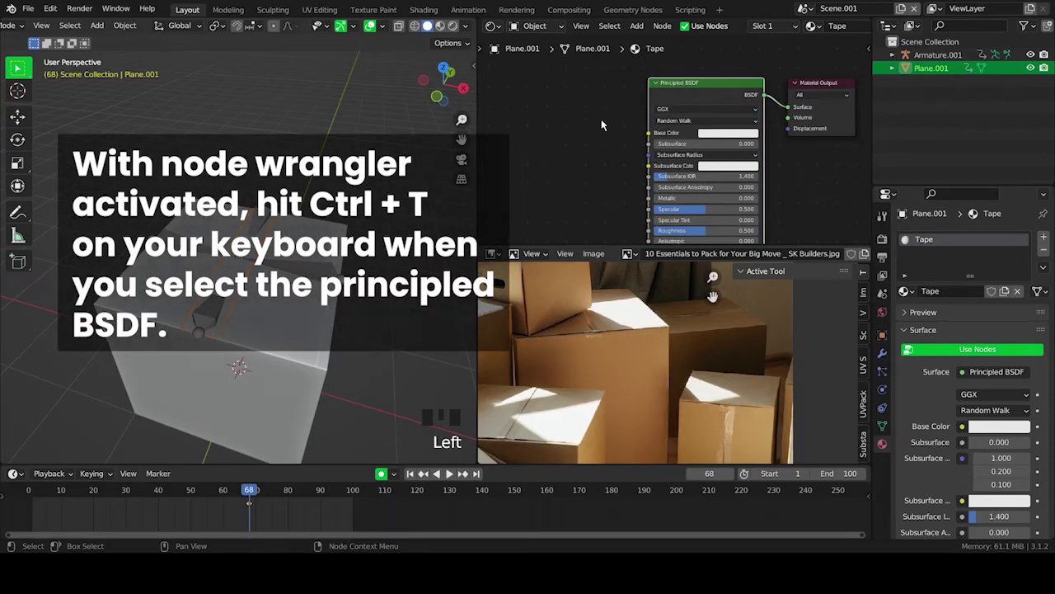
{"action": "key", "text": "ctrl+t"}
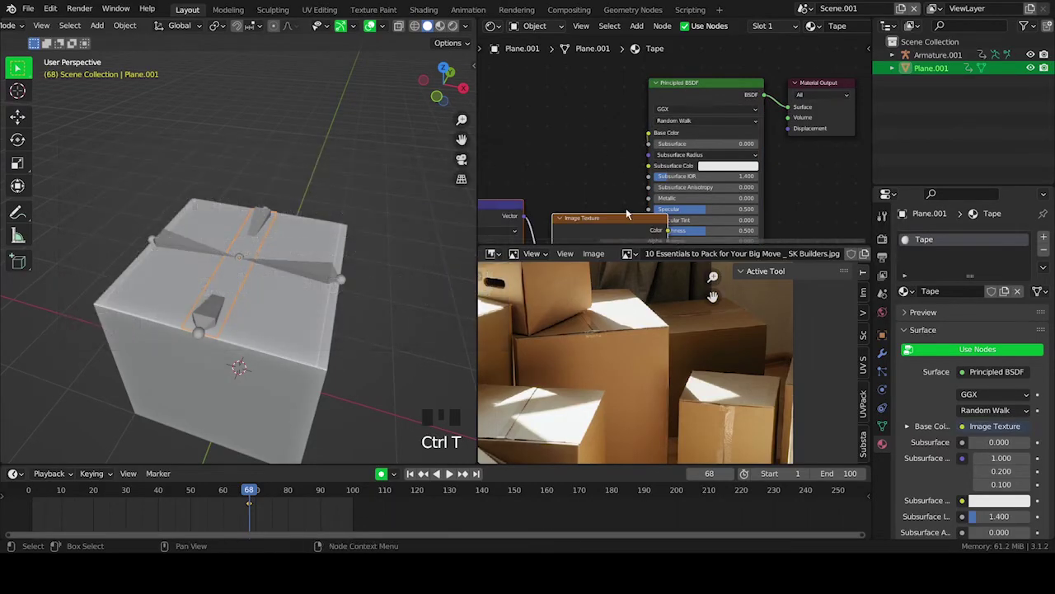
- Rearrange the Image Texture node to the left of the shader for a clearer layout
{"action": "key", "text": "g"}
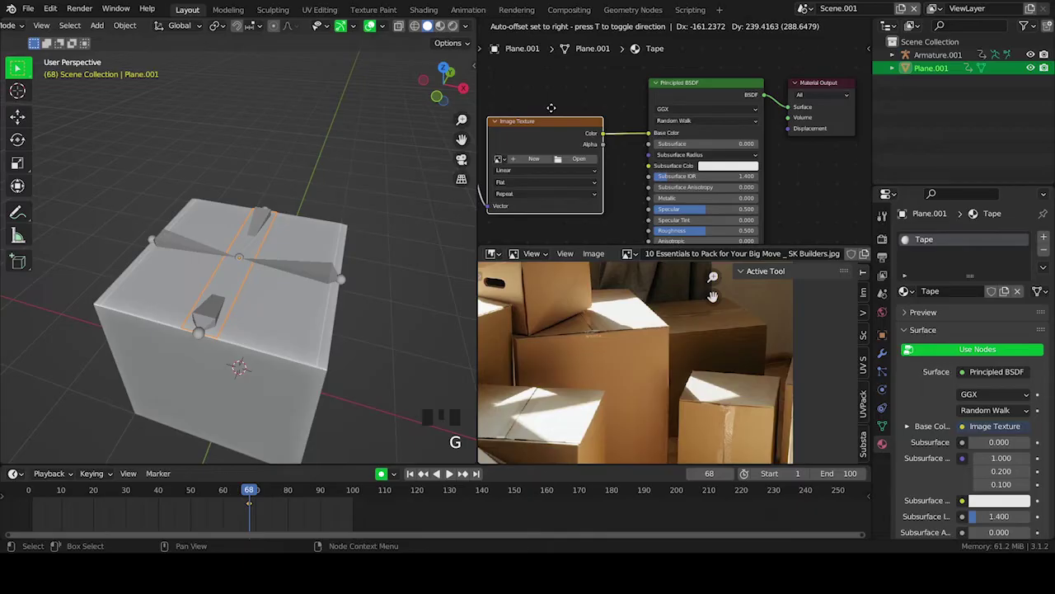
{"action": "left_click_drag", "start_coordinate": [554, 110], "coordinate": [656, 137]}
{"action": "left_click_drag", "start_coordinate": [656, 137], "coordinate": [715, 182]}
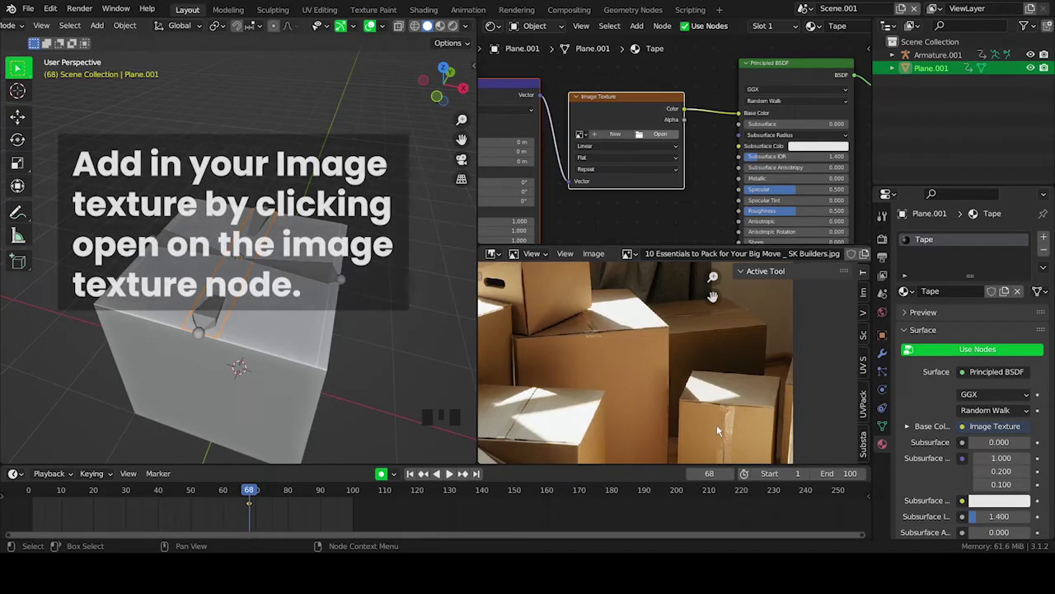
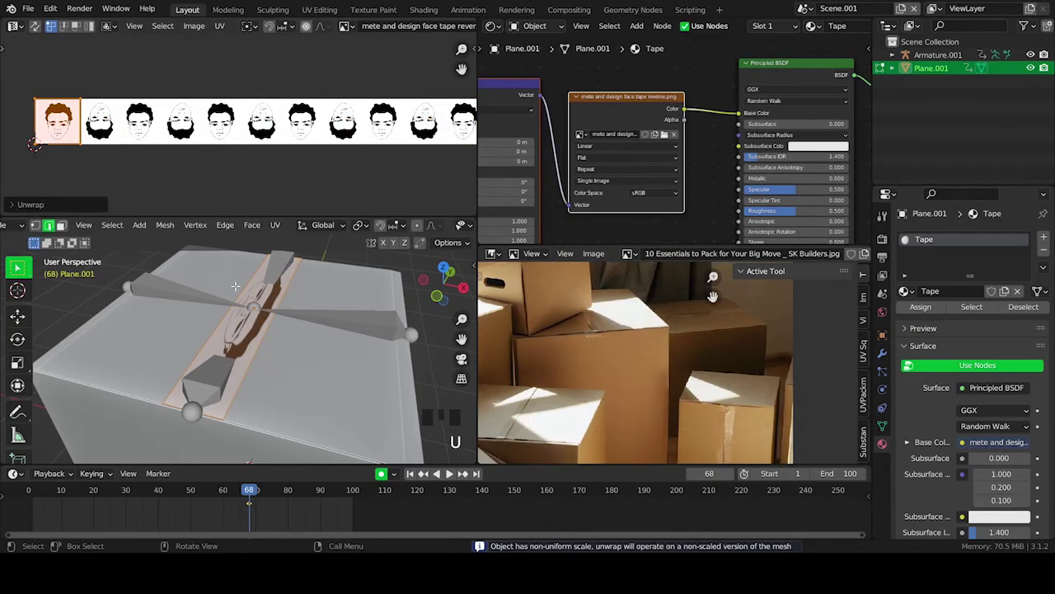
- In the strip's Edit Mode select all and add loop cuts along its length
{"action": "key", "text": "a"}
{"action": "key", "text": "ctrl+b"}
{"action": "key", "text": "ctrl+z"}
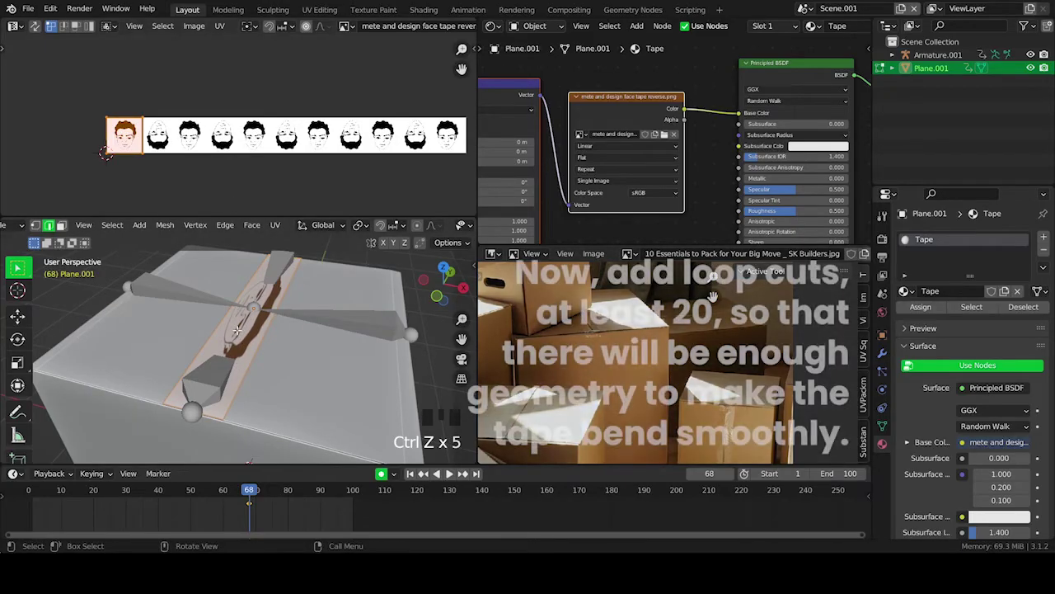
{"action": "key", "text": "ctrl+r"}
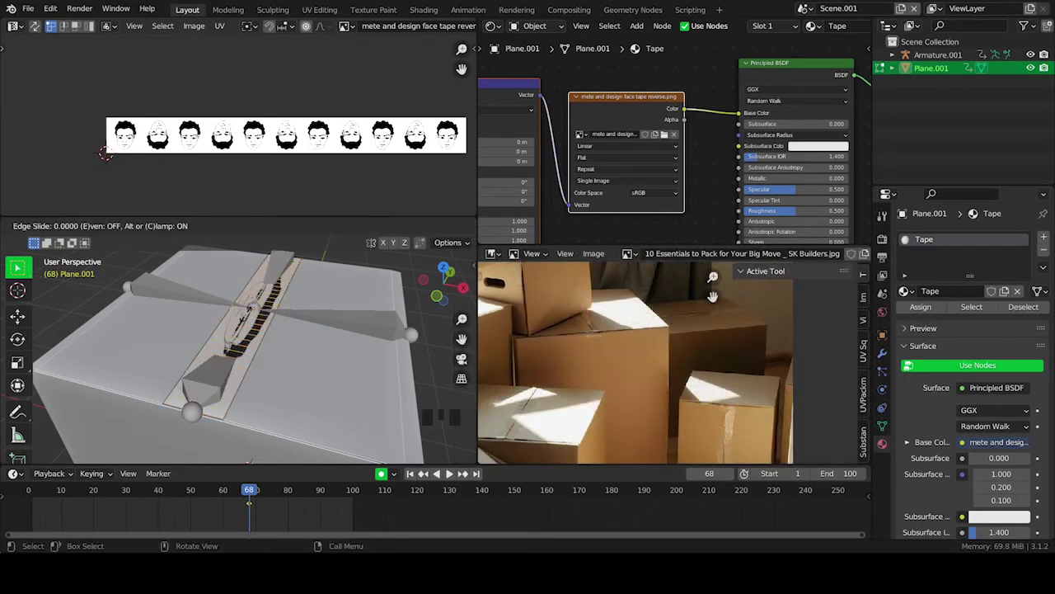
{"action": "key", "text": "a"}
- Select all the tape UVs and stretch them along X to fit the face pattern
{"action": "key", "text": "ctrl+z"}
{"action": "key", "text": "s"}
{"action": "key", "text": "g"}
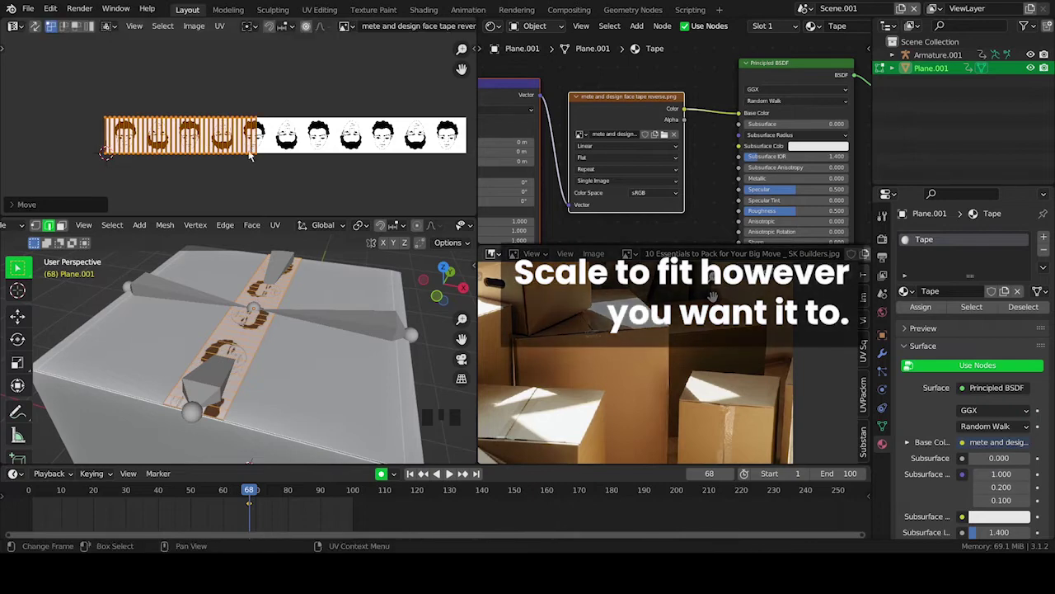
{"action": "key", "text": "s"}
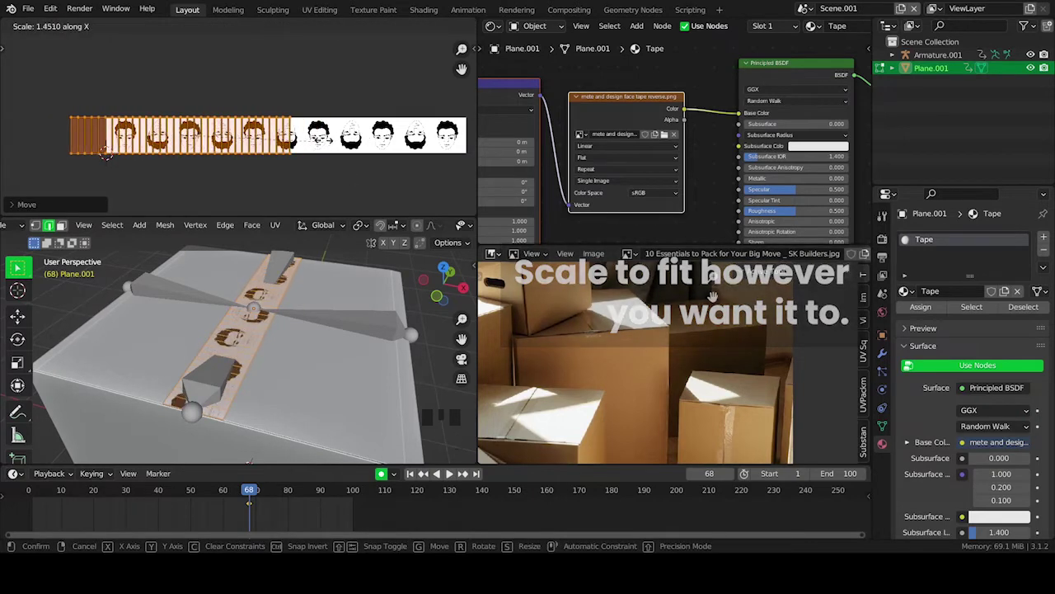
{"action": "key", "text": "g"}
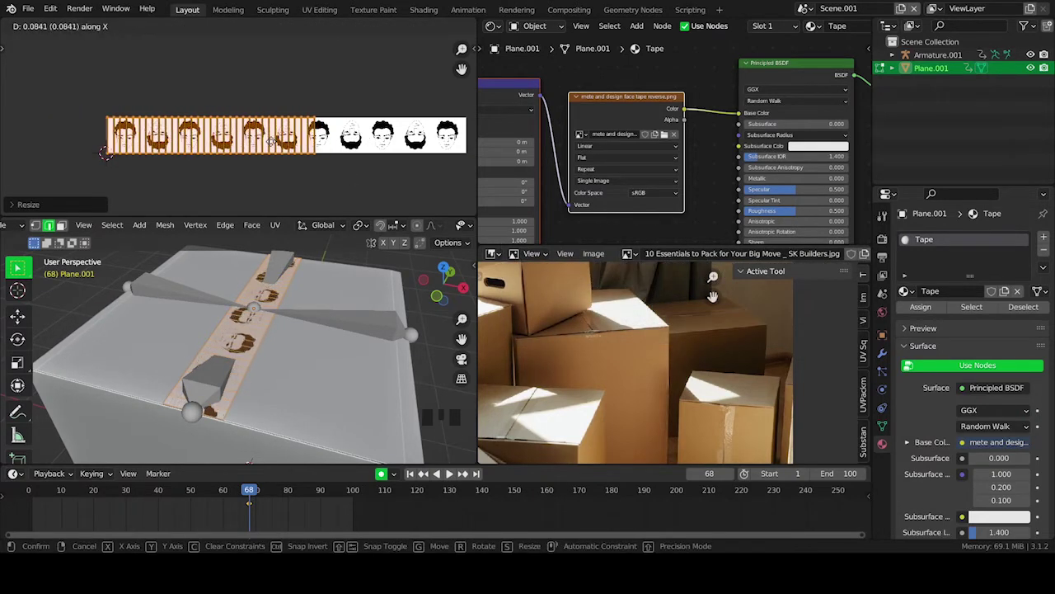
{"action": "key", "text": "Tab"}
- Fine-tune the UV strip's length along X so the faces sit evenly on the tape
{"action": "left_click_drag", "start_coordinate": [315, 380], "coordinate": [235, 346]}
{"action": "scroll", "scroll_direction": "up", "scroll_amount": 3}
{"action": "scroll", "scroll_direction": "down", "scroll_amount": 3}
{"action": "key", "text": "Tab"}
{"action": "key", "text": "s"}
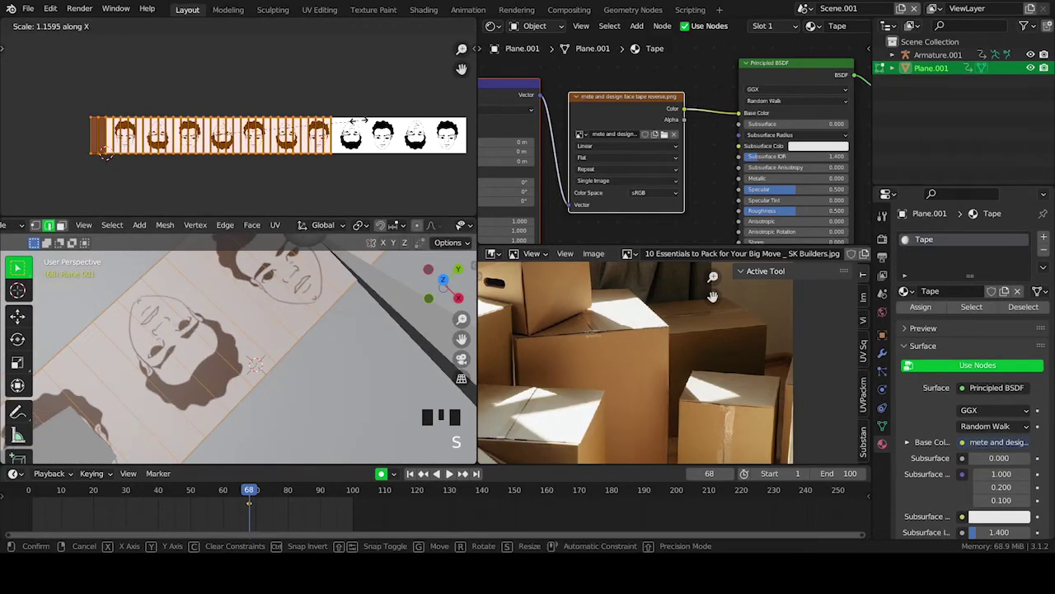
{"action": "key", "text": "g"}
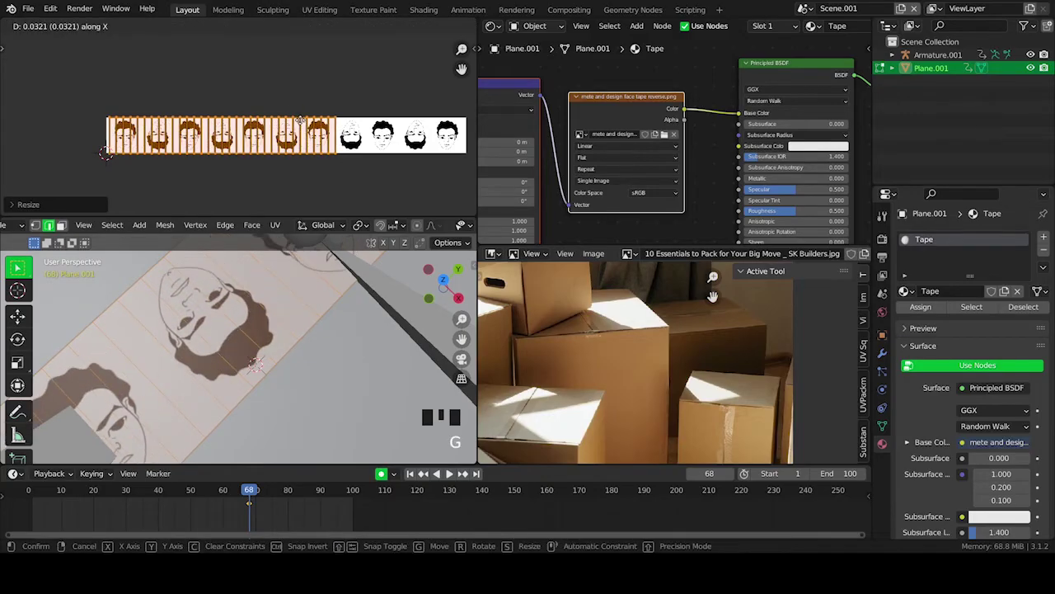
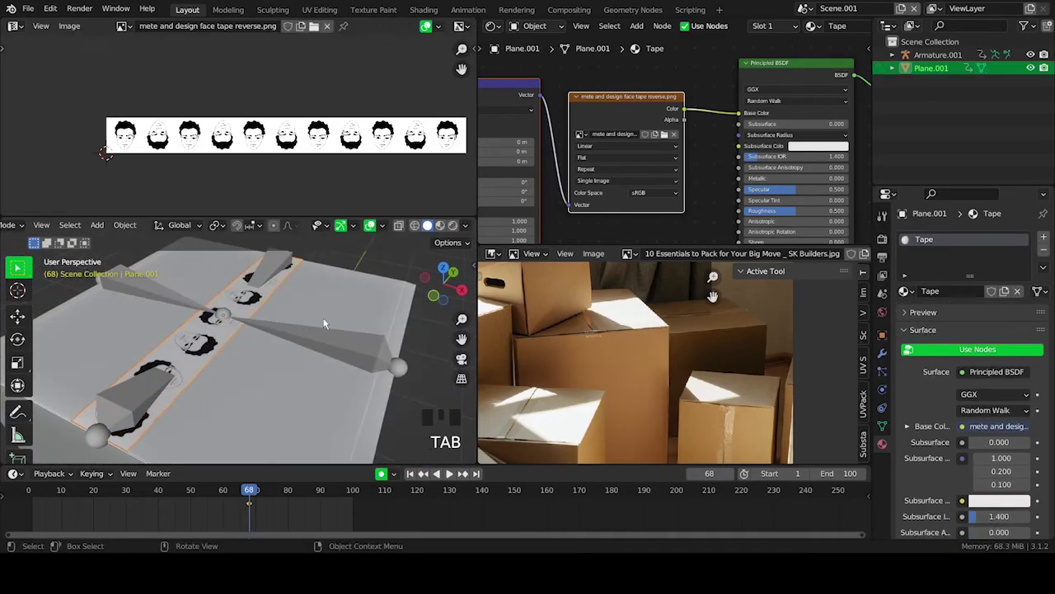
- Save the cardboard box file and set the current frame to 64 with the box closed
{"action": "key", "text": "ctrl+s"}
{"action": "scroll", "scroll_direction": "down", "scroll_amount": 3}
{"action": "scroll", "scroll_direction": "up", "scroll_amount": 3}
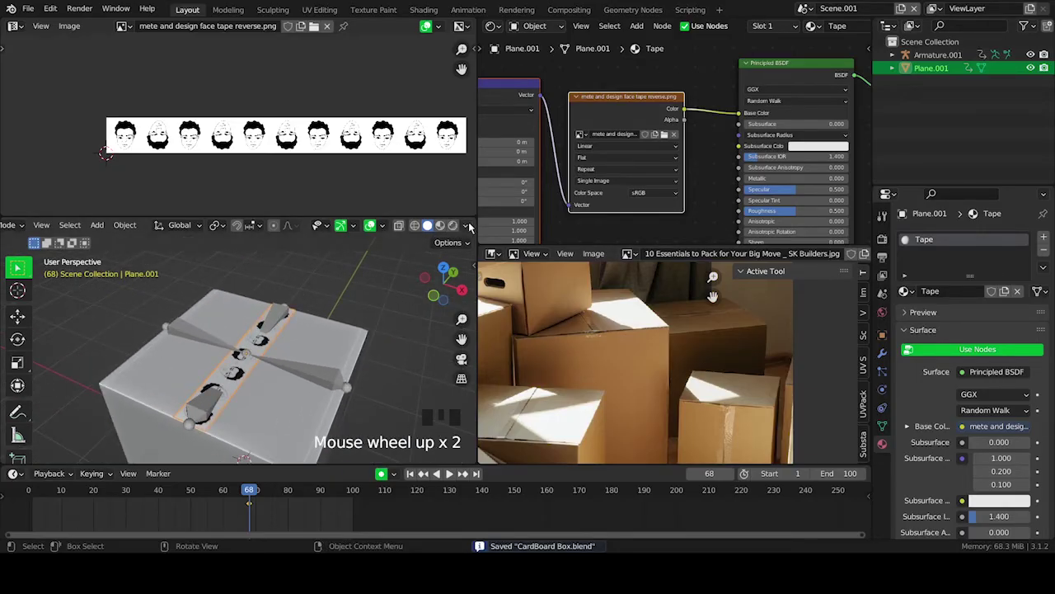
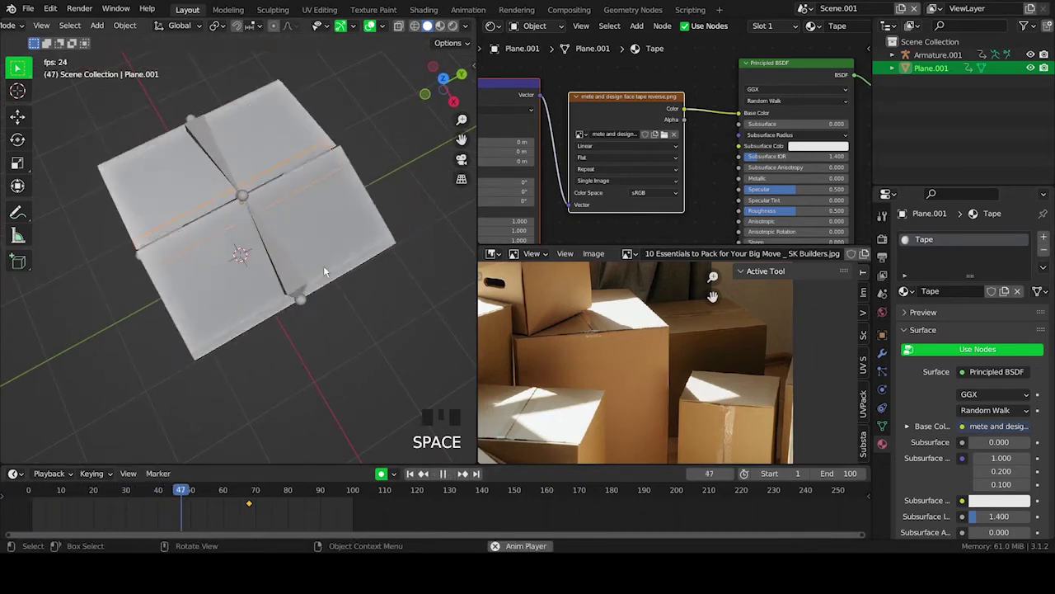
{"action": "key", "text": "space"}
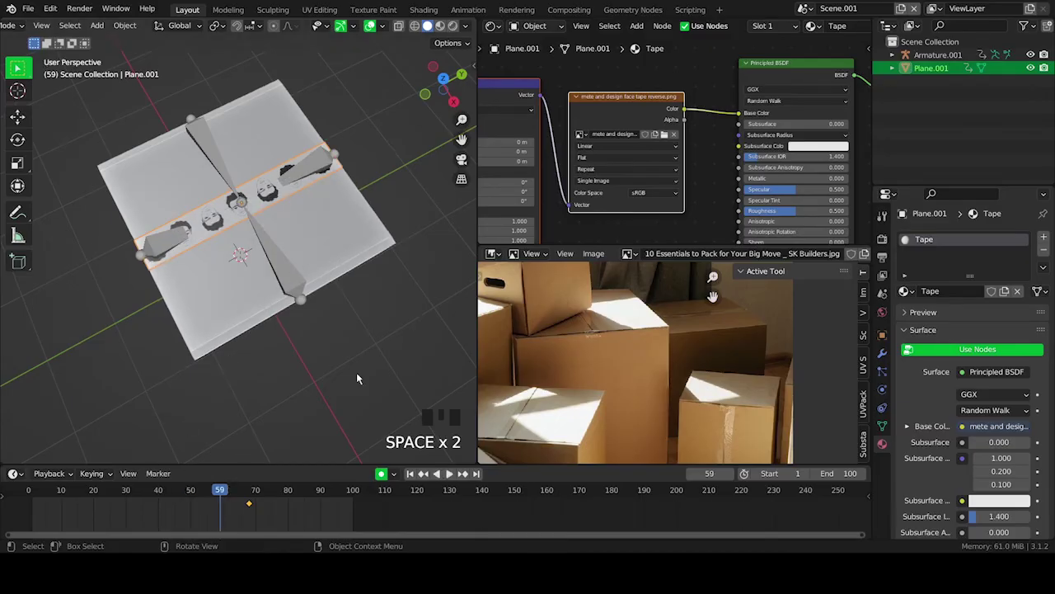
{"action": "left_click_drag", "start_coordinate": [169, 497], "coordinate": [274, 344]}
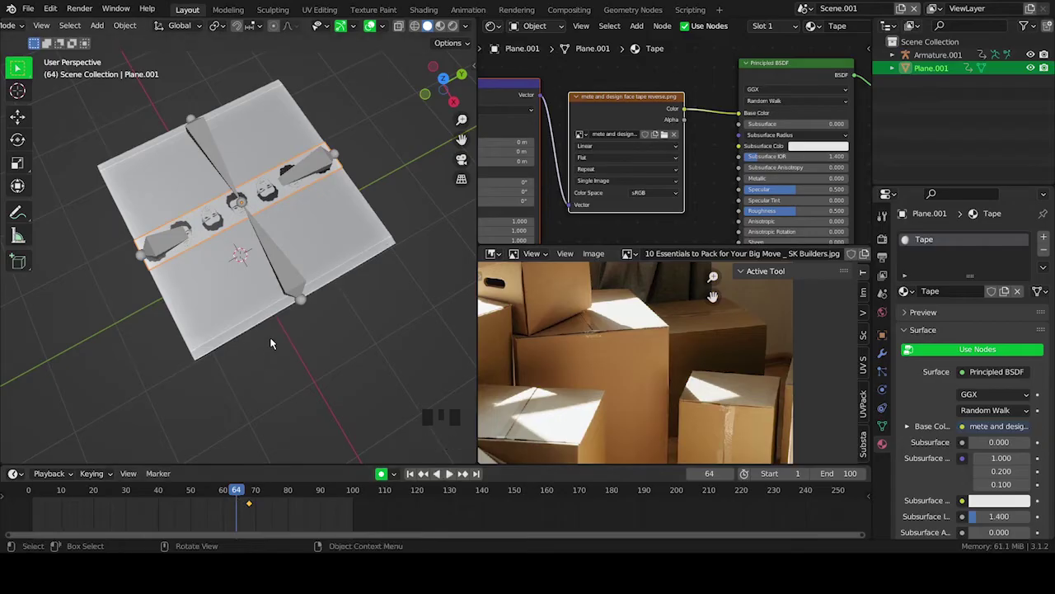
- Snap the 3D cursor to the centre of the selected tape strip
{"action": "left_click_drag", "start_coordinate": [309, 307], "coordinate": [294, 247]}
{"action": "key", "text": "ctrl+z"}
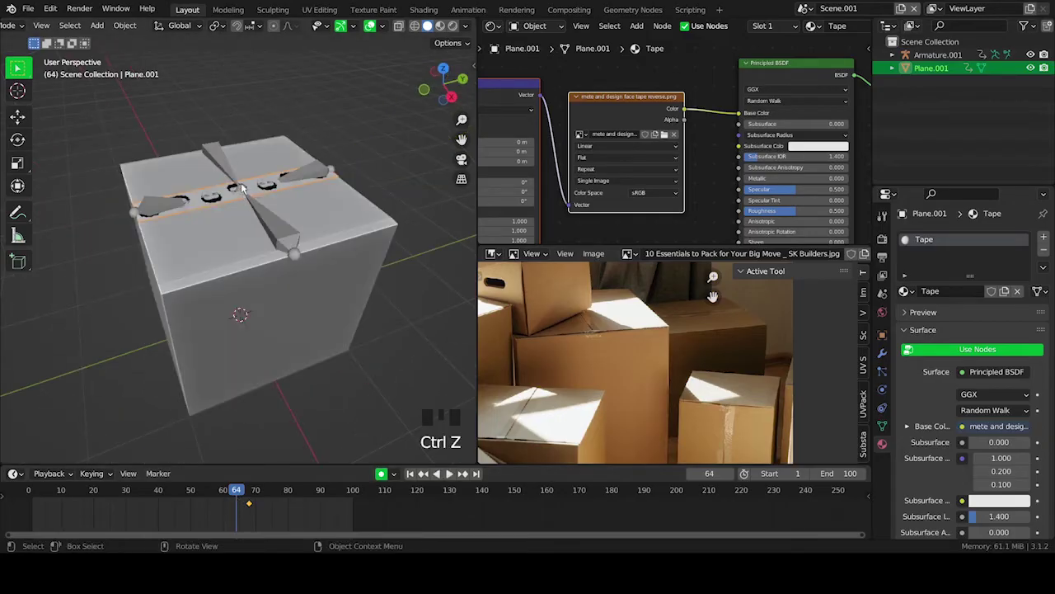
{"action": "key", "text": "shift+s"}
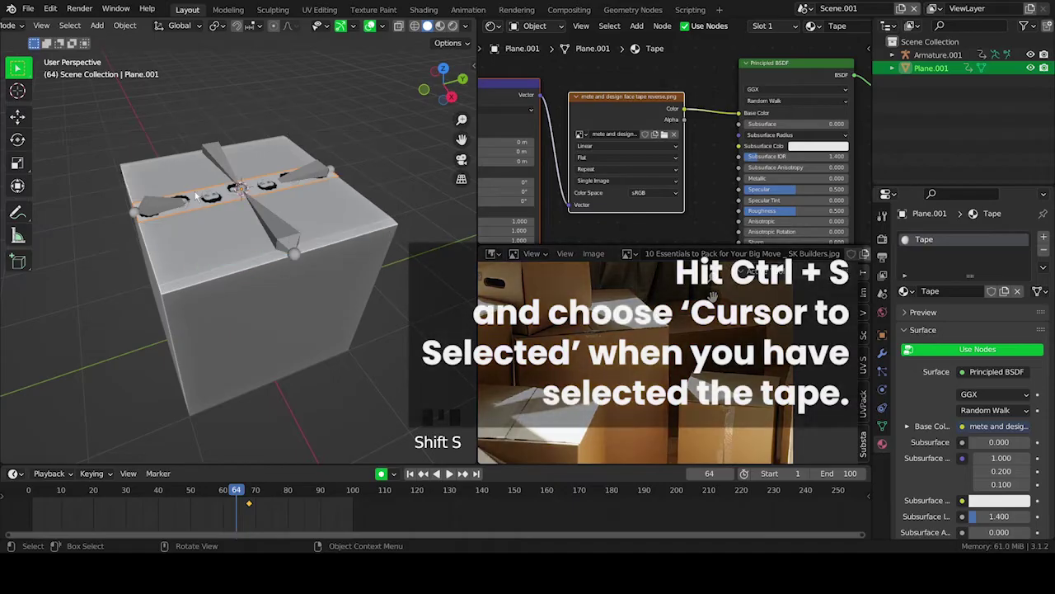
{"action": "left_click_drag", "start_coordinate": [238, 202], "coordinate": [232, 212]}
- Add a Path curve at the tape's centre on the box top
{"action": "key", "text": "shift+a"}
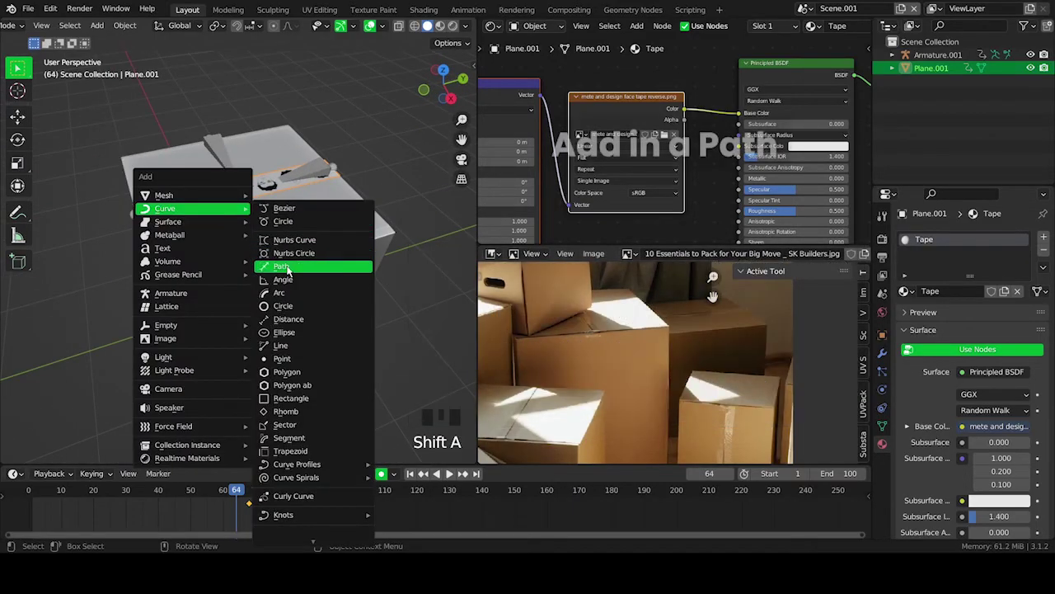
{"action": "left_click_drag", "start_coordinate": [210, 213], "coordinate": [244, 196]}
{"action": "key", "text": "KP_1"}
{"action": "scroll", "scroll_direction": "down", "scroll_amount": 3}
{"action": "left_click_drag", "start_coordinate": [233, 184], "coordinate": [352, 220]}
{"action": "left_click_drag", "start_coordinate": [352, 220], "coordinate": [447, 248]}
- Rotate the path 90° on Z so it runs along the tape, then edit its points
{"action": "key", "text": "r"}
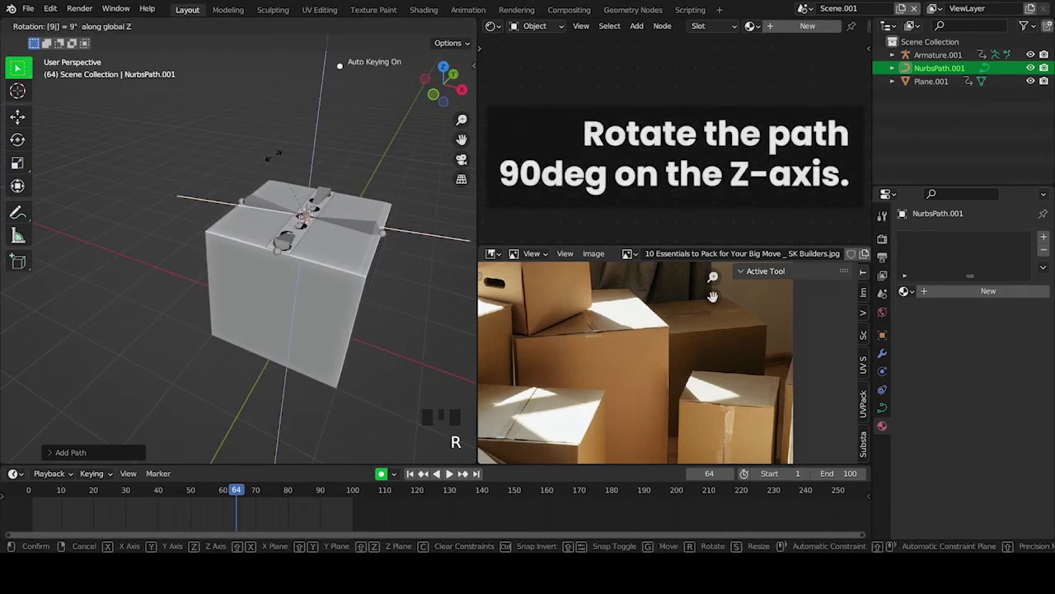
{"action": "left_click_drag", "start_coordinate": [350, 291], "coordinate": [379, 34]}
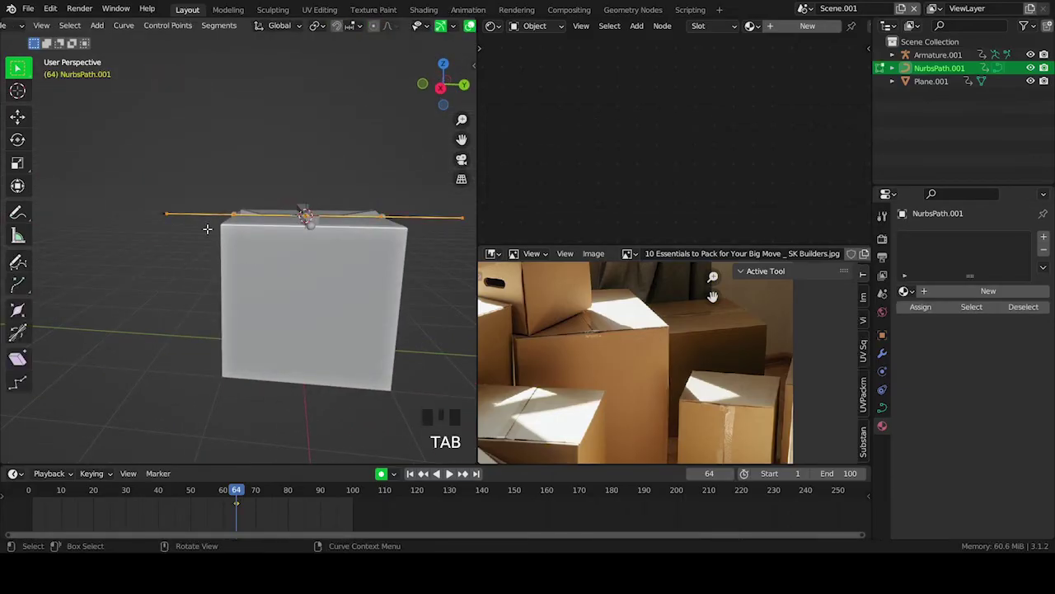
{"action": "key", "text": "a"}
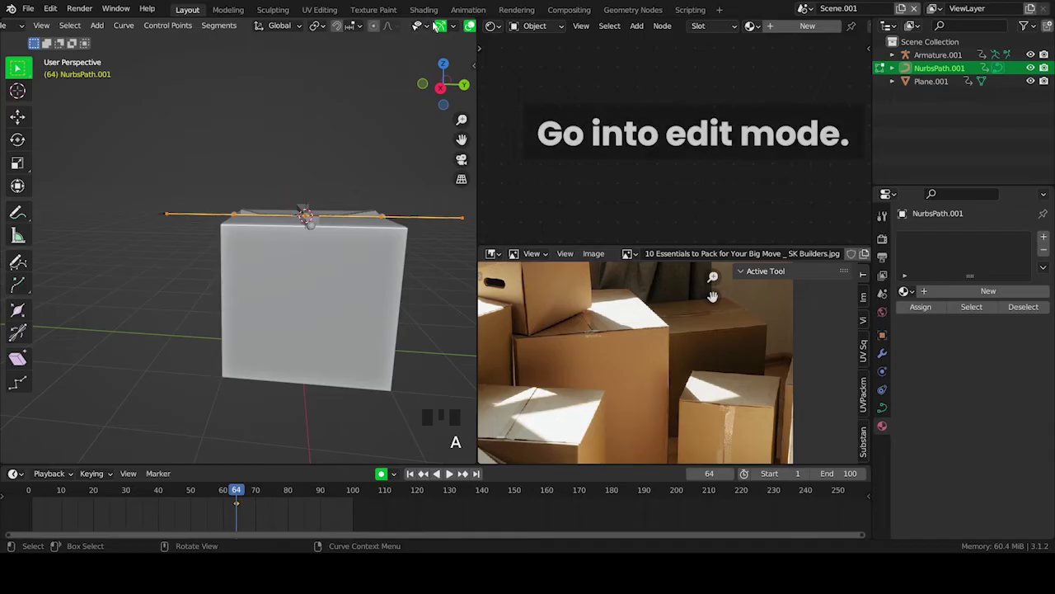
{"action": "scroll", "scroll_direction": "down", "scroll_amount": 3}
{"action": "scroll", "scroll_direction": "up", "scroll_amount": 3}
{"action": "scroll", "scroll_direction": "down", "scroll_amount": 3}
- Show the curve normals for the path's direction and view the box from the right
{"action": "left_click_drag", "start_coordinate": [449, 30], "coordinate": [371, 316]}
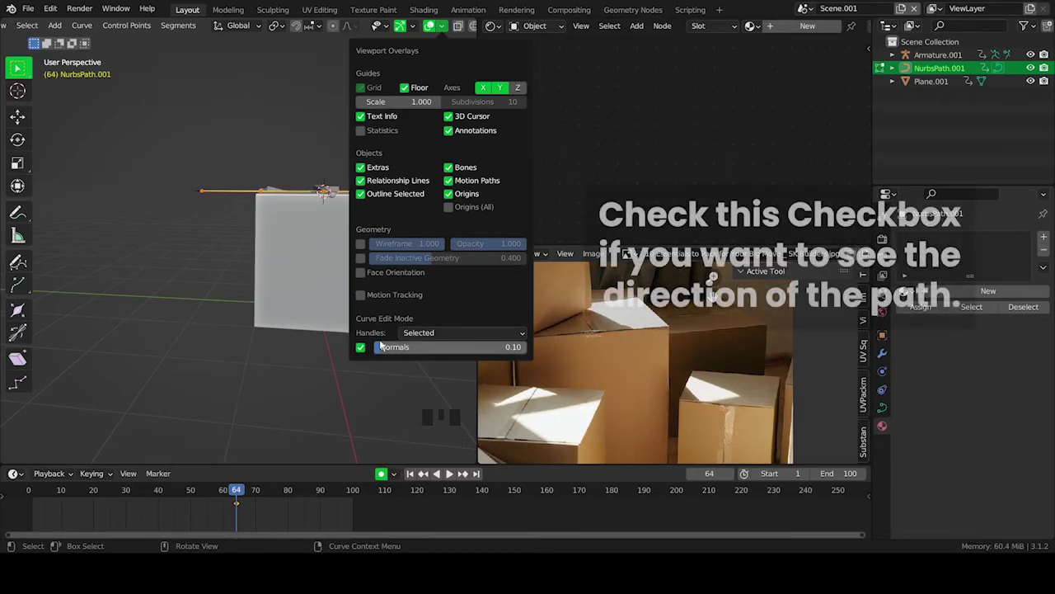
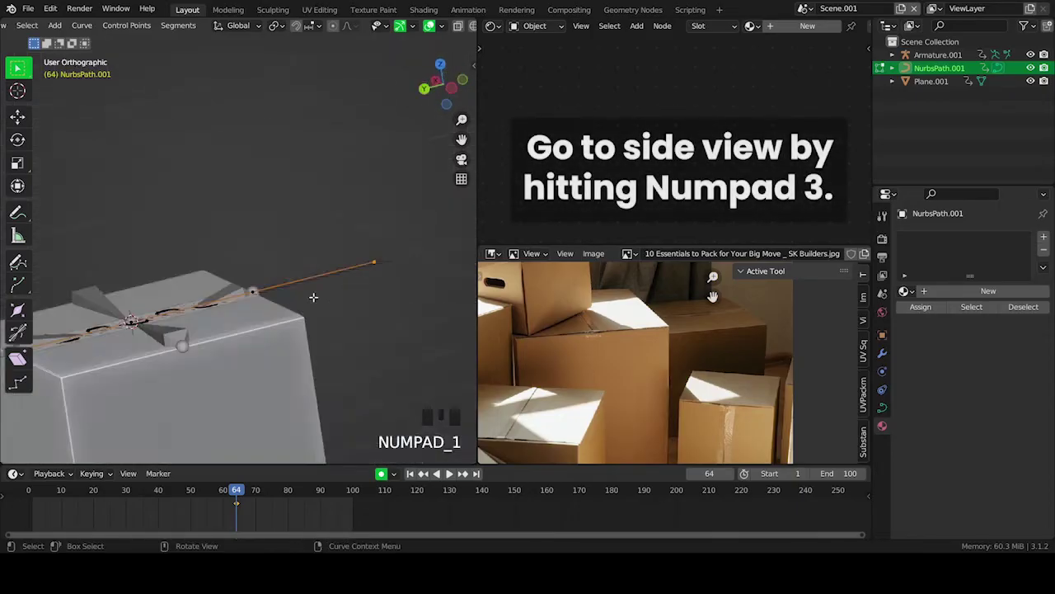
{"action": "key", "text": "KP_3"}
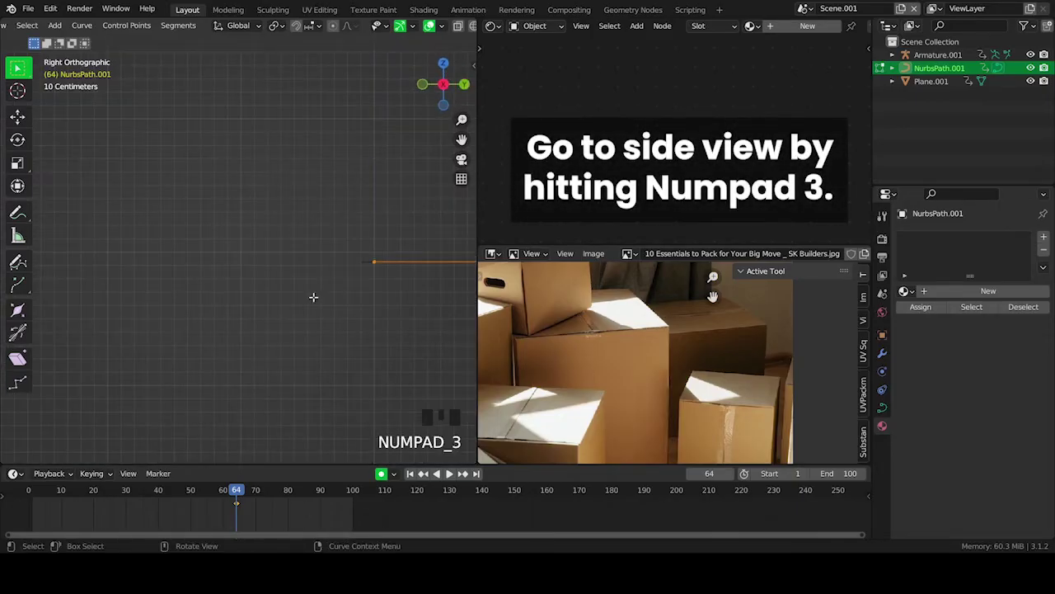
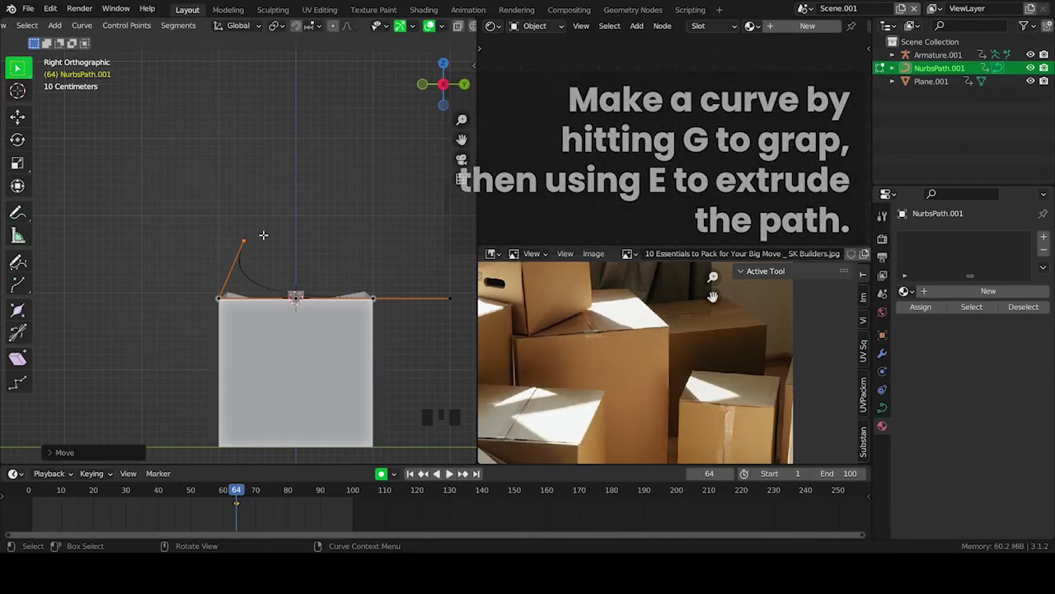
- Extrude the path's end point twice and move it so the curve arches back over the box
{"action": "key", "text": "e"}
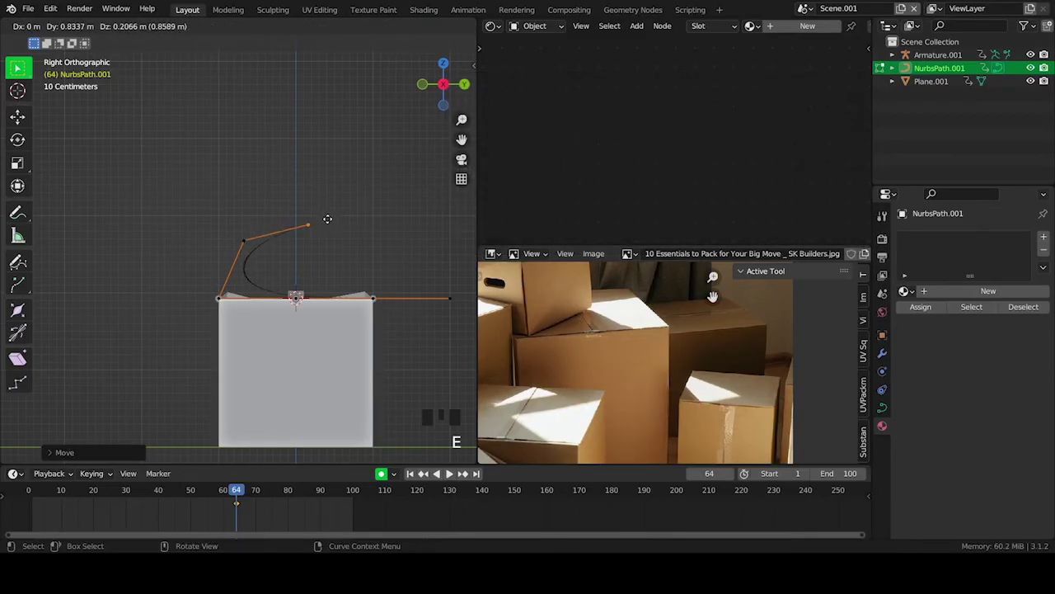
{"action": "key", "text": "e"}
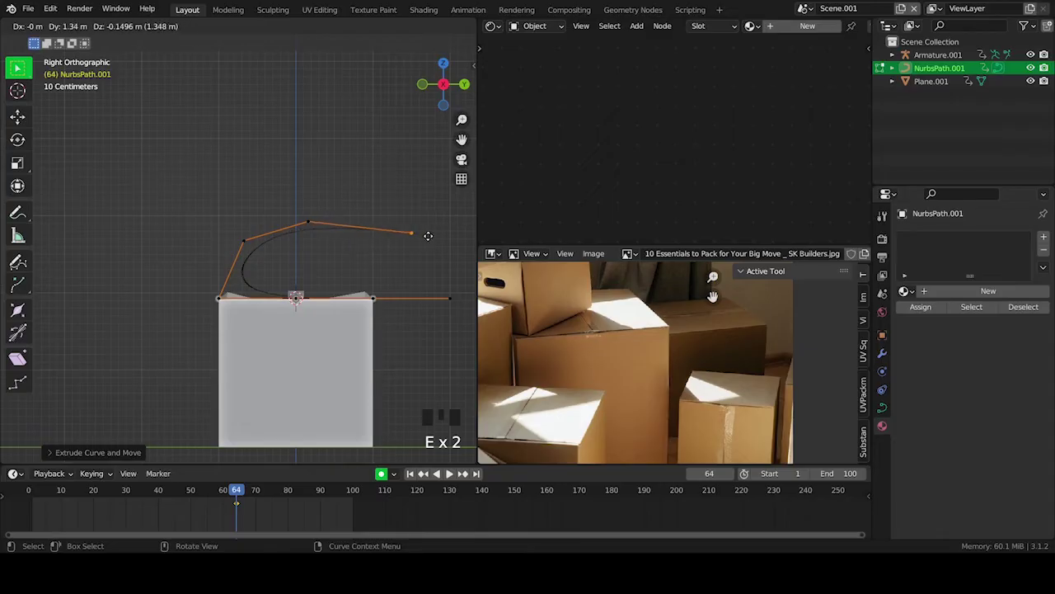
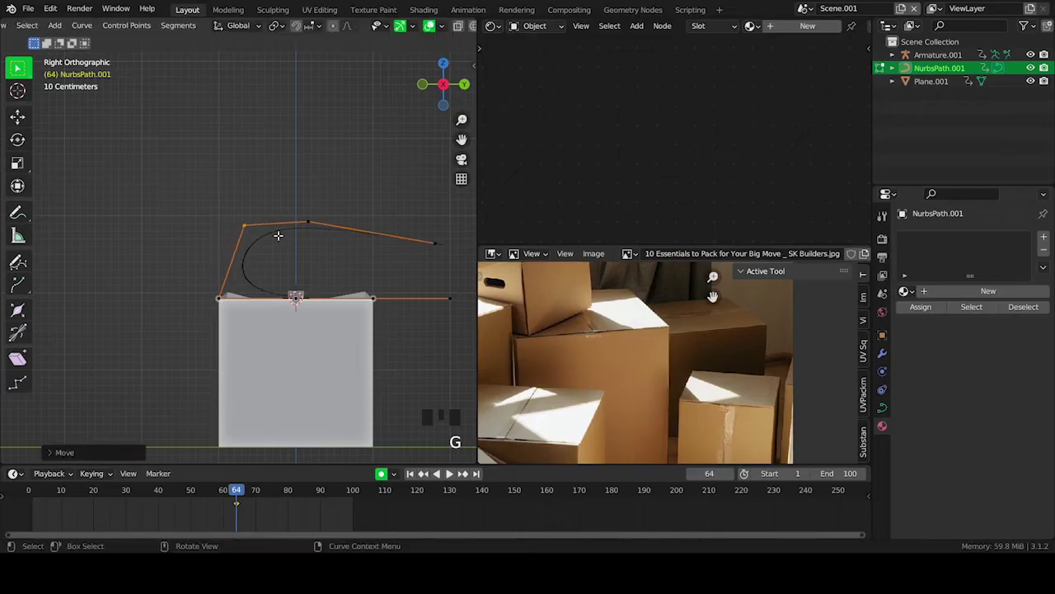
{"action": "key", "text": "g"}
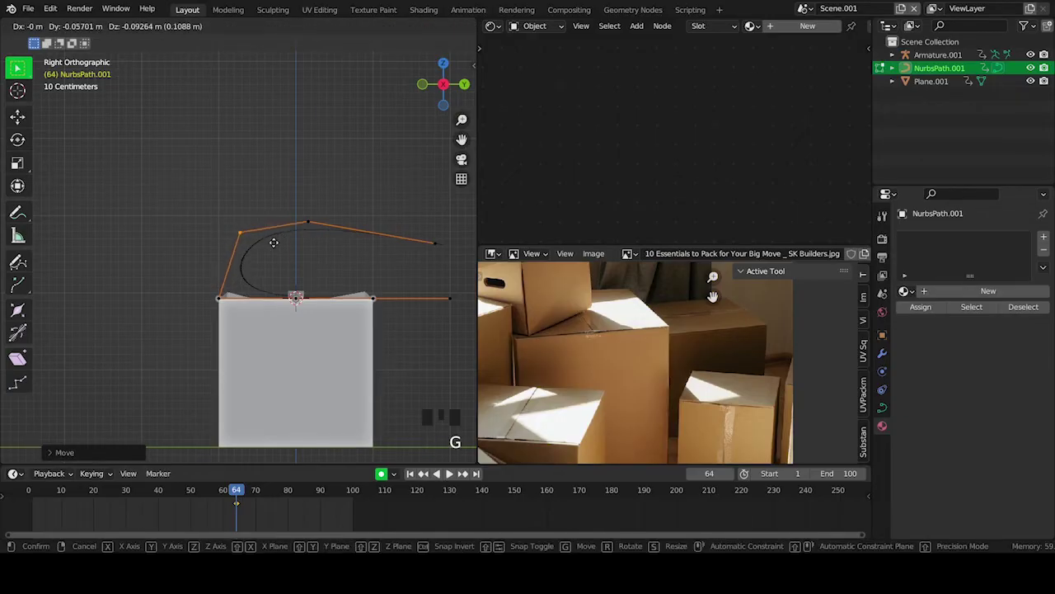
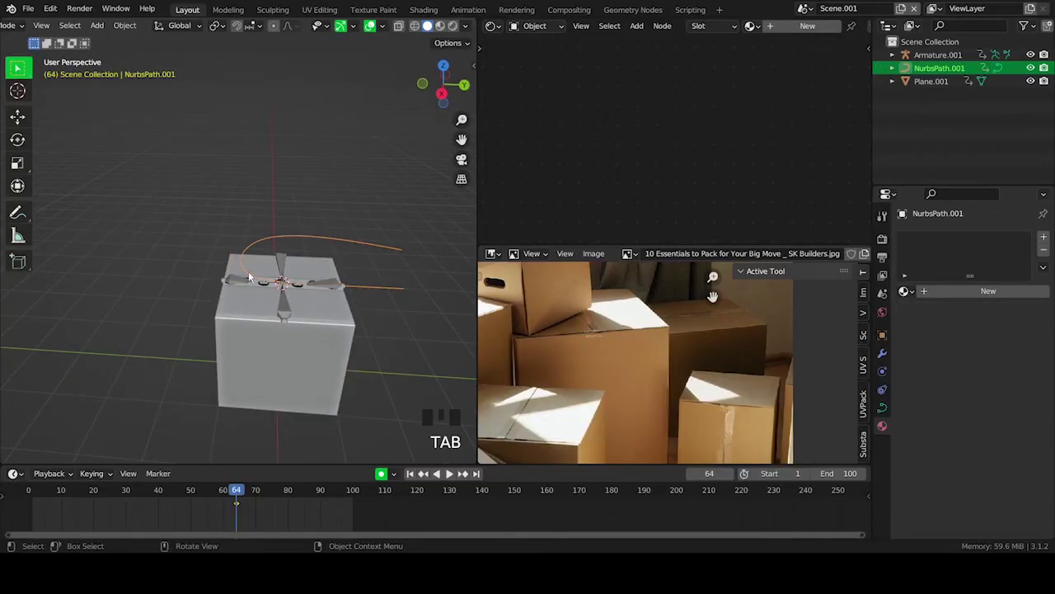
- Leave edit mode and select the tape plane to set up its modifier
{"action": "left_click", "coordinate": [263, 288]}
{"action": "left_click", "coordinate": [264, 287]}
{"action": "left_click", "coordinate": [265, 285]}
{"action": "left_click", "coordinate": [383, 251]}
{"action": "scroll", "scroll_direction": "up", "scroll_amount": 3}
- Give the tape a Curve modifier with NurbsPath.001 as the deforming curve
{"action": "left_click", "coordinate": [355, 332]}
{"action": "left_click", "coordinate": [274, 306]}
{"action": "left_click", "coordinate": [884, 356]}
{"action": "left_click_drag", "start_coordinate": [933, 230], "coordinate": [987, 279]}
{"action": "left_click_drag", "start_coordinate": [991, 280], "coordinate": [300, 235]}
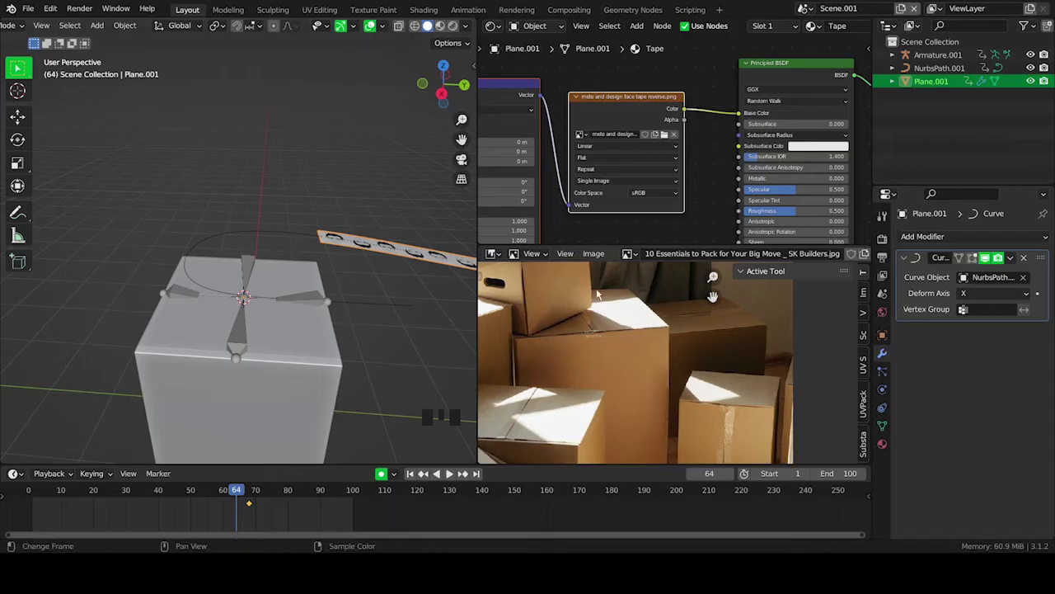
{"action": "left_click_drag", "start_coordinate": [981, 288], "coordinate": [317, 255]}
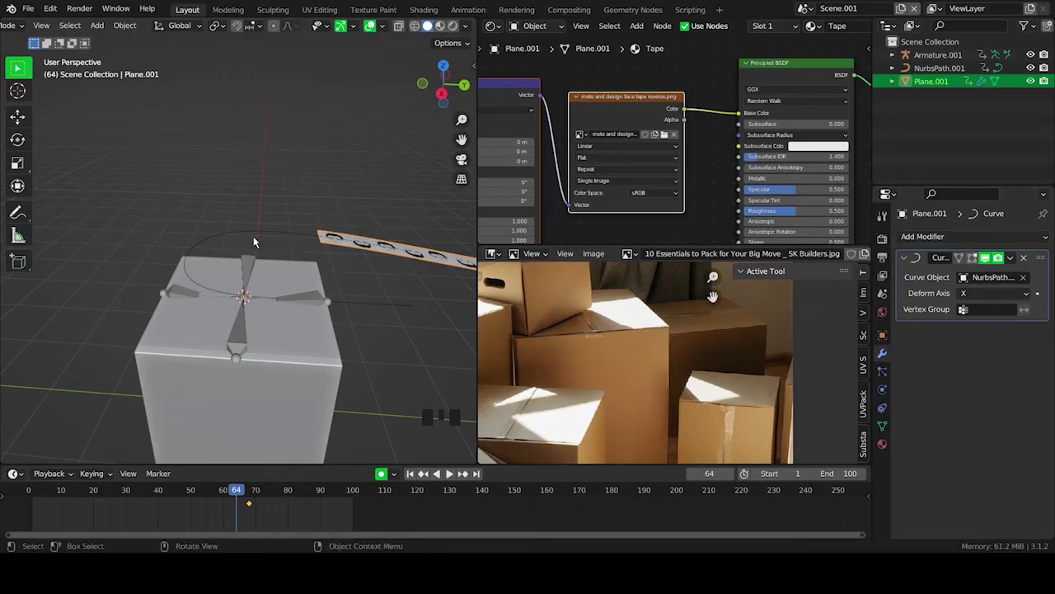
- Test moving the path along Y to watch the tape slide along the curve, undoing each move
{"action": "left_click", "coordinate": [402, 310]}
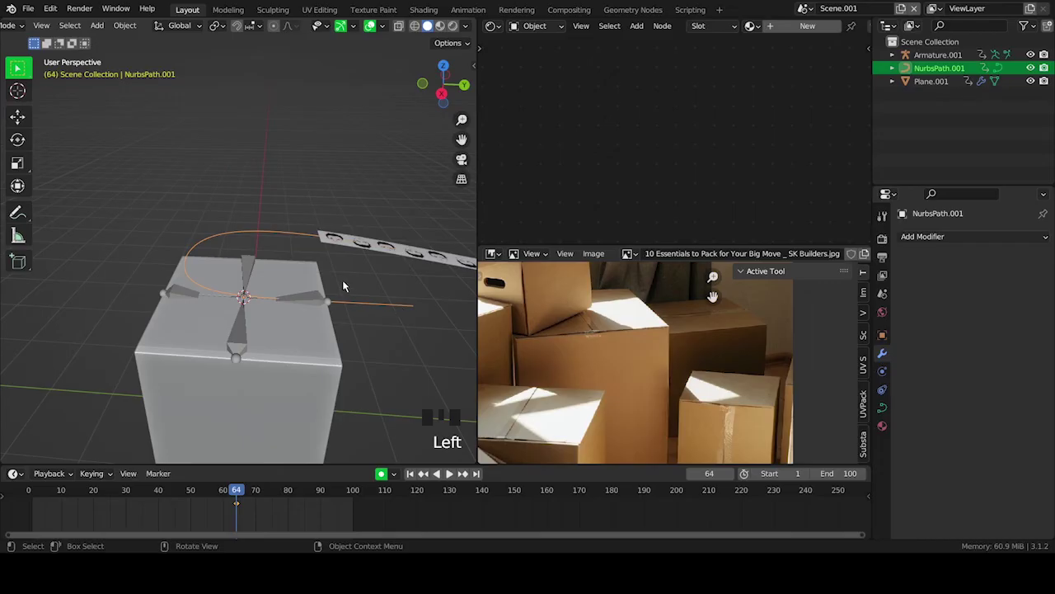
{"action": "key", "text": "g"}
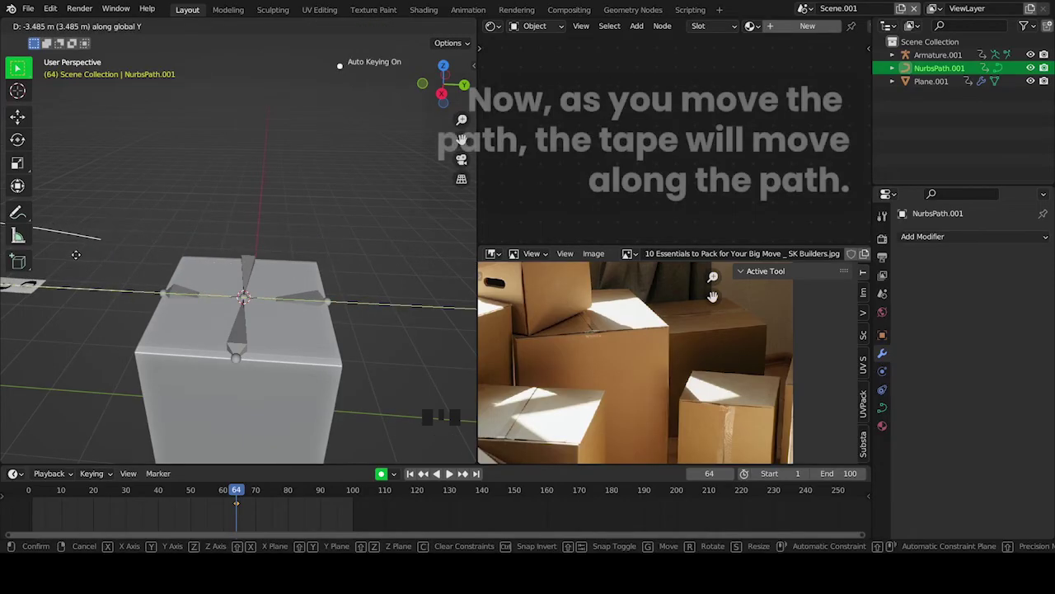
{"action": "key", "text": "ctrl+z"}
{"action": "scroll", "scroll_direction": "down", "scroll_amount": 3}
{"action": "left_click_drag", "start_coordinate": [239, 311], "coordinate": [343, 295]}
{"action": "key", "text": "g"}
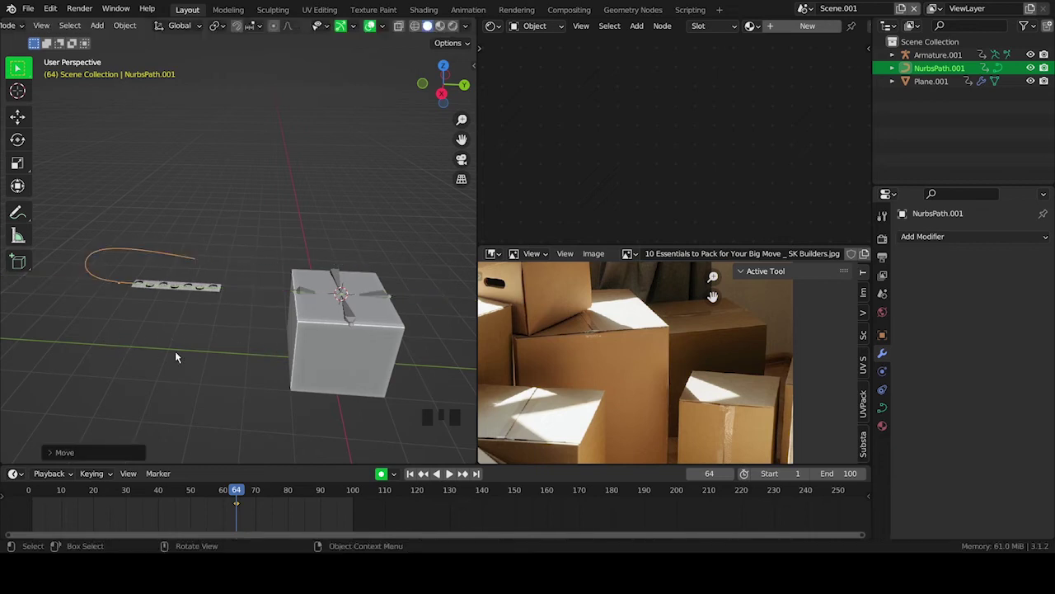
{"action": "key", "text": "ctrl+z"}
{"action": "scroll", "scroll_direction": "up", "scroll_amount": 3}
{"action": "scroll", "scroll_direction": "down", "scroll_amount": 3}
{"action": "scroll", "scroll_direction": "up", "scroll_amount": 3}
{"action": "scroll", "scroll_direction": "down", "scroll_amount": 3}
{"action": "left_click_drag", "start_coordinate": [392, 257], "coordinate": [206, 250]}
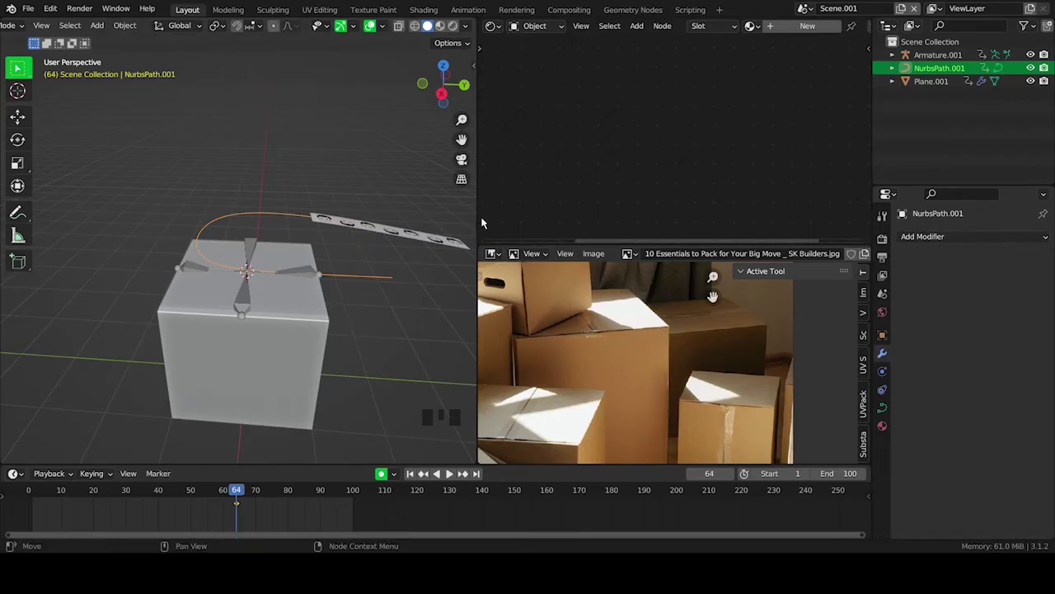
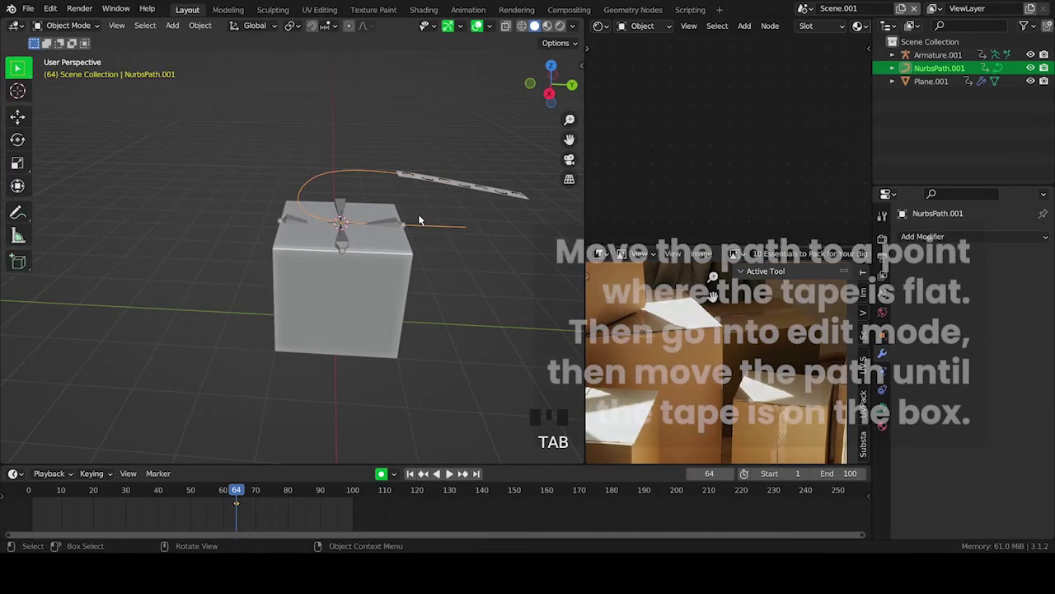
- Slide all the path's points along Y until the tape lies flat on the box top, then save
{"action": "key", "text": "g"}
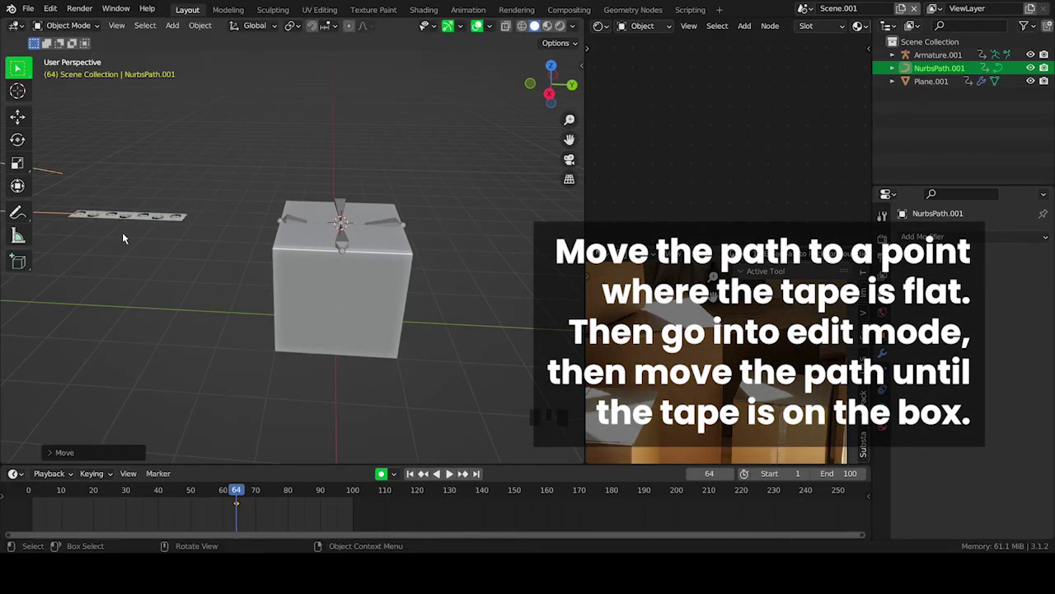
{"action": "key", "text": "Tab"}
{"action": "key", "text": "a"}
{"action": "key", "text": "g"}
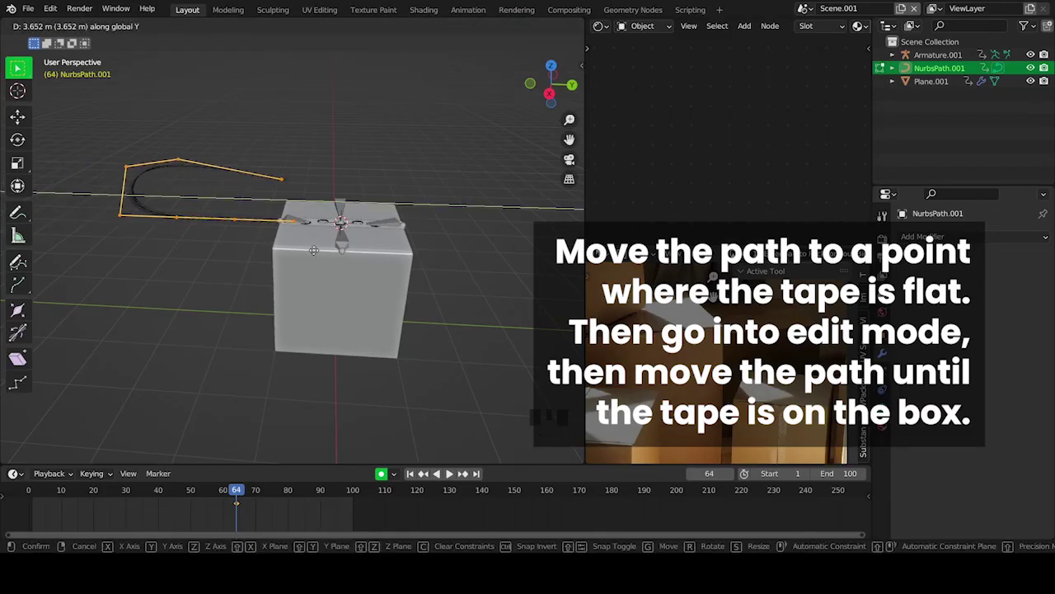
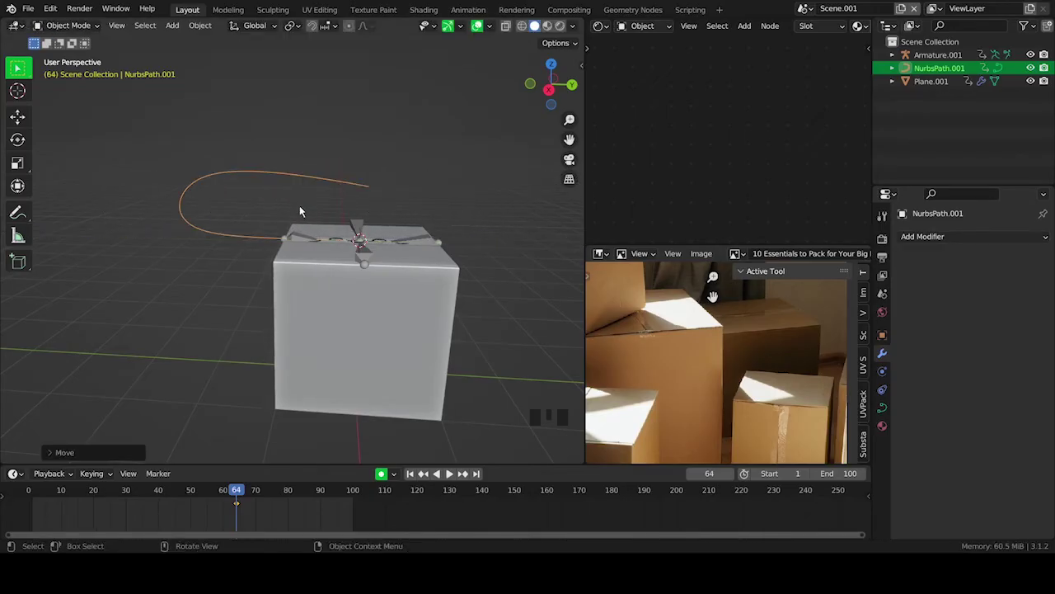
{"action": "key", "text": "ctrl+z"}
{"action": "key", "text": "ctrl+s"}
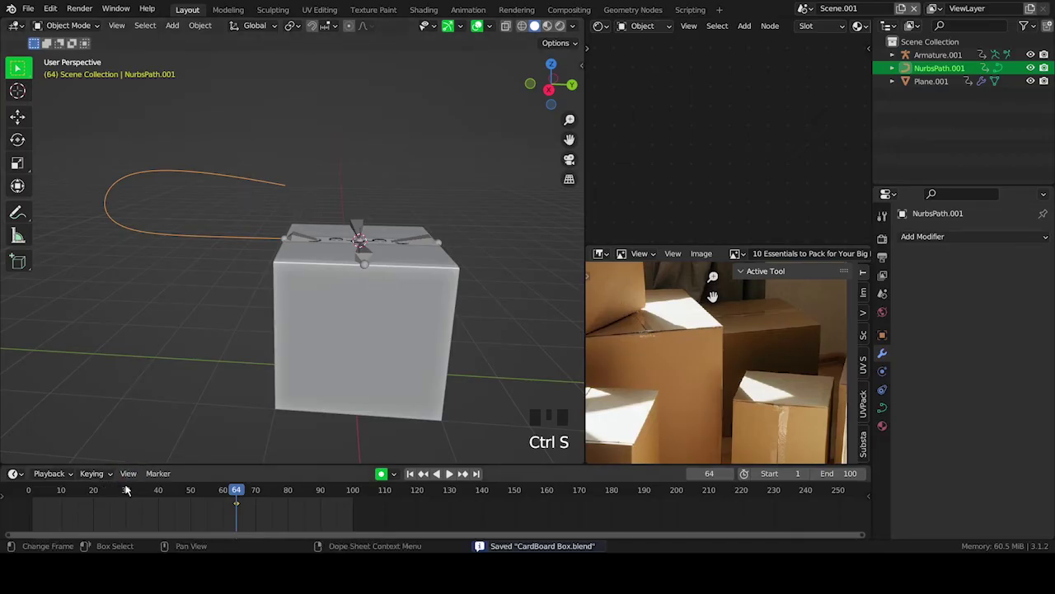
- Delete the stray path keyframe and show the path's transform values in the N panel
{"action": "left_click_drag", "start_coordinate": [132, 490], "coordinate": [363, 493]}
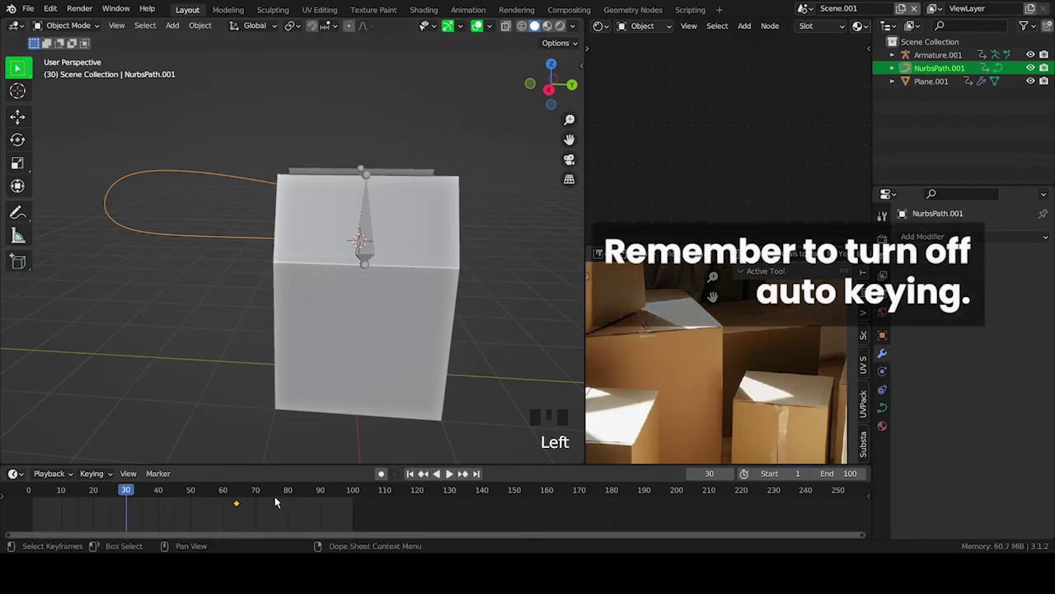
{"action": "left_click_drag", "start_coordinate": [225, 508], "coordinate": [276, 516]}
{"action": "key", "text": "Delete"}
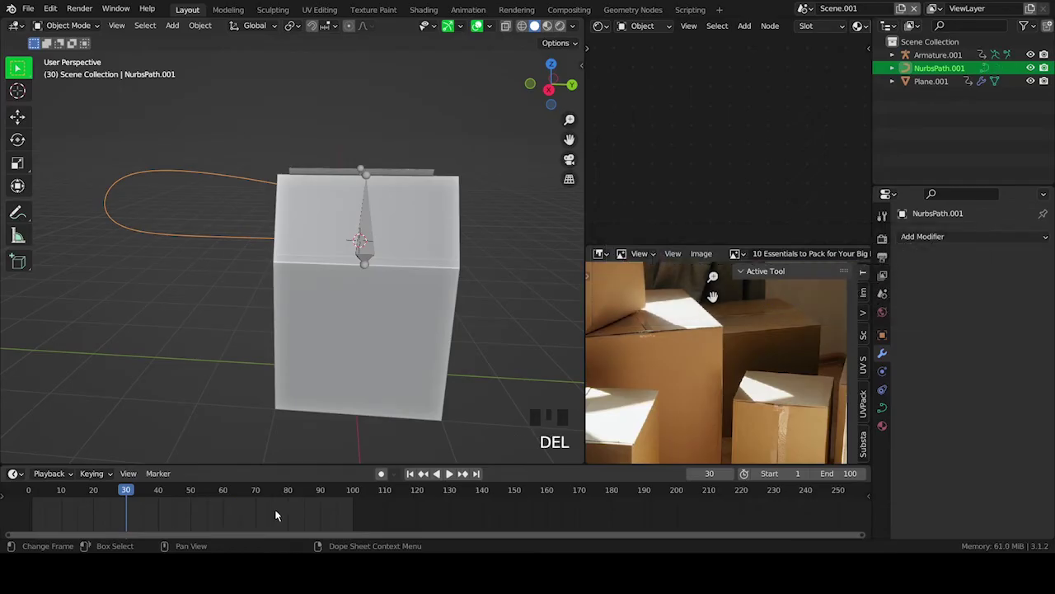
{"action": "left_click_drag", "start_coordinate": [354, 233], "coordinate": [522, 295]}
{"action": "key", "text": "n"}
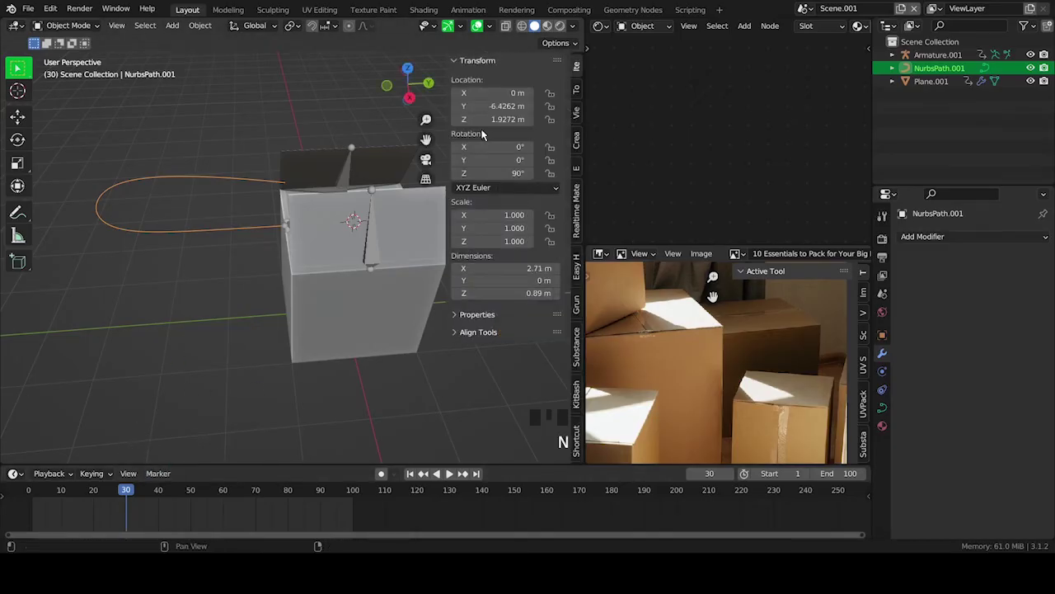
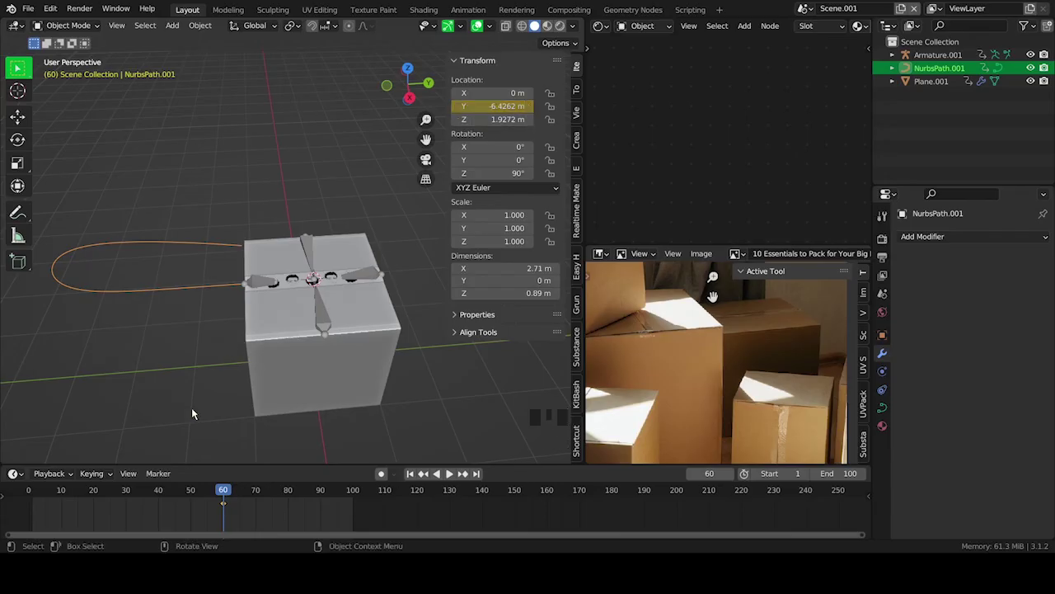
- Keyframe the path's Y location at frames 60 and 40 so the tape slides on, and save
{"action": "left_click_drag", "start_coordinate": [194, 491], "coordinate": [206, 285]}
{"action": "scroll", "scroll_direction": "down", "scroll_amount": 3}
{"action": "left_click_drag", "start_coordinate": [204, 292], "coordinate": [127, 310]}
{"action": "key", "text": "g"}
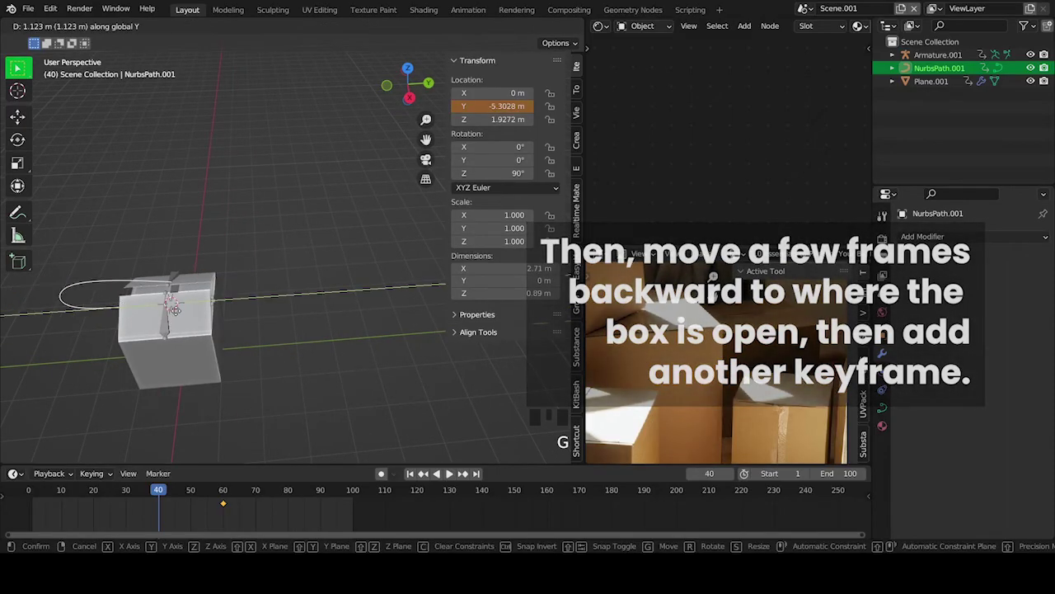
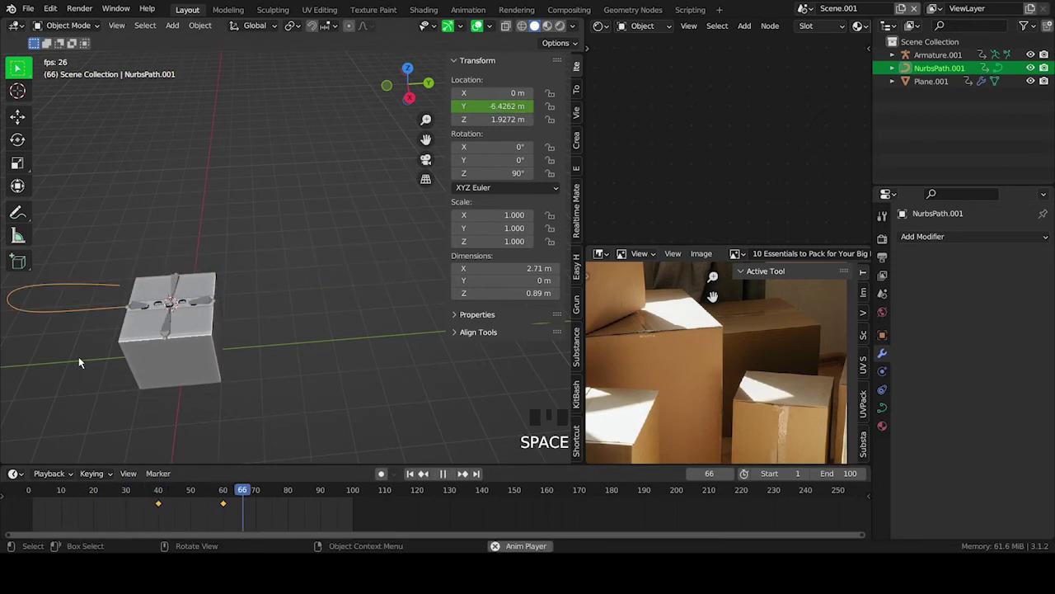
{"action": "key", "text": "space"}
{"action": "left_click_drag", "start_coordinate": [230, 497], "coordinate": [246, 492]}
{"action": "key", "text": "ctrl+s"}
- Play back the tape animation from several angles, save the file and select the box
{"action": "scroll", "scroll_direction": "up", "scroll_amount": 3}
{"action": "left_click_drag", "start_coordinate": [254, 325], "coordinate": [72, 492]}
{"action": "left_click", "coordinate": [73, 493]}
{"action": "key", "text": "space"}
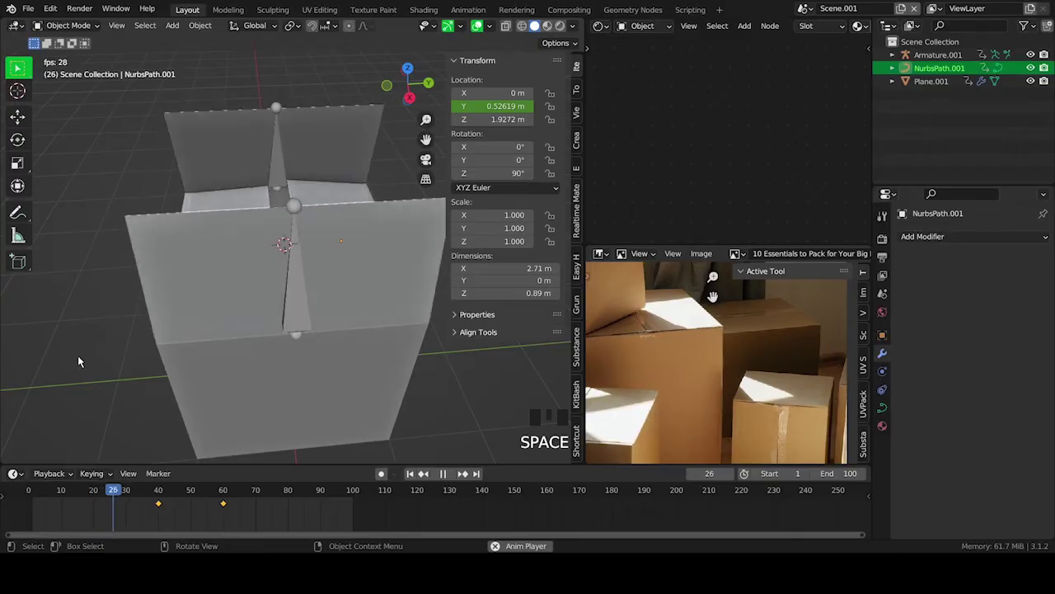
{"action": "key", "text": "space"}
{"action": "left_click_drag", "start_coordinate": [325, 230], "coordinate": [324, 234]}
{"action": "scroll", "scroll_direction": "down", "scroll_amount": 3}
{"action": "key", "text": "ctrl+s"}
{"action": "scroll", "scroll_direction": "down", "scroll_amount": 3}
{"action": "left_click_drag", "start_coordinate": [354, 320], "coordinate": [295, 287]}
{"action": "key", "text": "n"}
{"action": "left_click", "coordinate": [322, 255]}
- Add a camera at the world origin with its location and rotation cleared
{"action": "key", "text": "shift+s"}
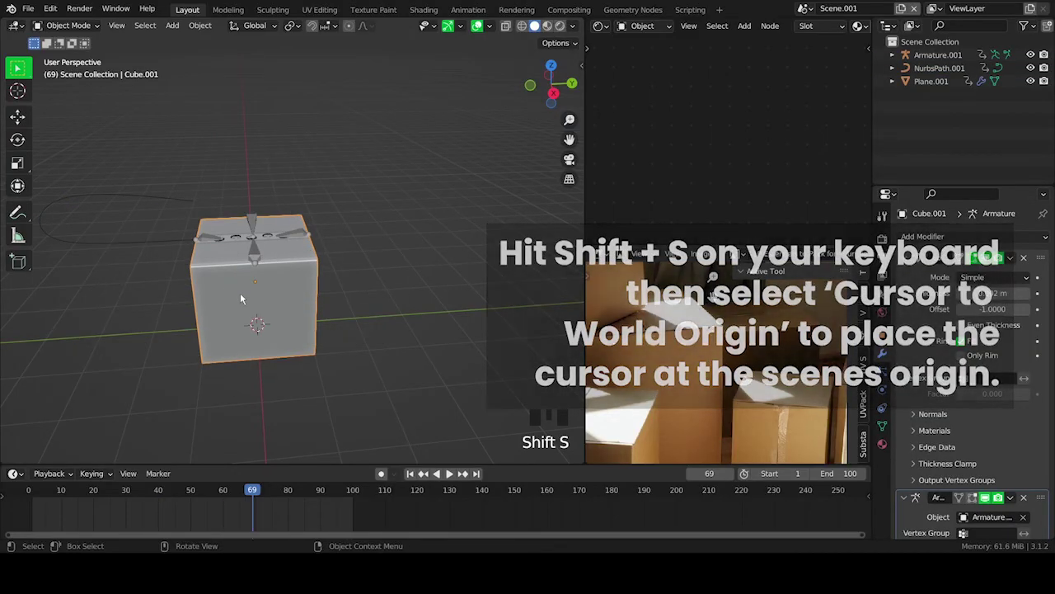
{"action": "key", "text": "shift+a"}
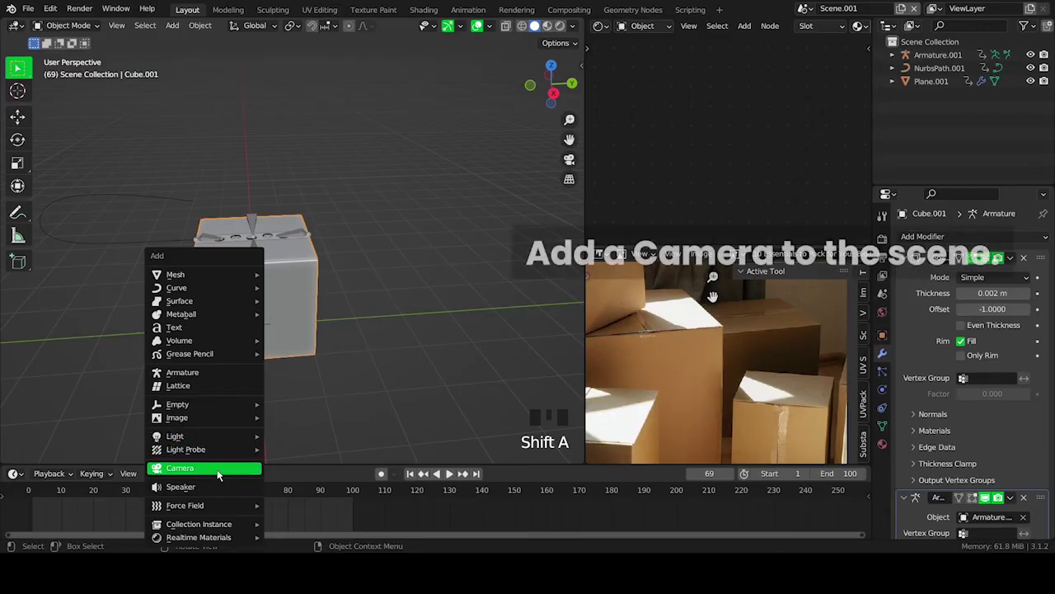
{"action": "key", "text": "alt+g"}
{"action": "scroll", "scroll_direction": "down", "scroll_amount": 3}
{"action": "left_click_drag", "start_coordinate": [305, 390], "coordinate": [550, 501]}
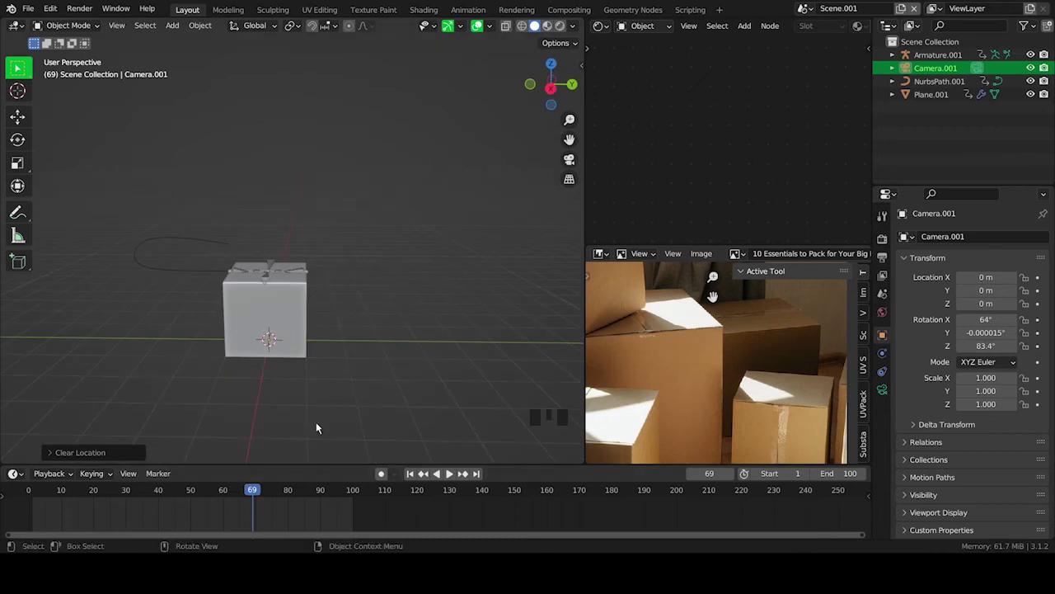
{"action": "left_click_drag", "start_coordinate": [293, 404], "coordinate": [282, 390]}
{"action": "key", "text": "alt+r"}
{"action": "scroll", "scroll_direction": "down", "scroll_amount": 3}
{"action": "scroll", "scroll_direction": "down", "scroll_amount": 3}
- Move the camera 9.2 m back, turn it 90° on X to face the box and raise it in camera view
{"action": "key", "text": "KP_1"}
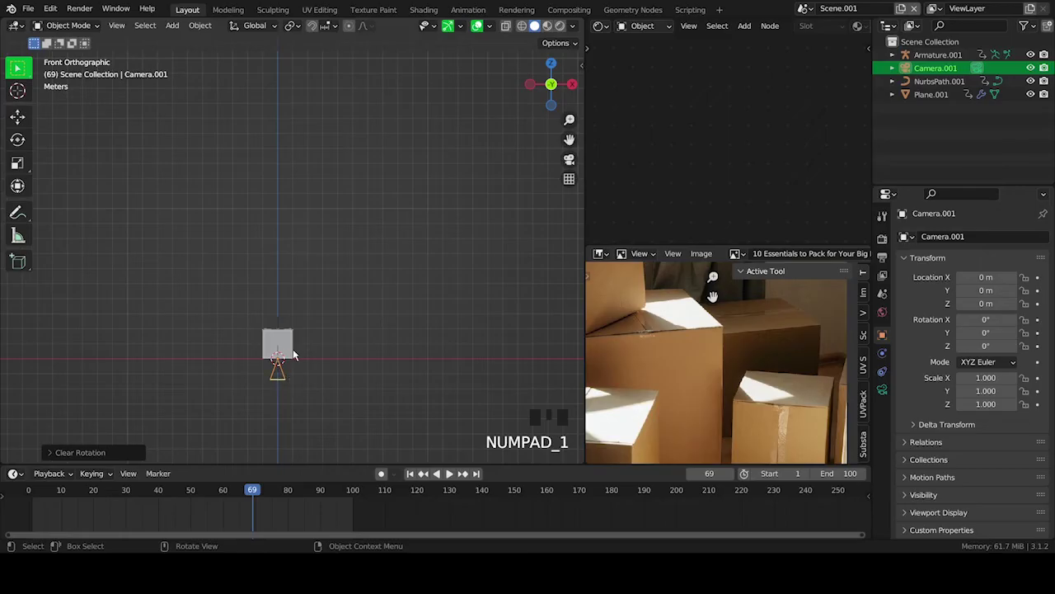
{"action": "left_click_drag", "start_coordinate": [298, 350], "coordinate": [277, 347]}
{"action": "key", "text": "g"}
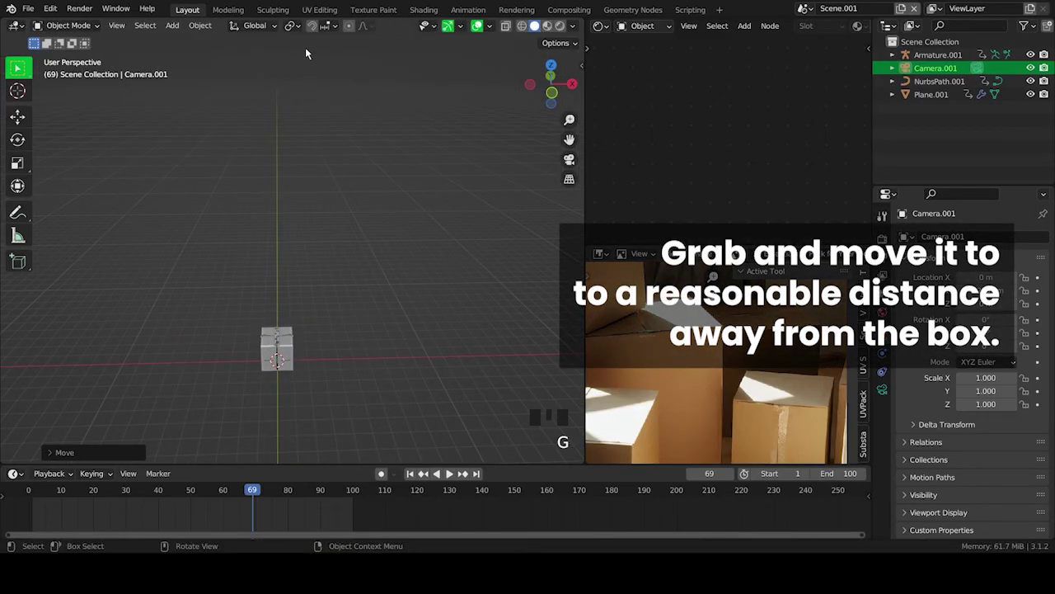
{"action": "scroll", "scroll_direction": "down", "scroll_amount": 3}
{"action": "left_click_drag", "start_coordinate": [302, 240], "coordinate": [311, 221]}
{"action": "key", "text": "r"}
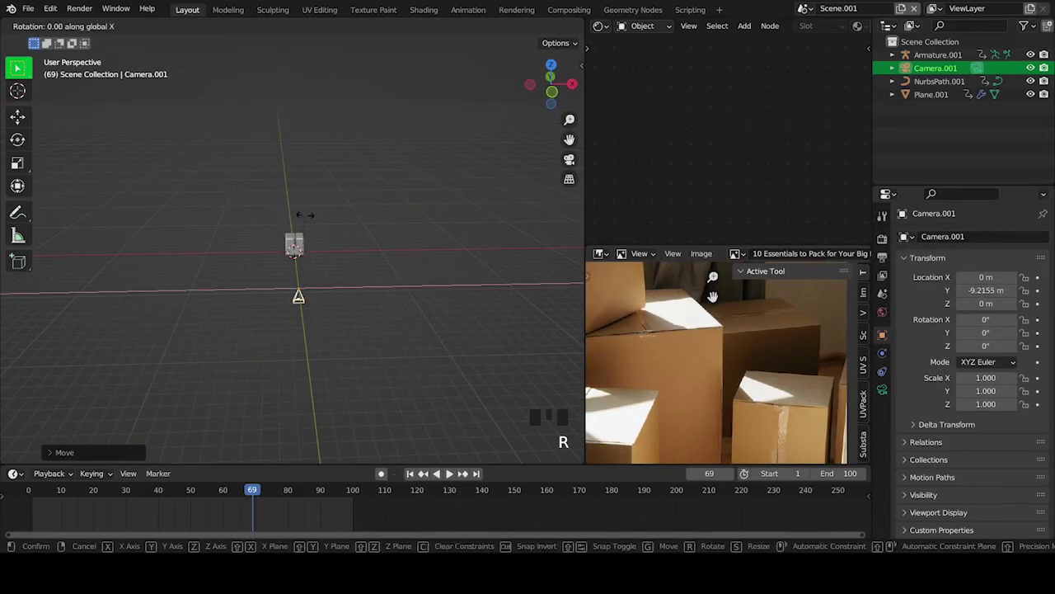
{"action": "scroll", "scroll_direction": "up", "scroll_amount": 3}
{"action": "key", "text": "KP_0"}
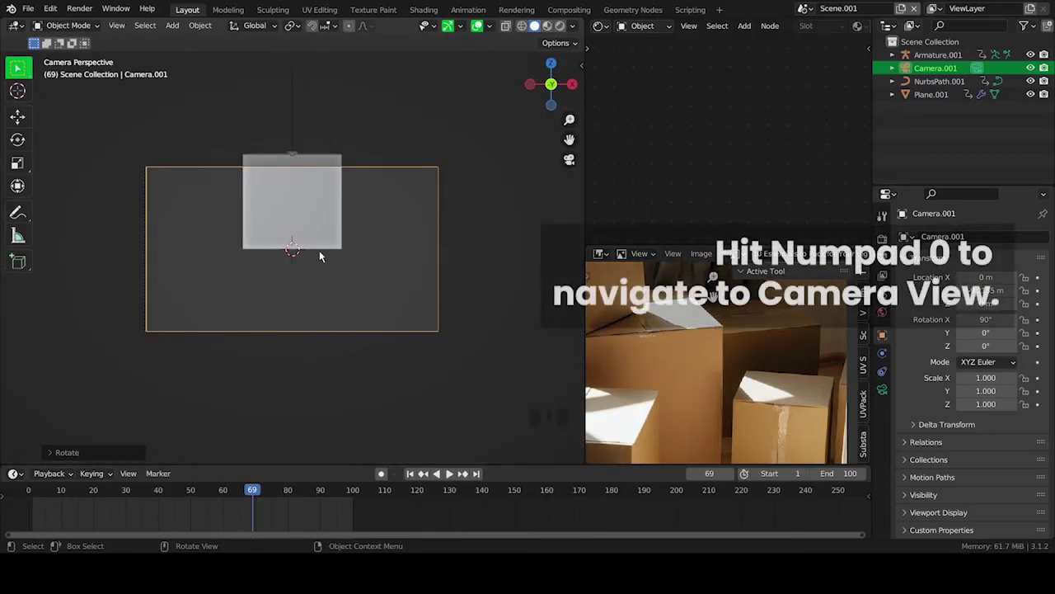
{"action": "key", "text": "g"}
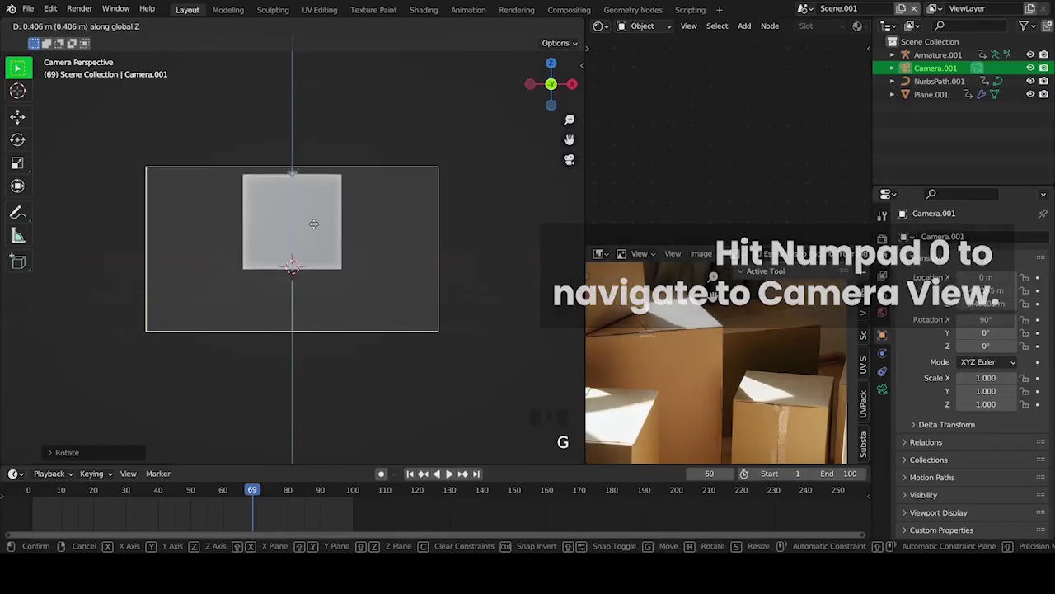
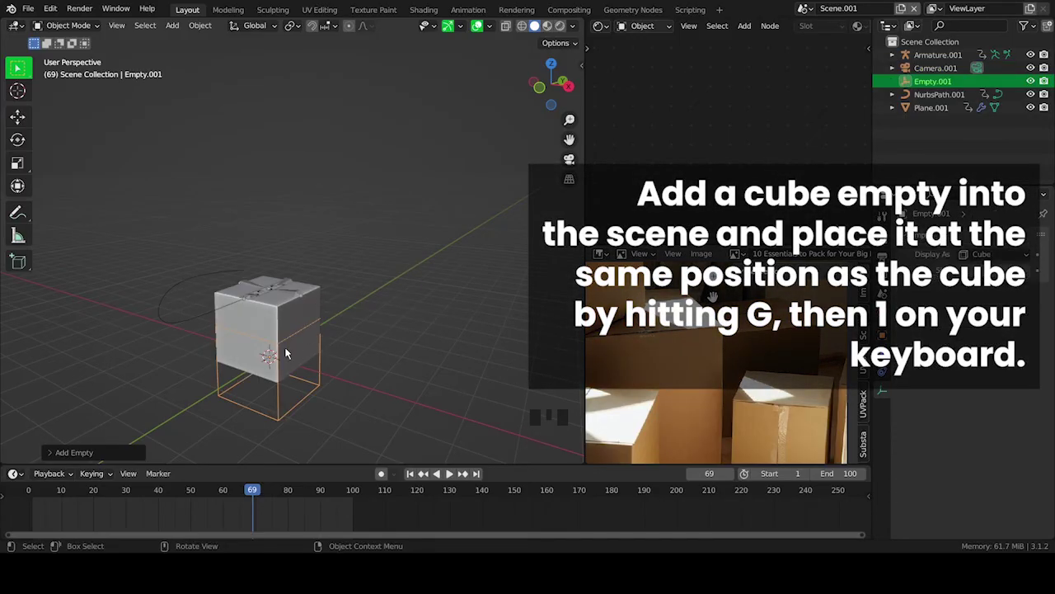
- Move the new cube empty up to enclose the box
{"action": "key", "text": "g"}
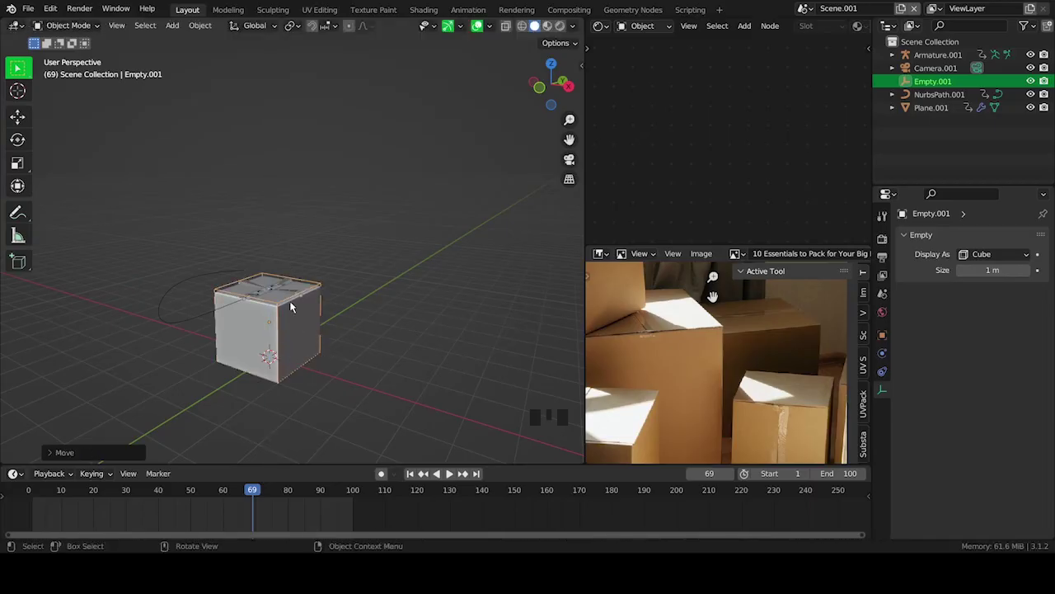
{"action": "scroll", "scroll_direction": "up", "scroll_amount": 3}
{"action": "scroll", "scroll_direction": "up", "scroll_amount": 3}
{"action": "left_click_drag", "start_coordinate": [293, 305], "coordinate": [287, 260]}
- Parent the tape, path and both armatures to the cube empty, keeping transforms
{"action": "left_click", "coordinate": [287, 260]}
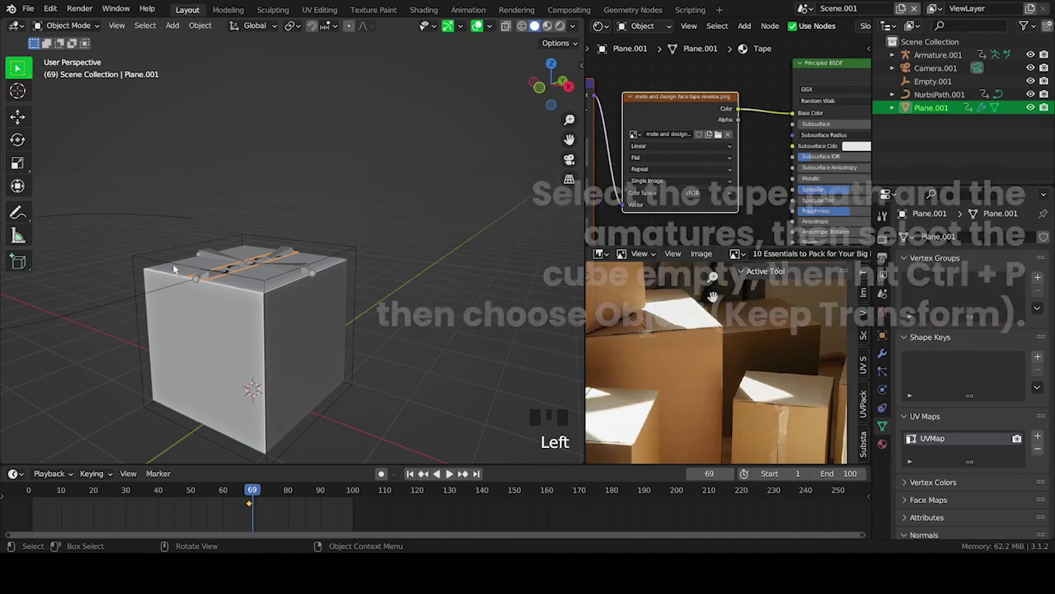
{"action": "left_click", "coordinate": [152, 297]}
{"action": "left_click", "coordinate": [223, 260]}
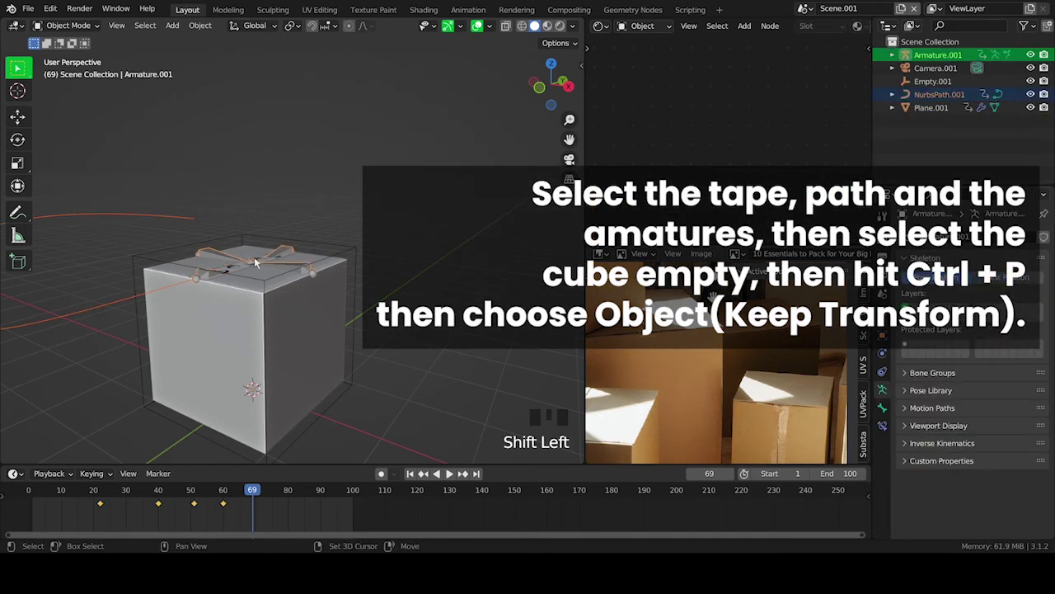
{"action": "left_click", "coordinate": [271, 261]}
{"action": "left_click", "coordinate": [347, 257]}
{"action": "key", "text": "ctrl+p"}
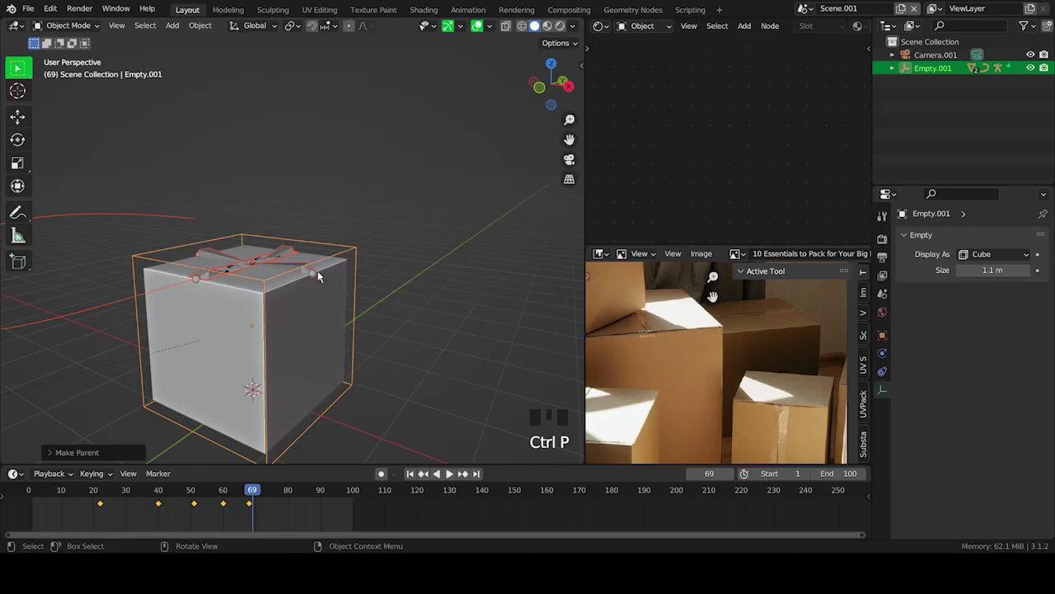
{"action": "left_click", "coordinate": [375, 269]}
{"action": "left_click", "coordinate": [352, 253]}
- Test-rotate the empty to confirm everything follows, undo it and save
{"action": "key", "text": "r"}
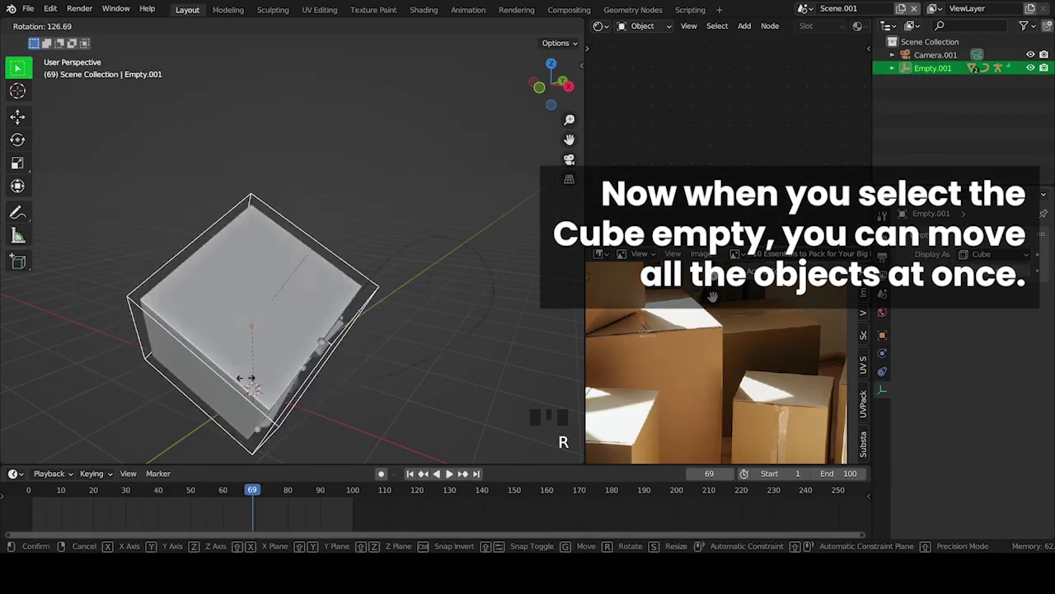
{"action": "key", "text": "ctrl+z"}
{"action": "scroll", "scroll_direction": "down", "scroll_amount": 3}
{"action": "key", "text": "ctrl+s"}
- Play back the box animation and return to frame 0
{"action": "key", "text": "space"}
{"action": "key", "text": "space"}
{"action": "left_click_drag", "start_coordinate": [47, 497], "coordinate": [139, 294]}
{"action": "key", "text": "space"}
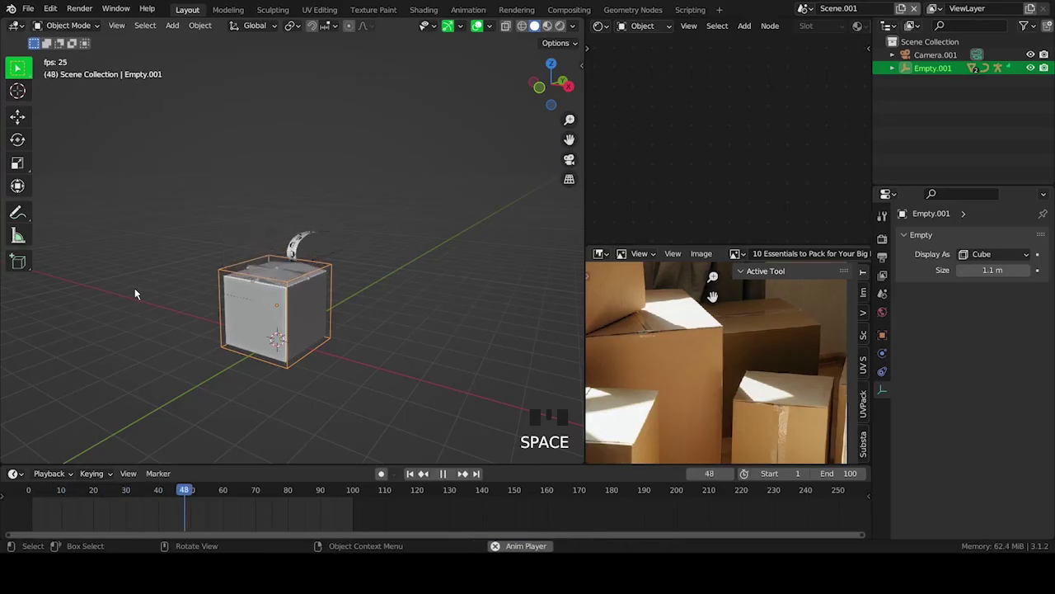
{"action": "key", "text": "space"}
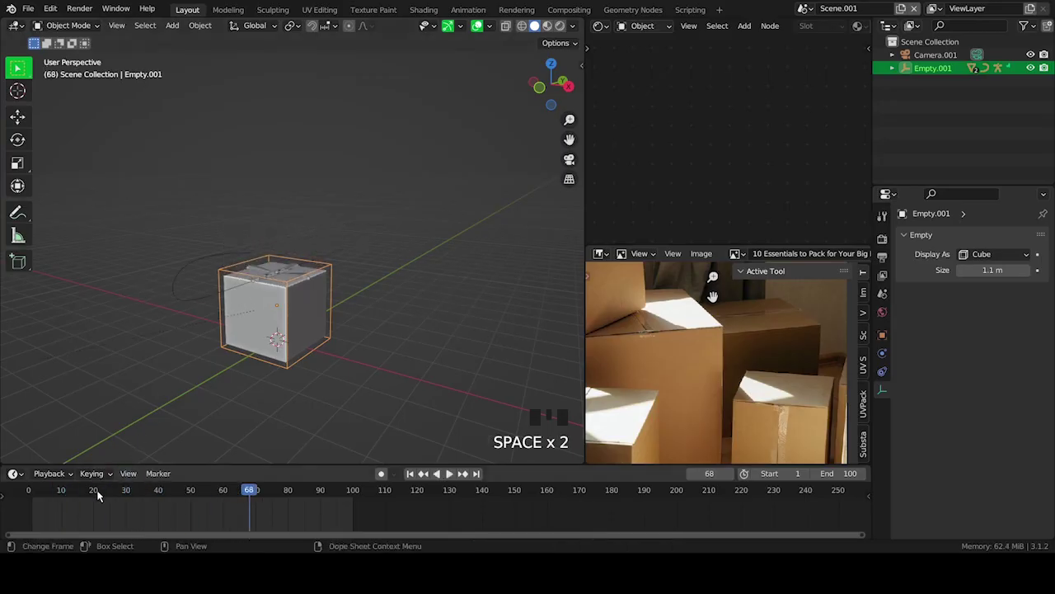
{"action": "left_click_drag", "start_coordinate": [100, 496], "coordinate": [70, 497]}
{"action": "key", "text": "space"}
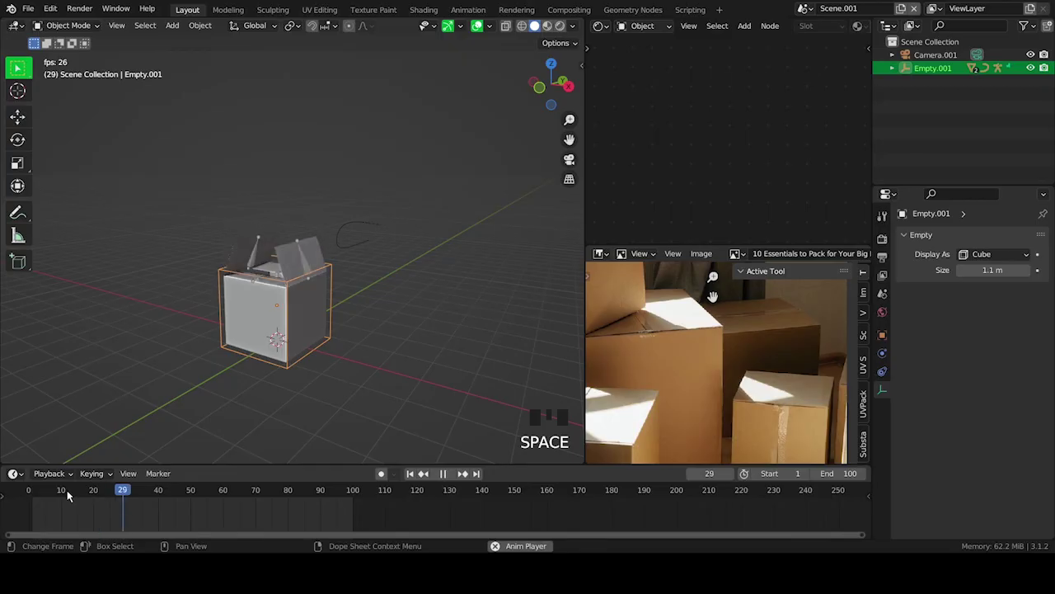
{"action": "key", "text": "space"}
{"action": "left_click", "coordinate": [88, 505]}
{"action": "left_click_drag", "start_coordinate": [80, 493], "coordinate": [239, 373]}
- Look through the camera in Cycles rendered shading with 300 max samples
{"action": "key", "text": "KP_0"}
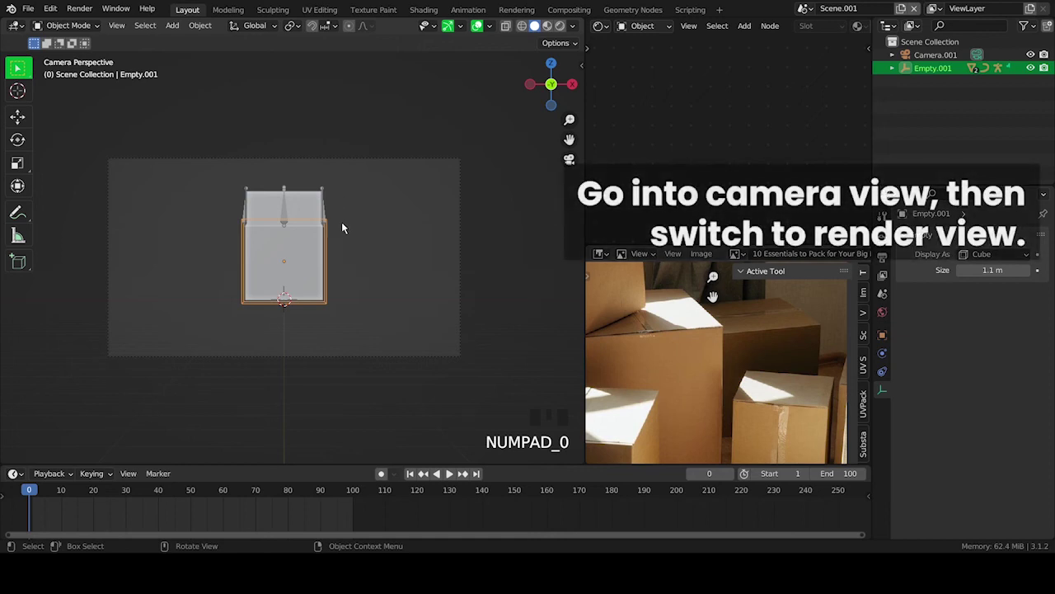
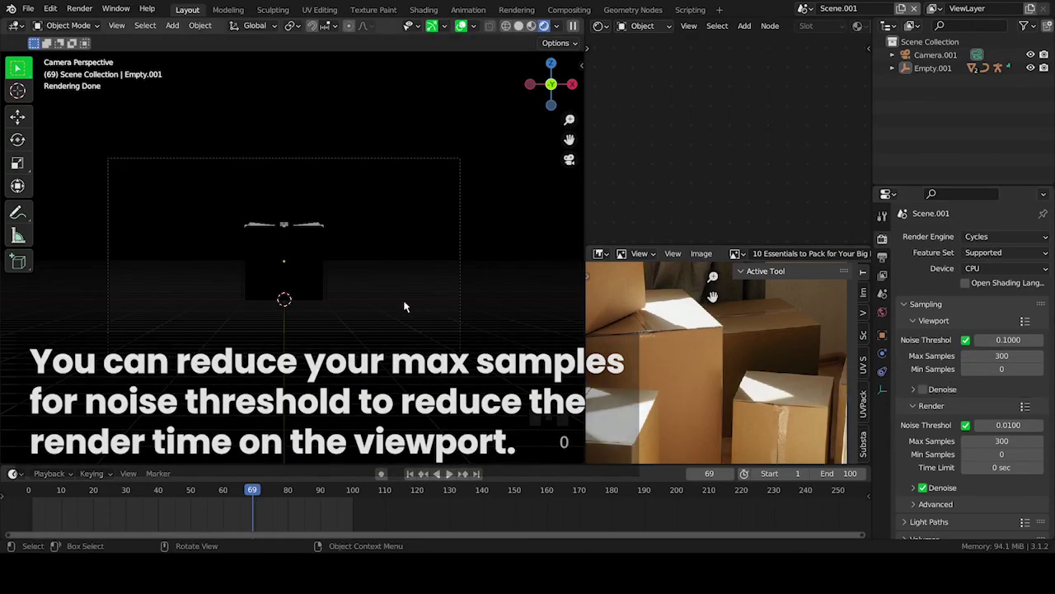
{"action": "key", "text": "shift+a"}
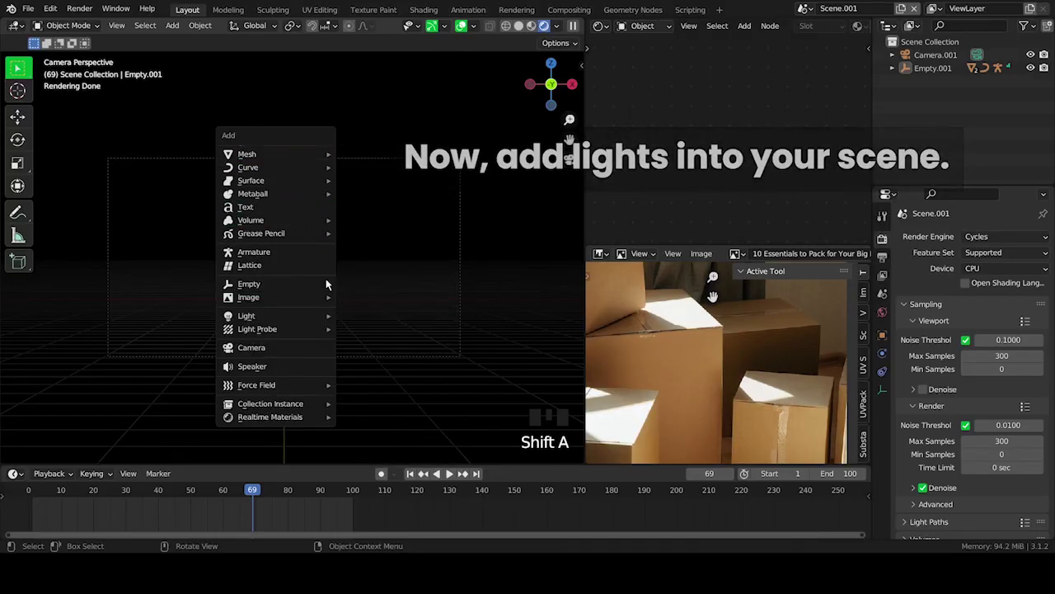